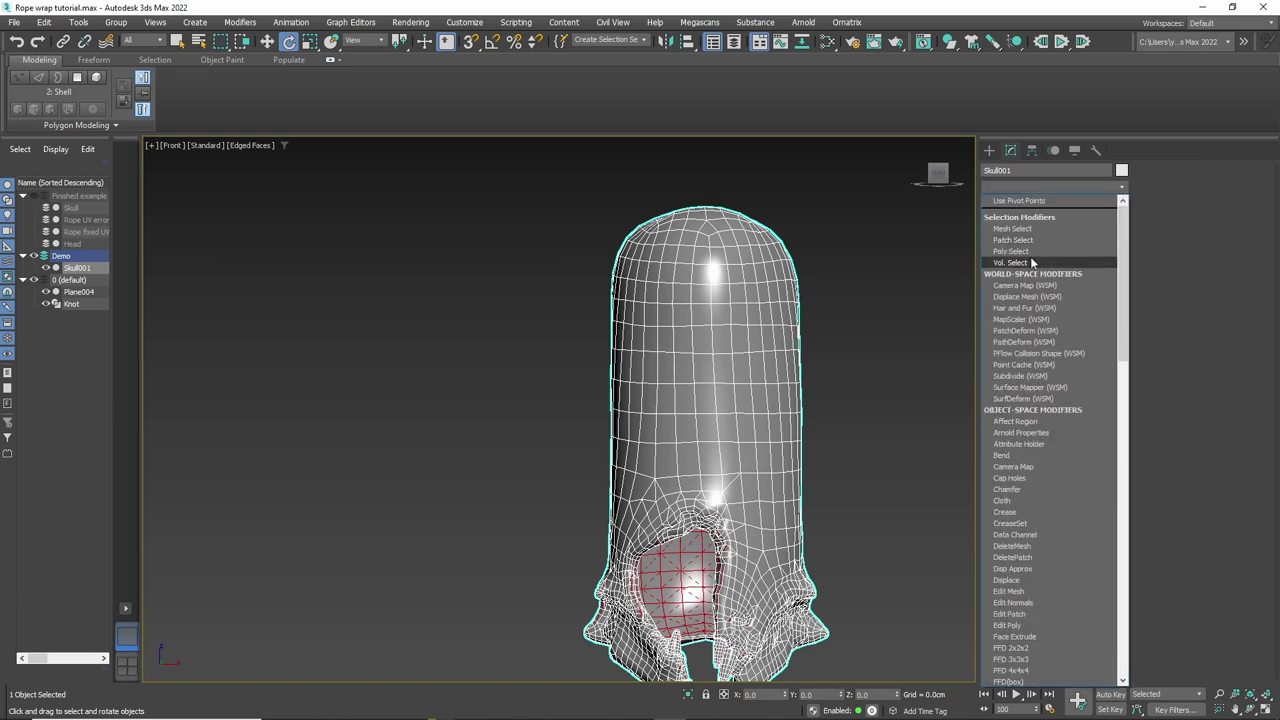
# Step: Select polygons on the skull mesh under the Edit Poly modifier and delete them
pyautogui.press('e')
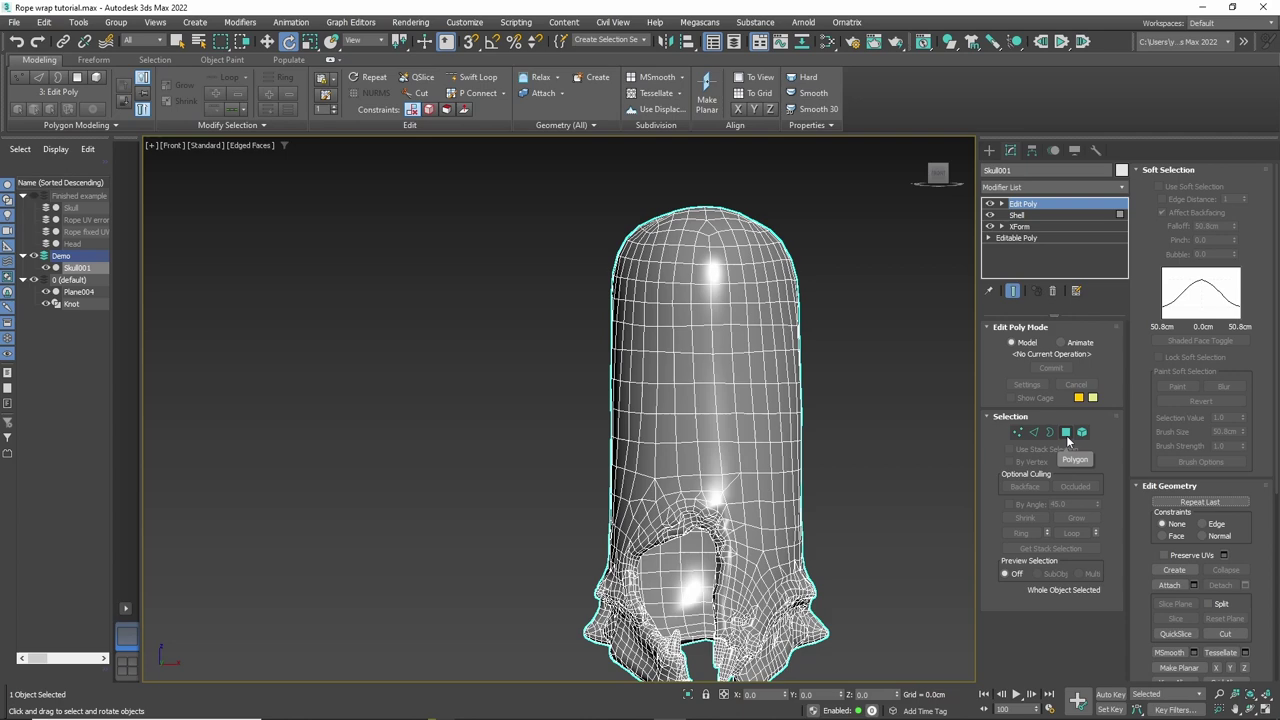
pyautogui.press('4')
pyautogui.middleClick(924, 507)
pyautogui.middleClick(904, 490)
pyautogui.press('Delete')
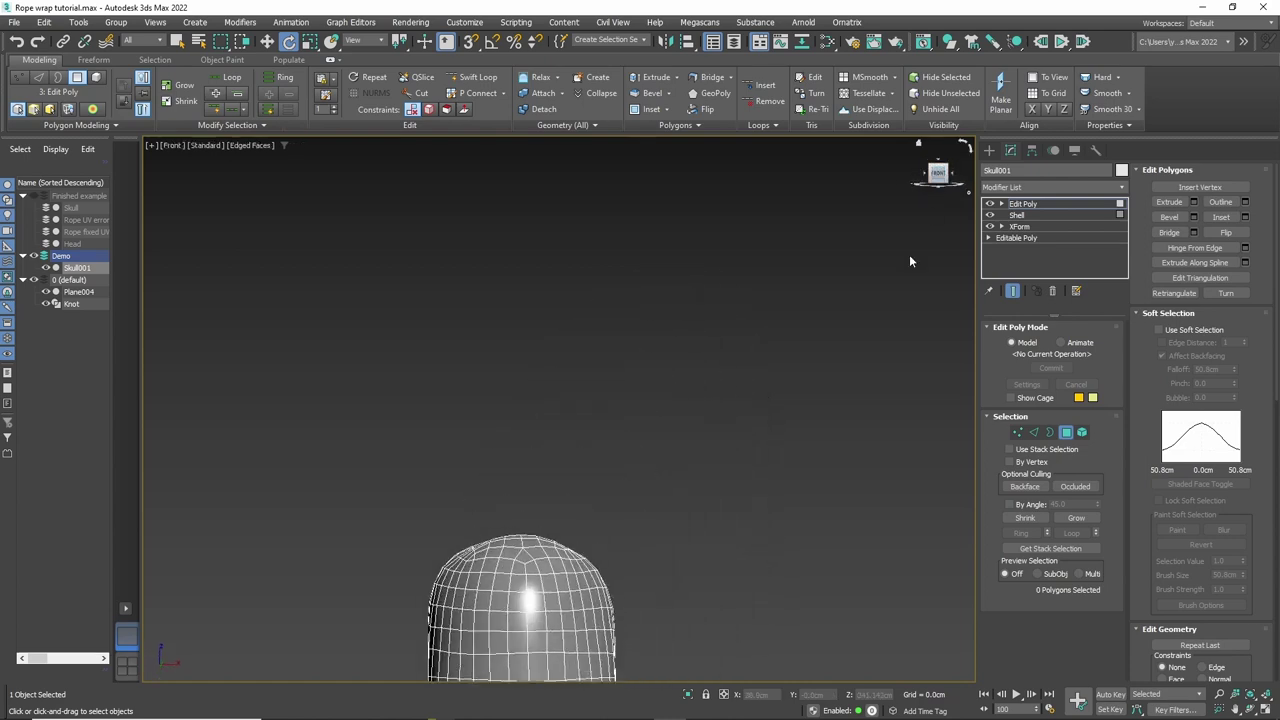
# Step: Zoom out and recentre the top view over the skull before drawing the plane
pyautogui.middleClick(799, 388)
pyautogui.scroll(-3)
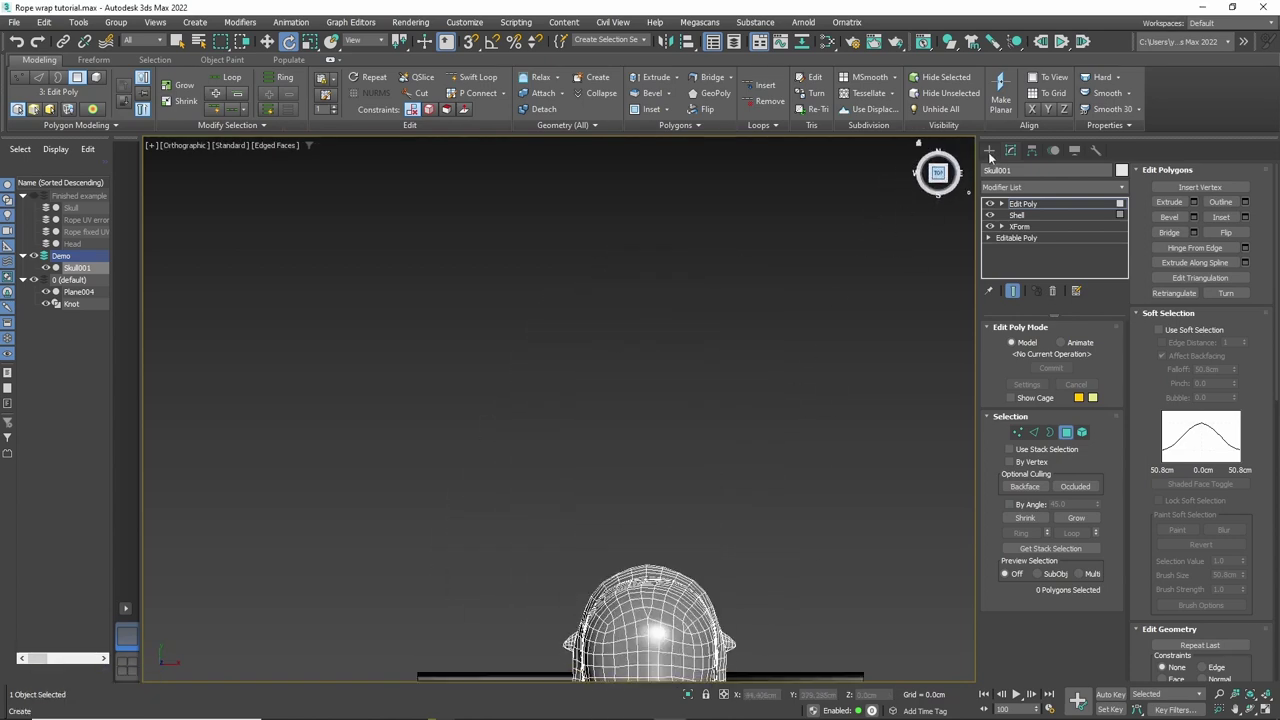
pyautogui.scroll(-3)
pyautogui.middleClick(845, 408)
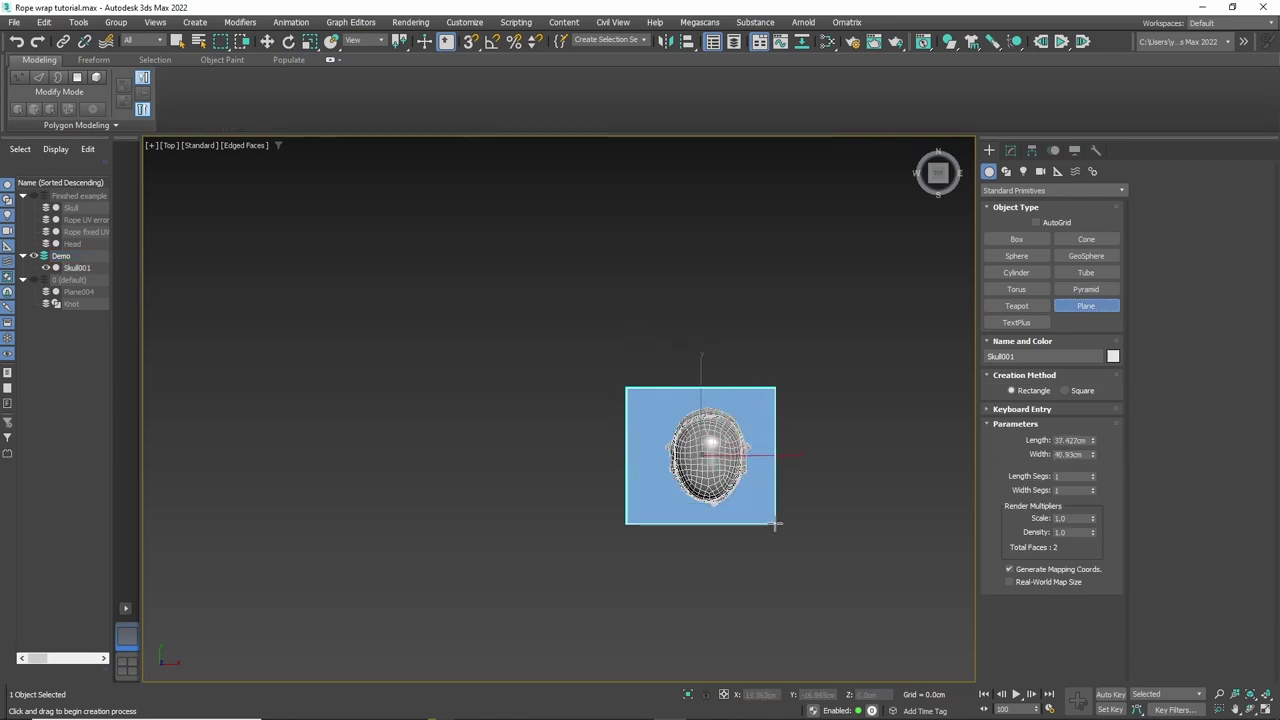
# Step: Finish the first plane and move it into position, viewed from the front
pyautogui.rightClick(797, 539)
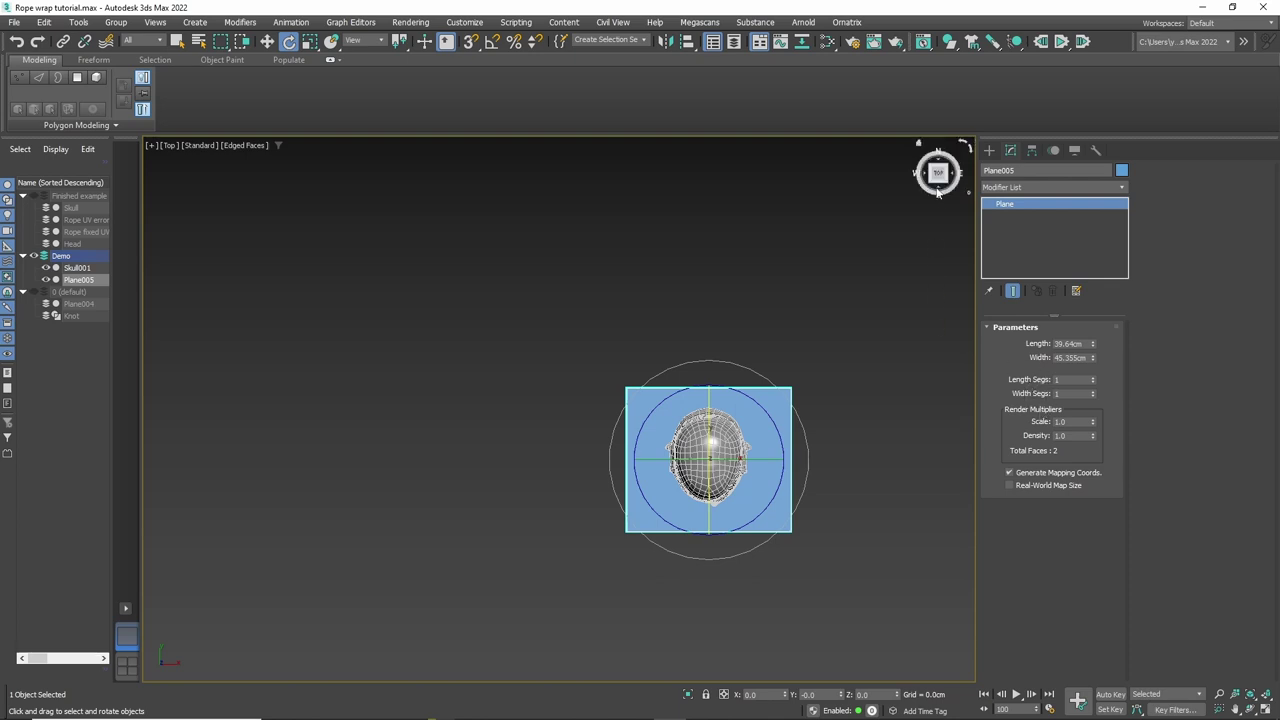
pyautogui.scroll(-3)
pyautogui.middleClick(859, 522)
pyautogui.press('w')
pyautogui.scroll(3)
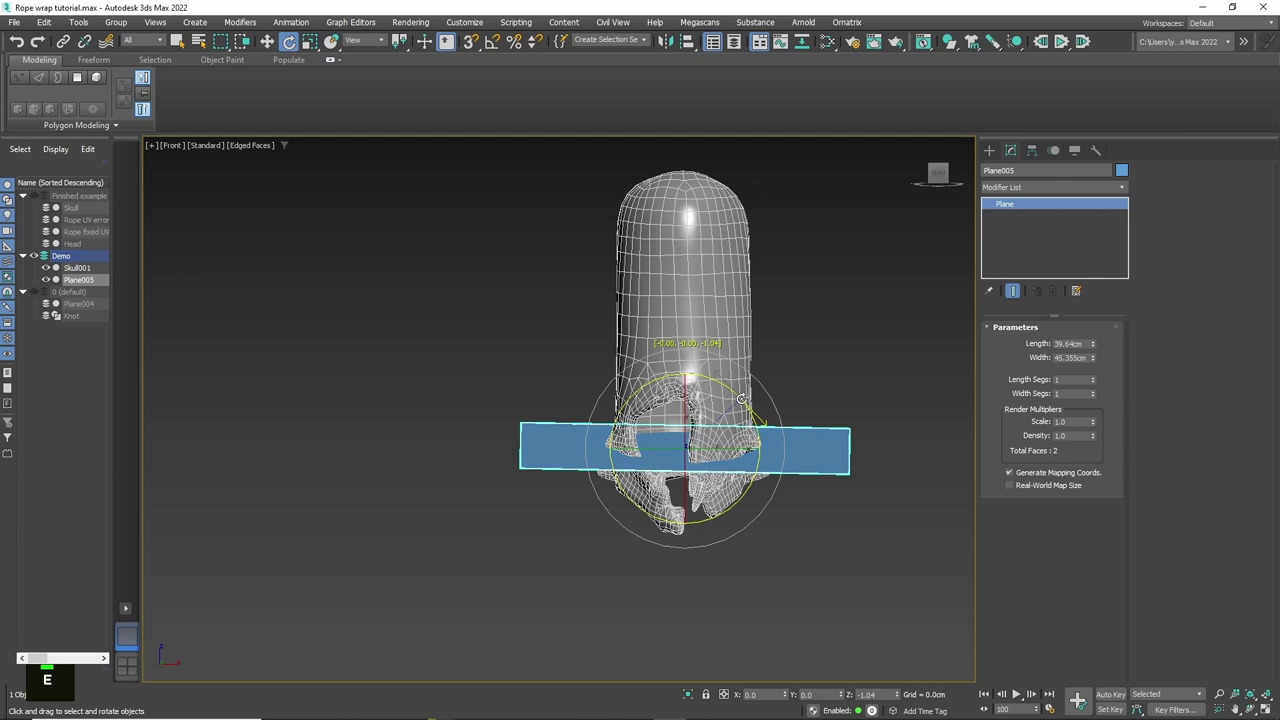
pyautogui.press('w')
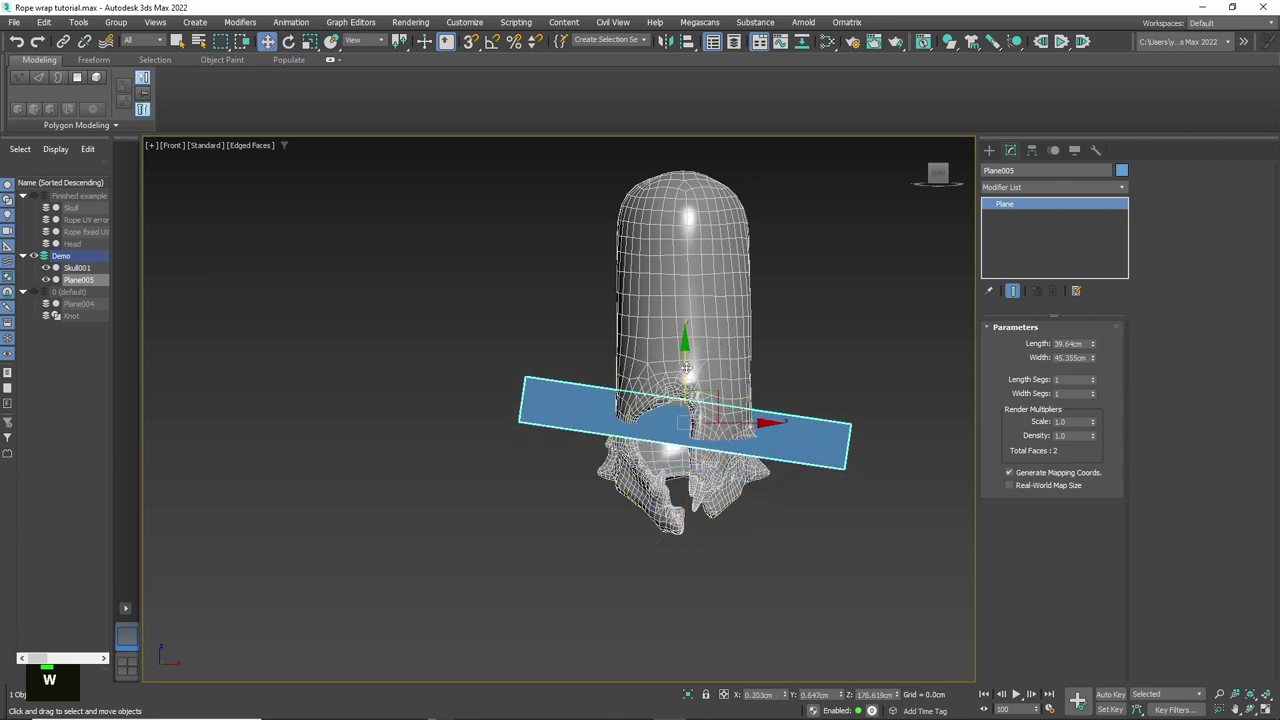
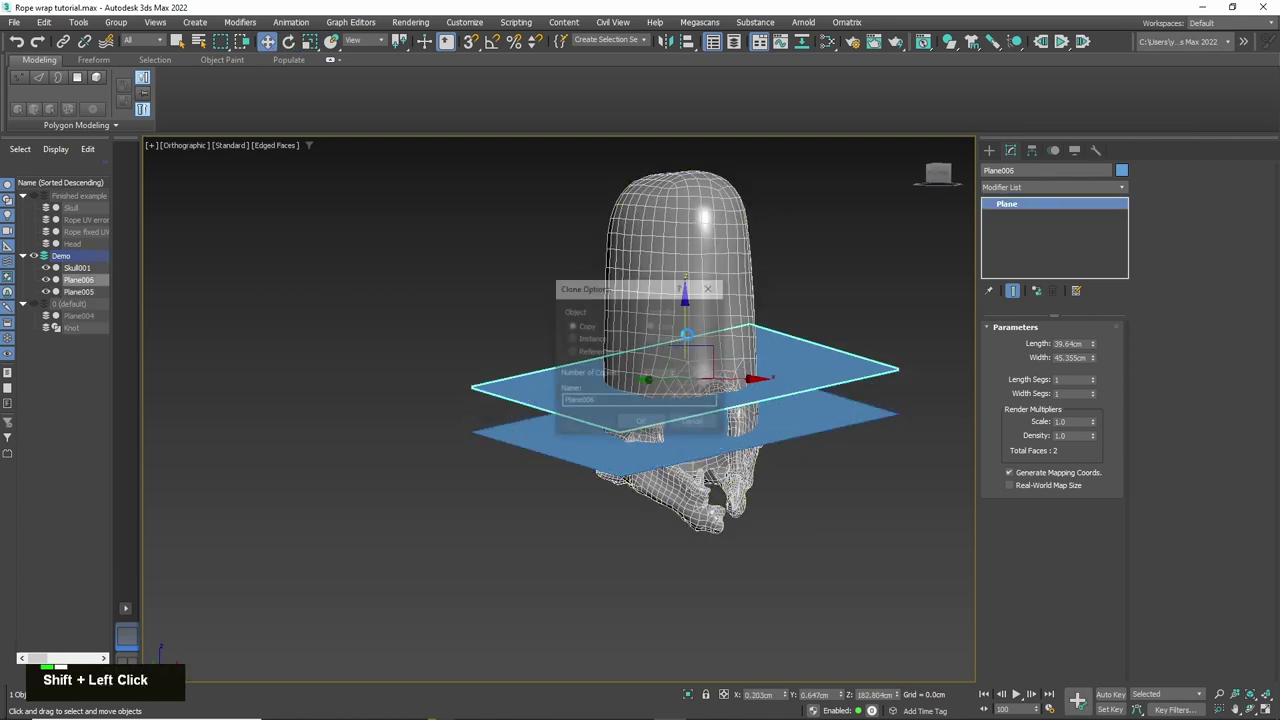
# Step: Clone the plane and rotate and move the copies to different heights through the skull
pyautogui.press('e')
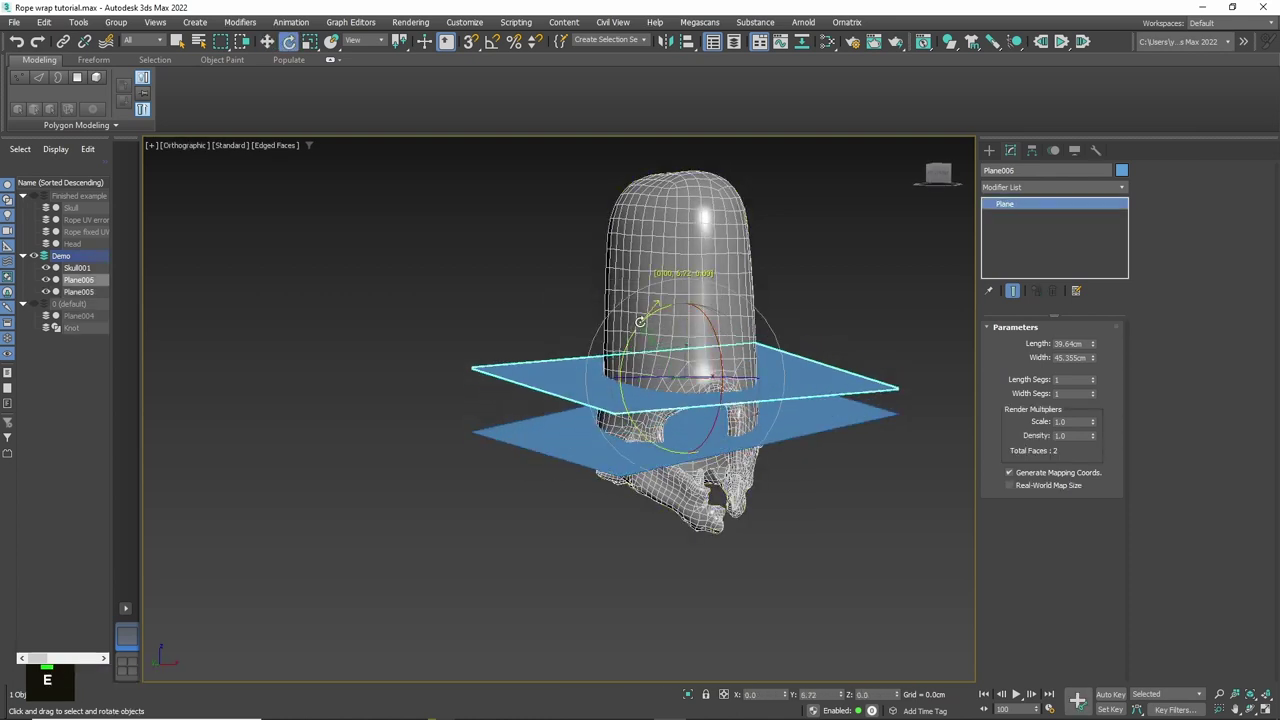
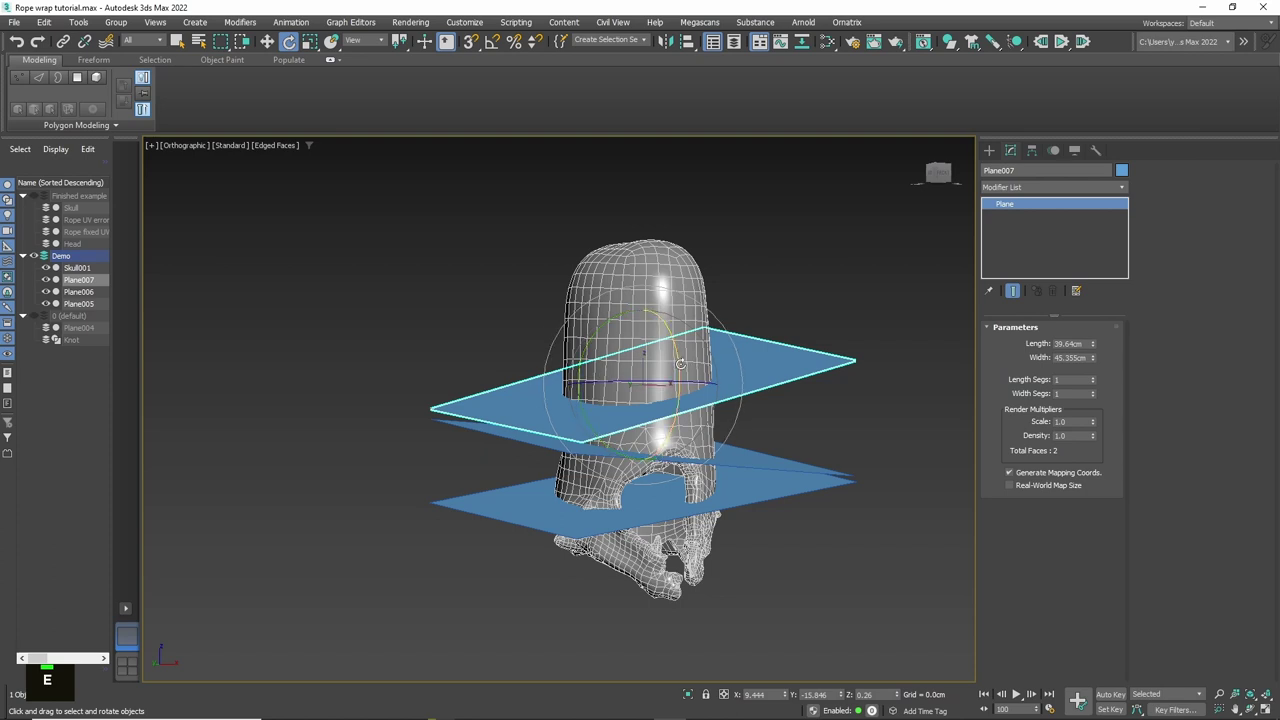
pyautogui.press('w')
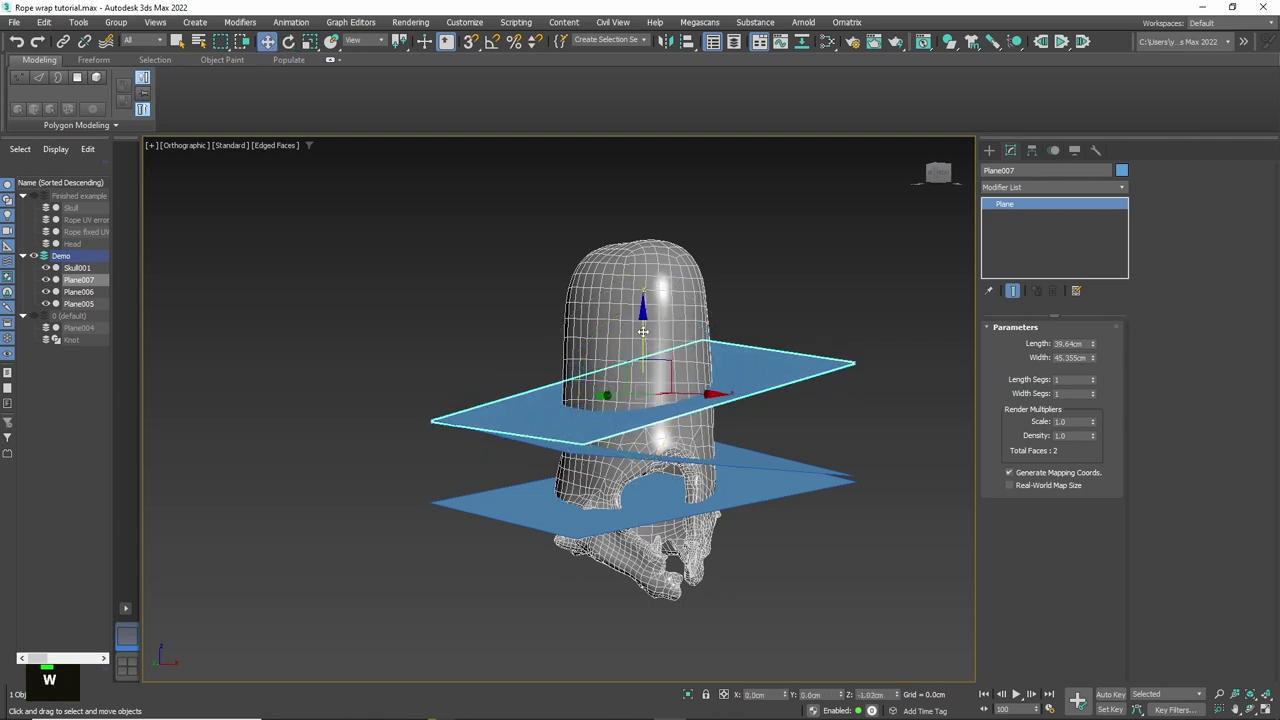
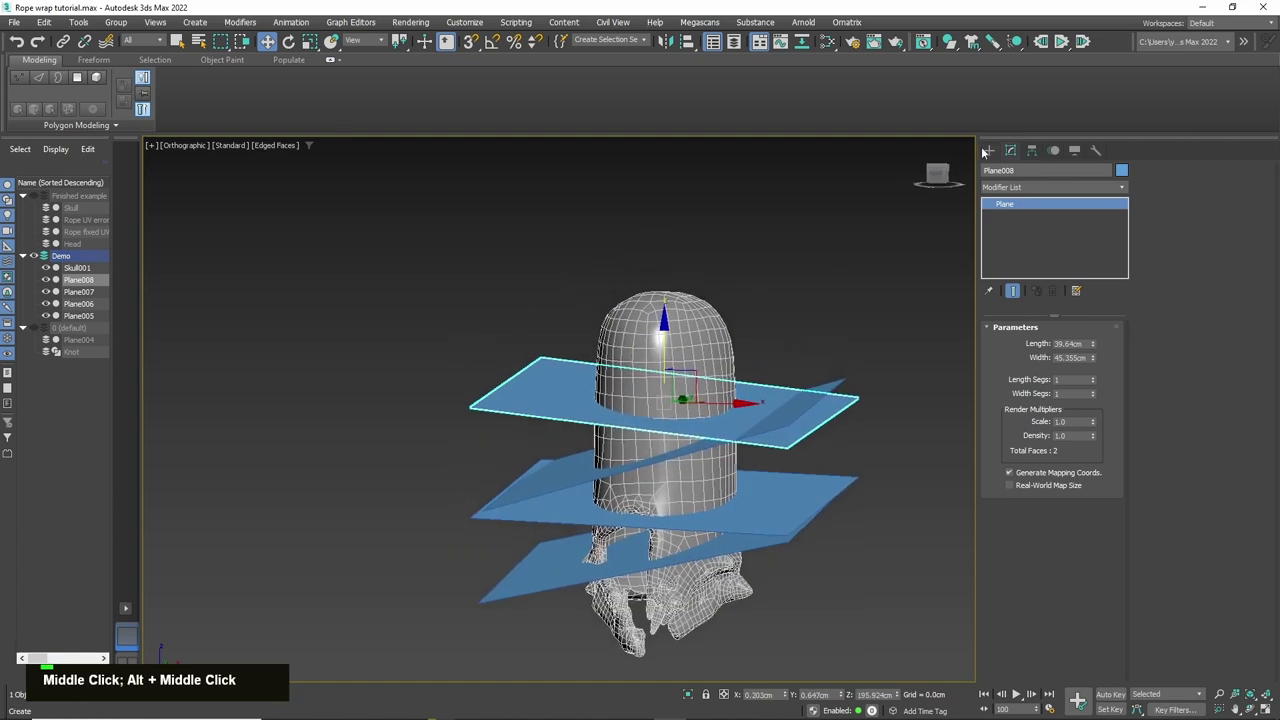
# Step: Turn the top plane into a ProBoolean set to Imprint with Intersection on the skull
pyautogui.doubleClick(1031, 229)
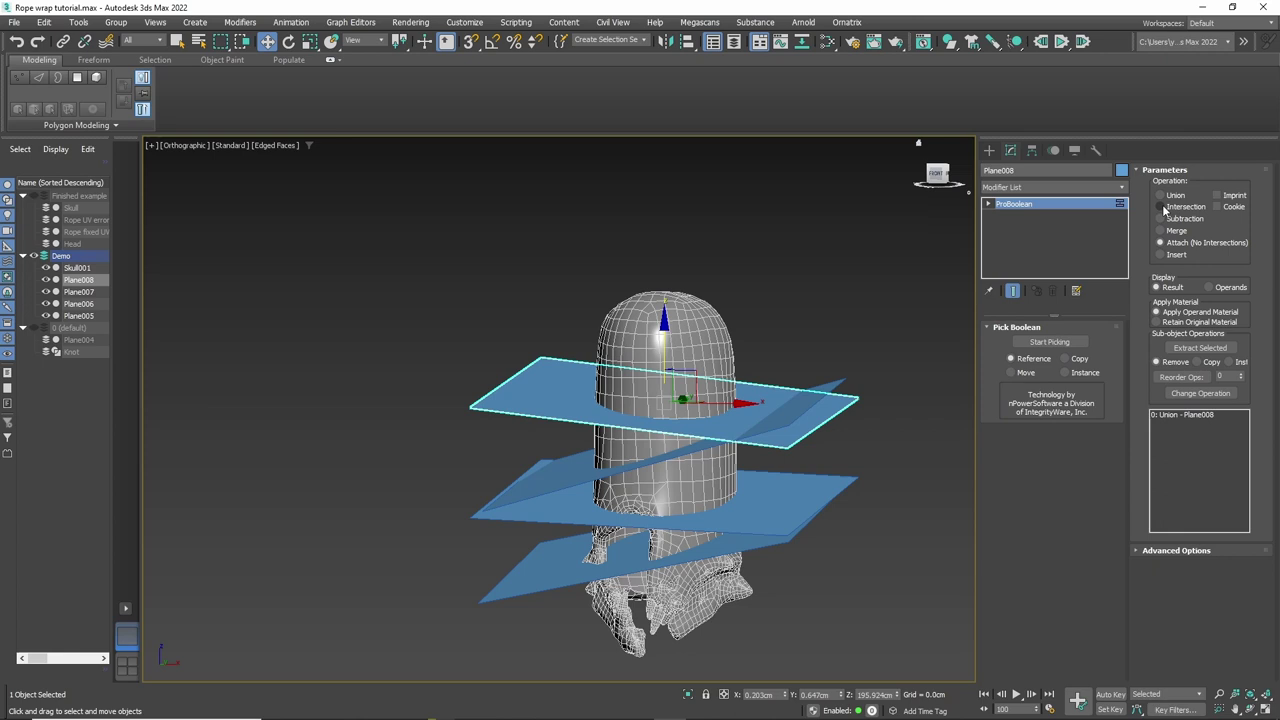
pyautogui.doubleClick(1166, 207)
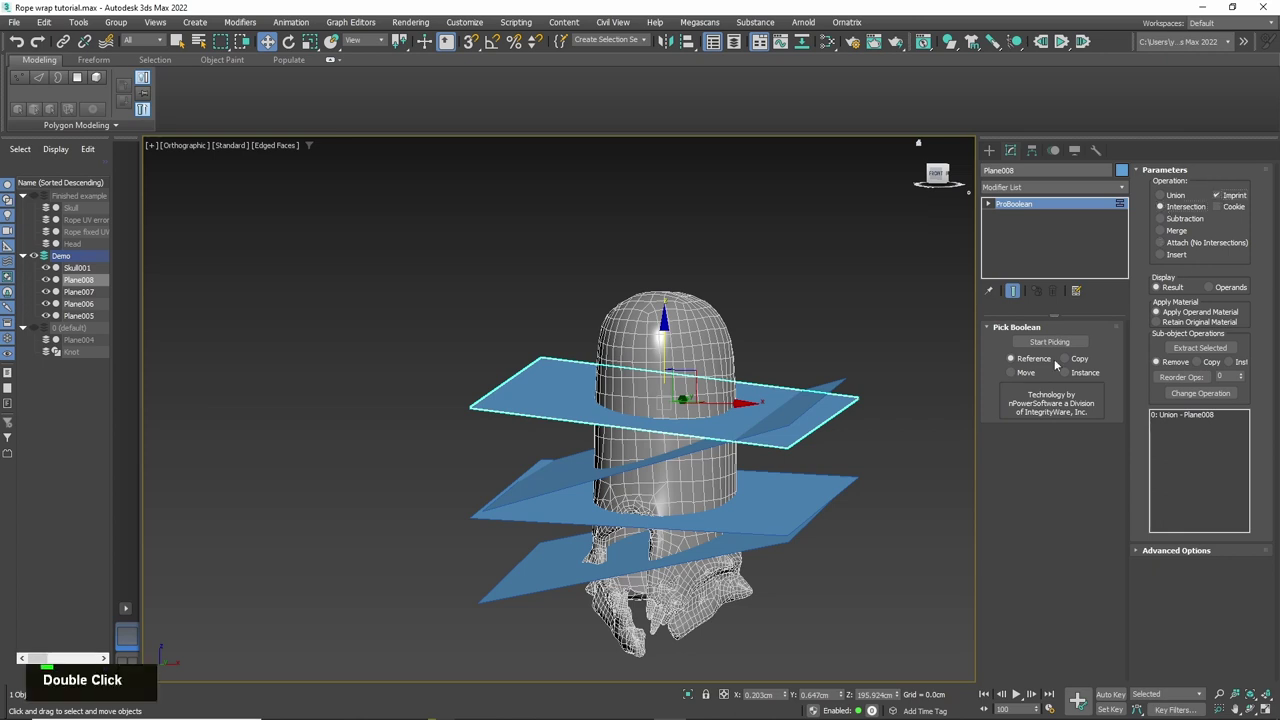
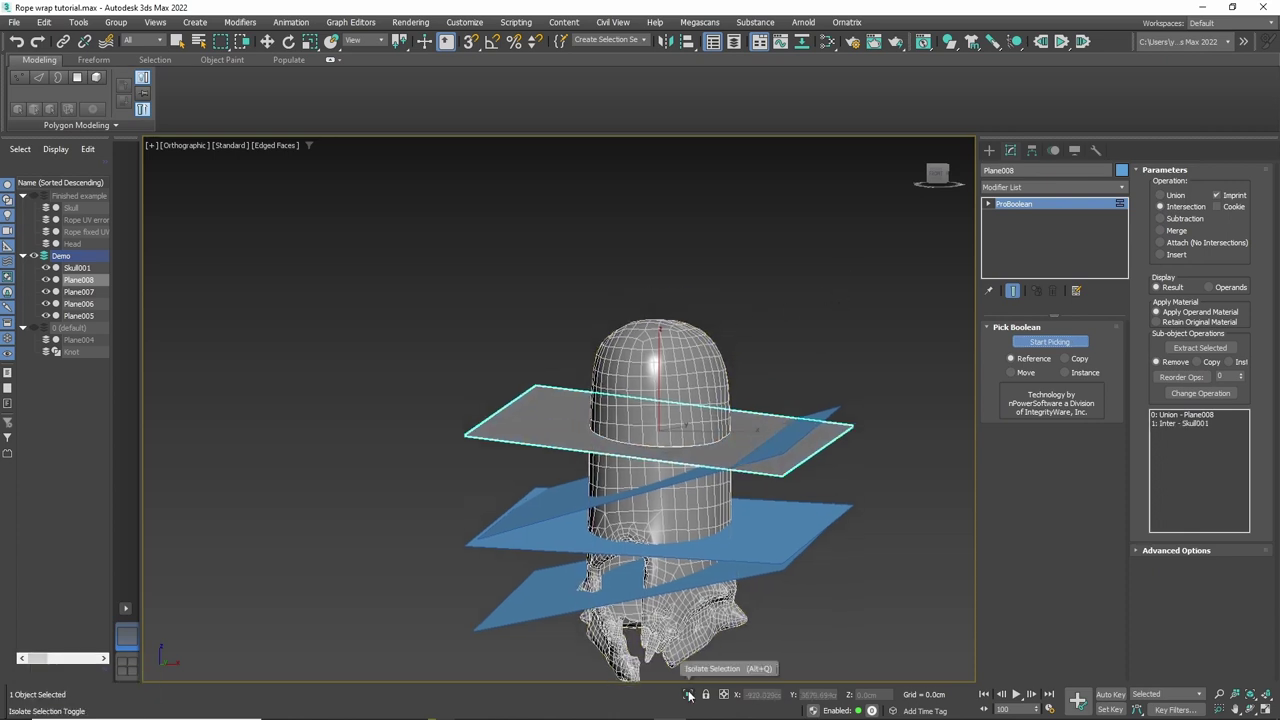
# Step: Orbit around the isolated plane to inspect the imprinted skull cross-section outline
pyautogui.moveTo(802, 468); pyautogui.dragTo(584, 318)
pyautogui.middleClick(822, 487)
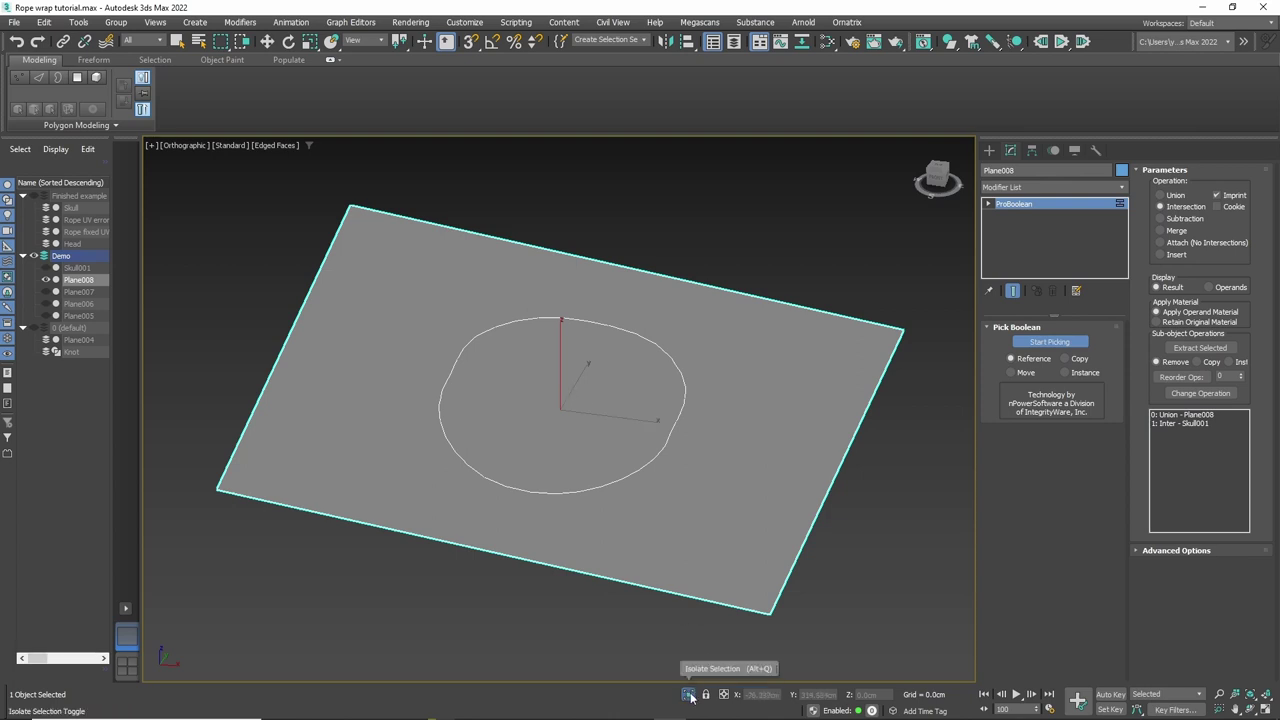
pyautogui.moveTo(696, 694); pyautogui.dragTo(1207, 379)
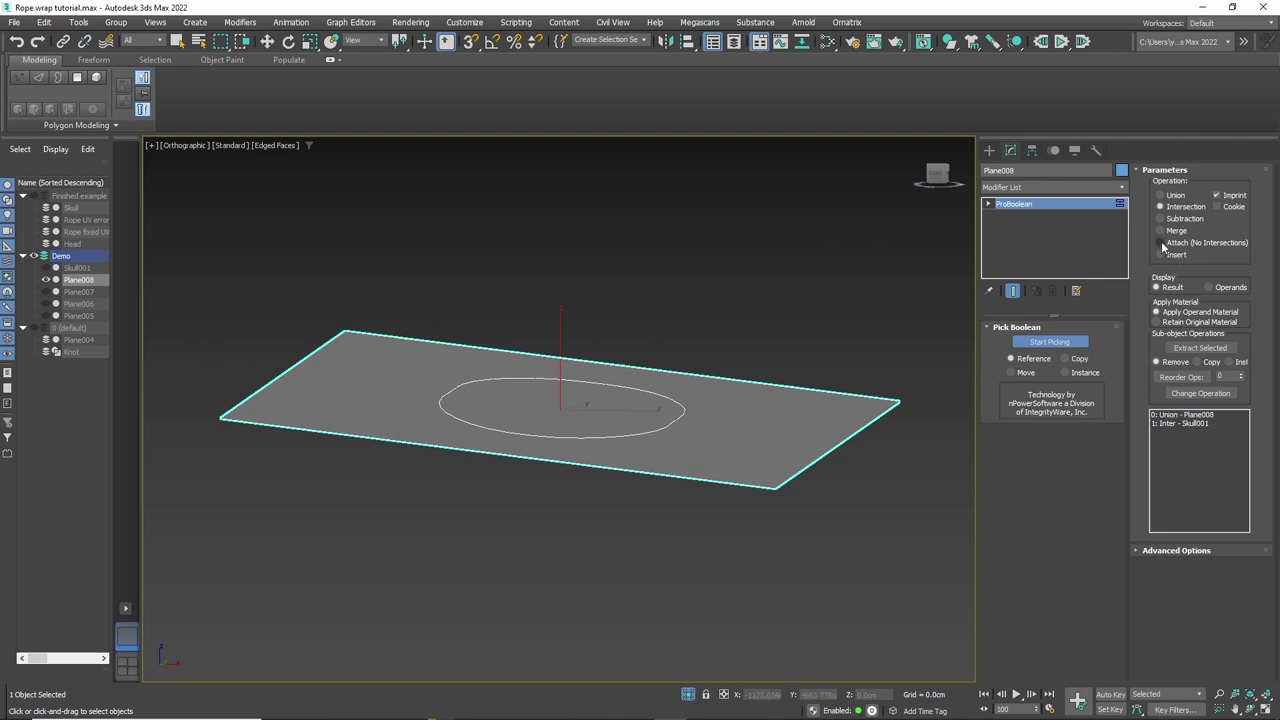
pyautogui.moveTo(1167, 243); pyautogui.dragTo(1019, 357)
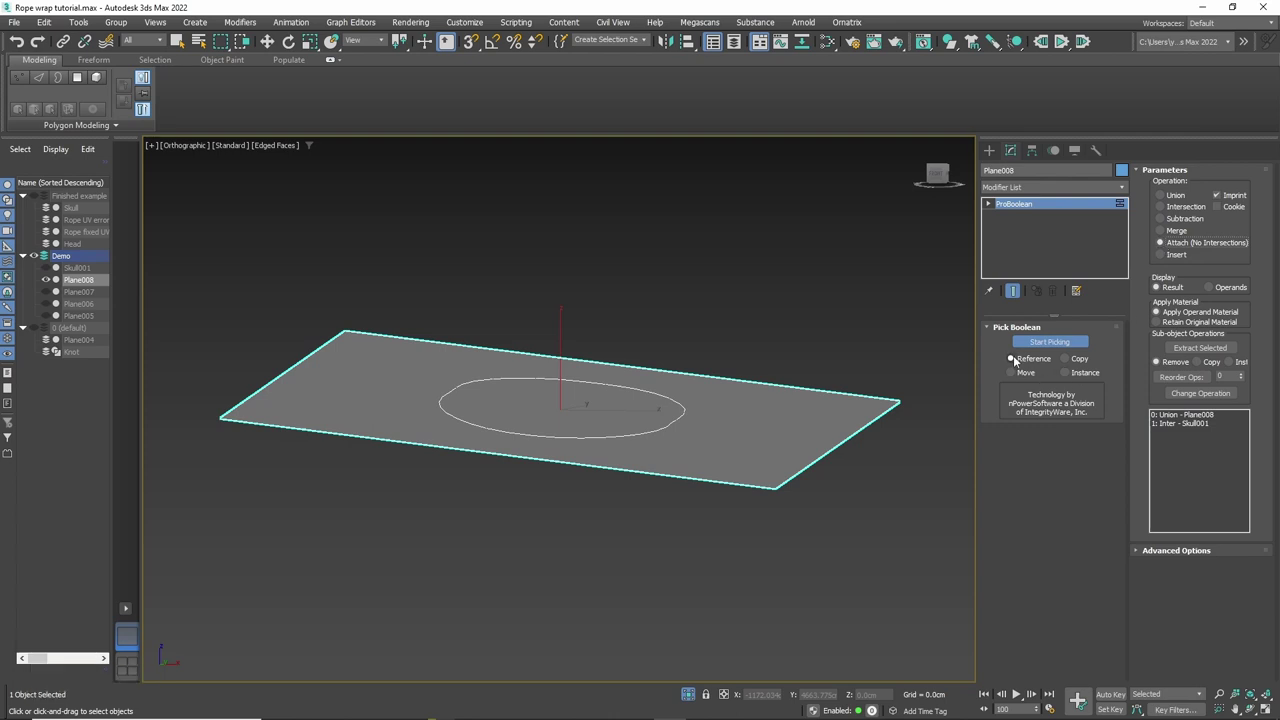
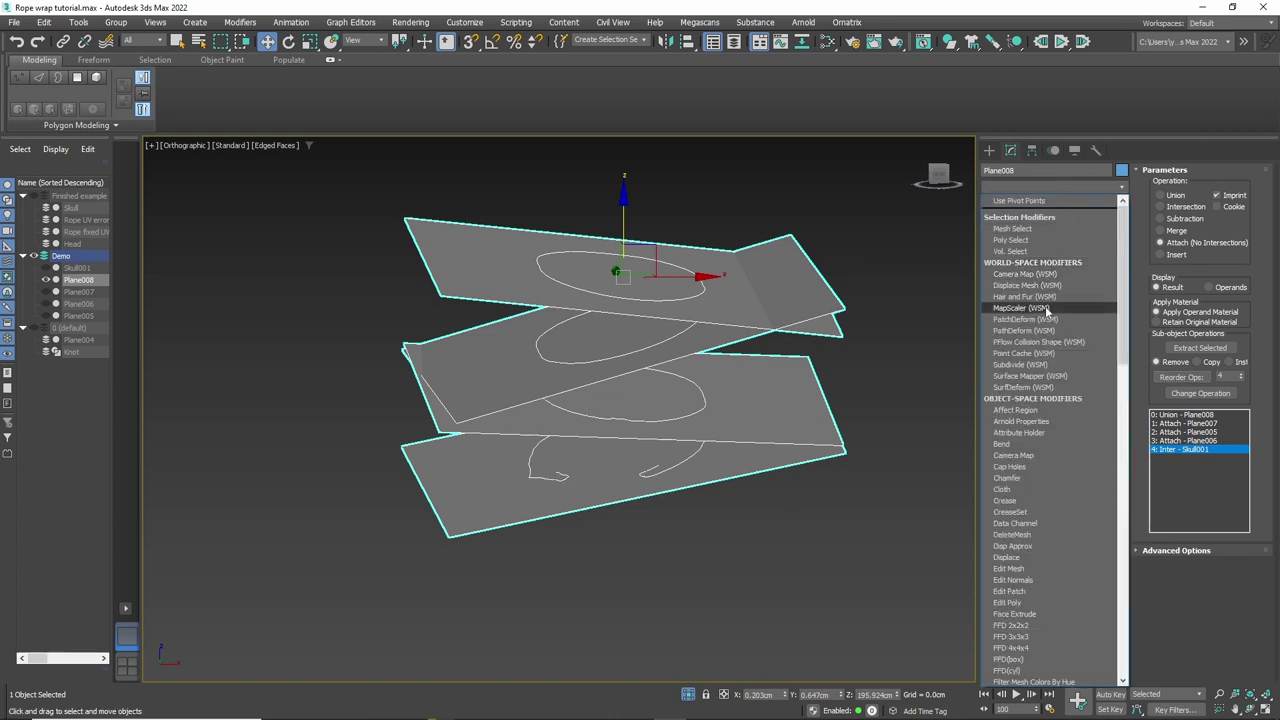
# Step: View the skull from the front after attaching Plane005–007 into the ProBoolean
pyautogui.press('e')
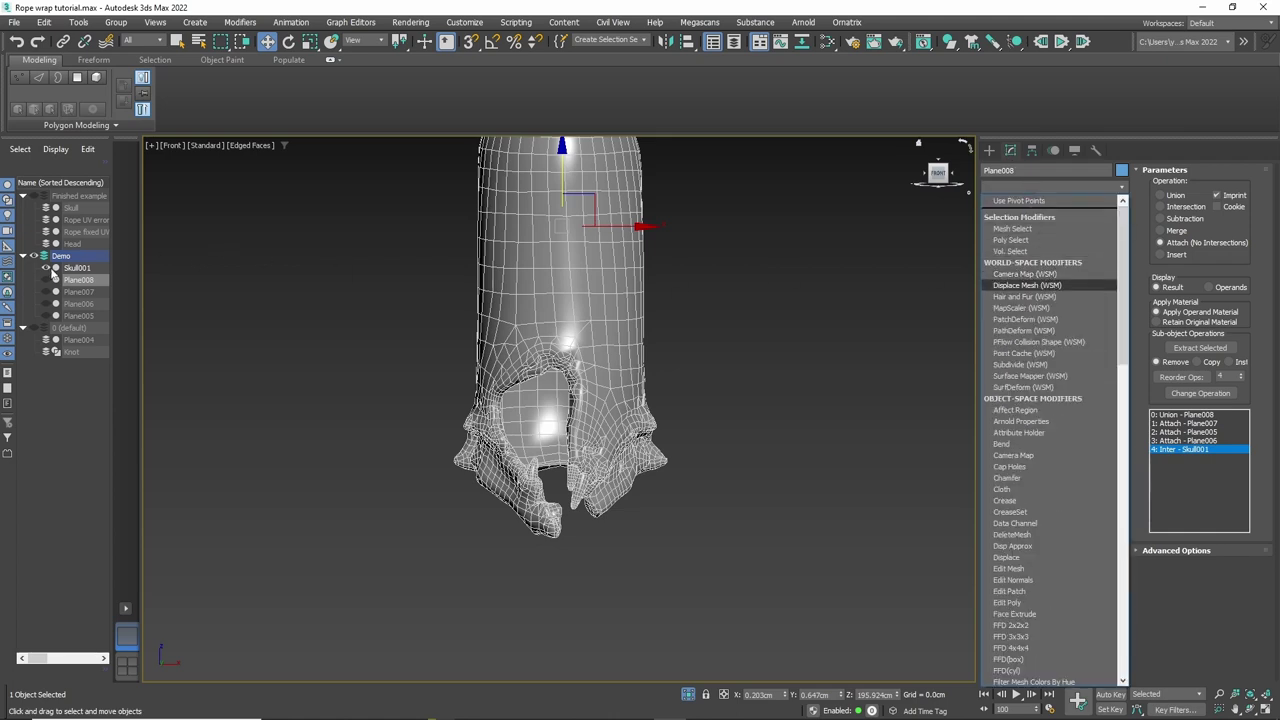
pyautogui.doubleClick(81, 268)
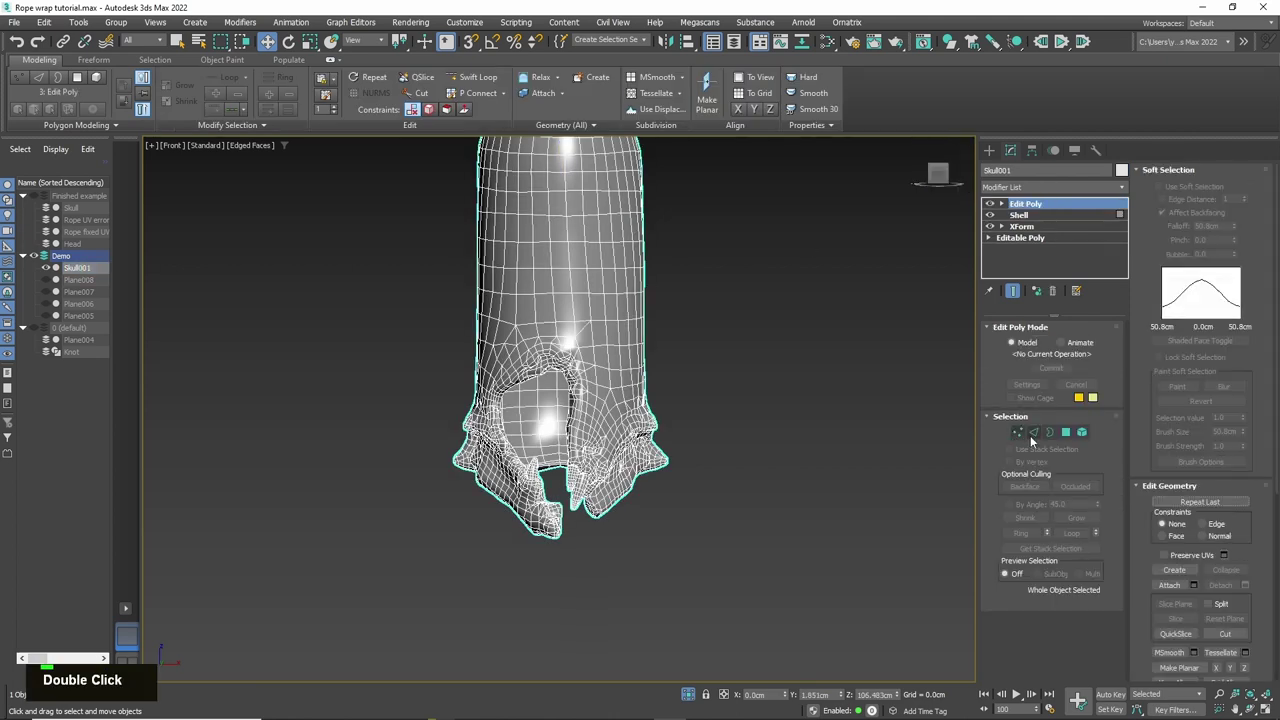
pyautogui.scroll(3)
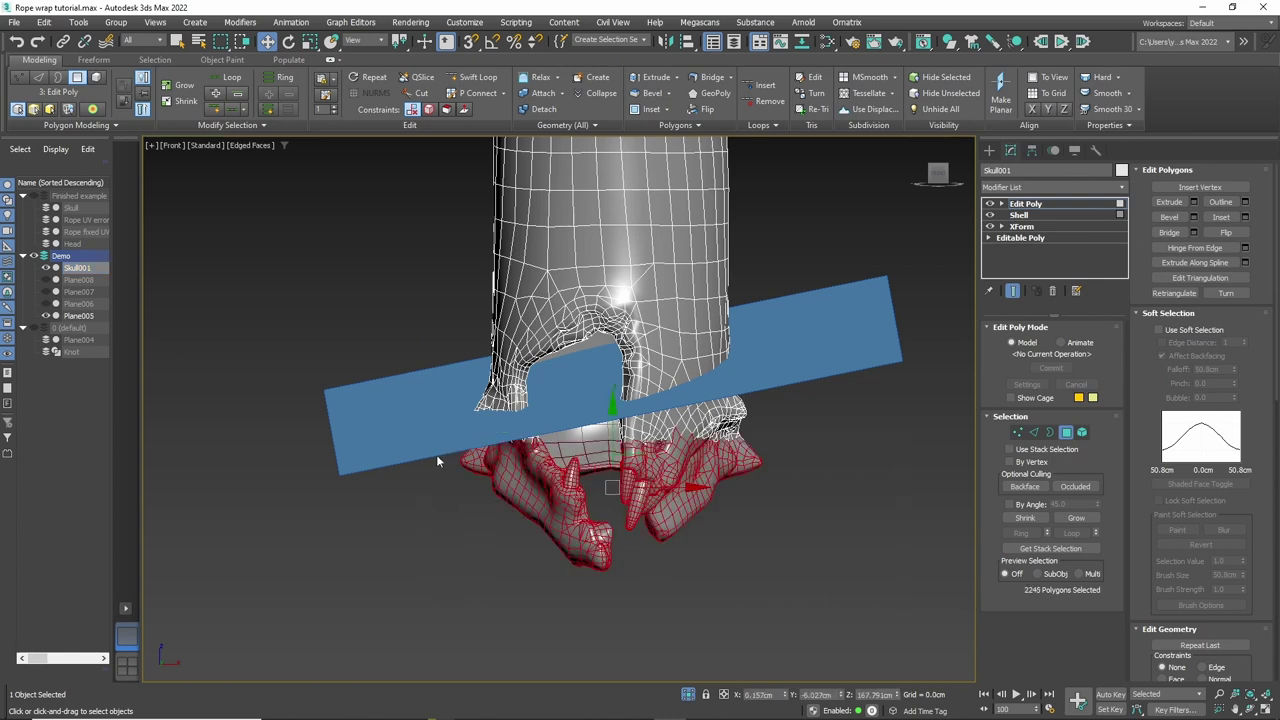
pyautogui.press('Delete')
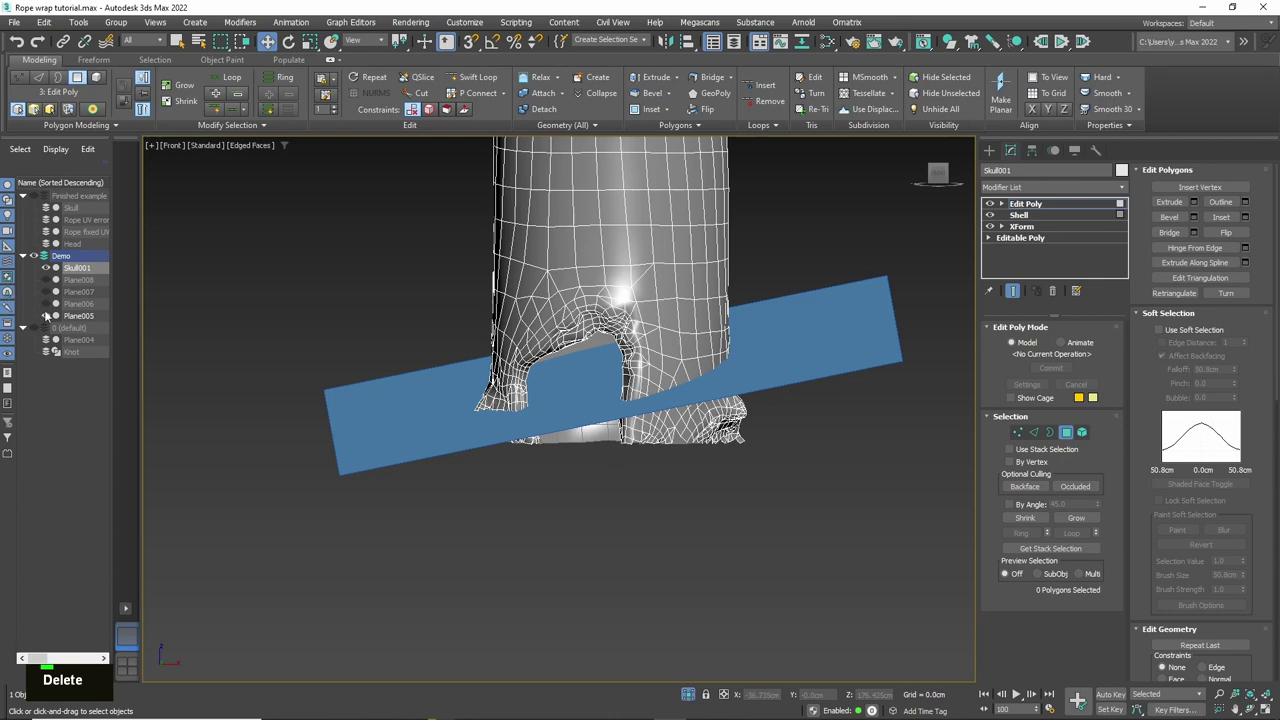
pyautogui.scroll(3)
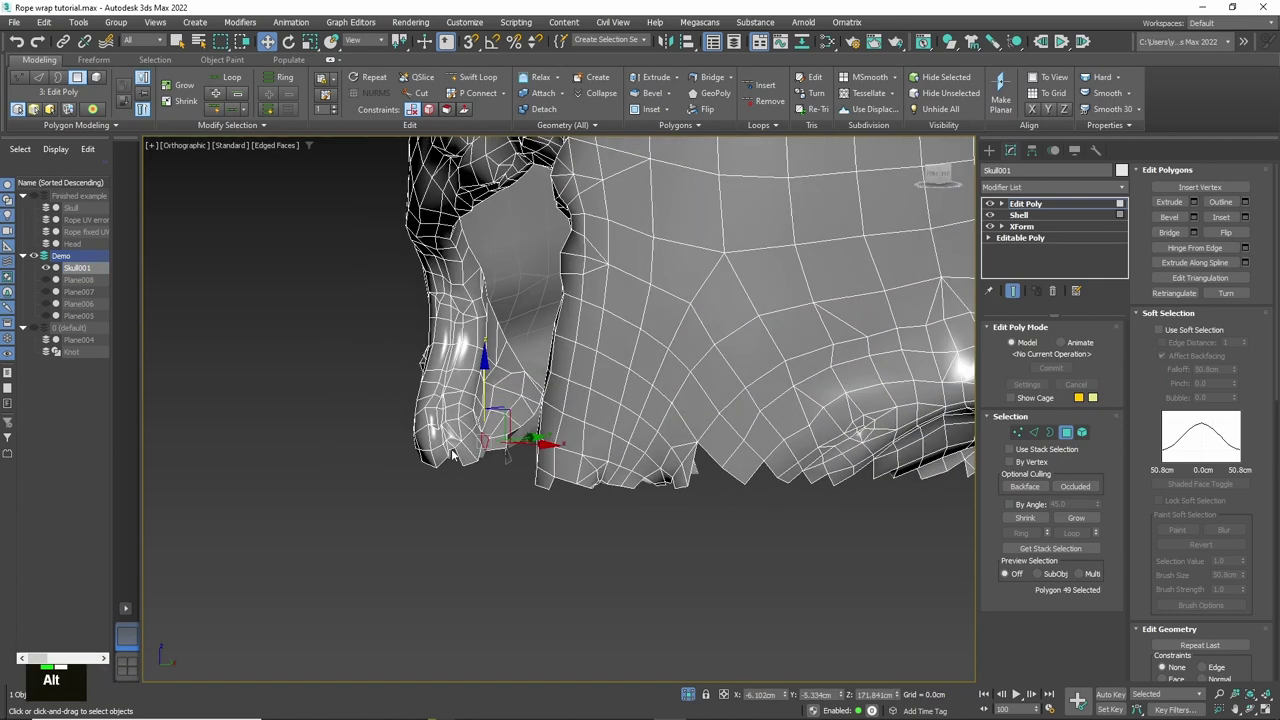
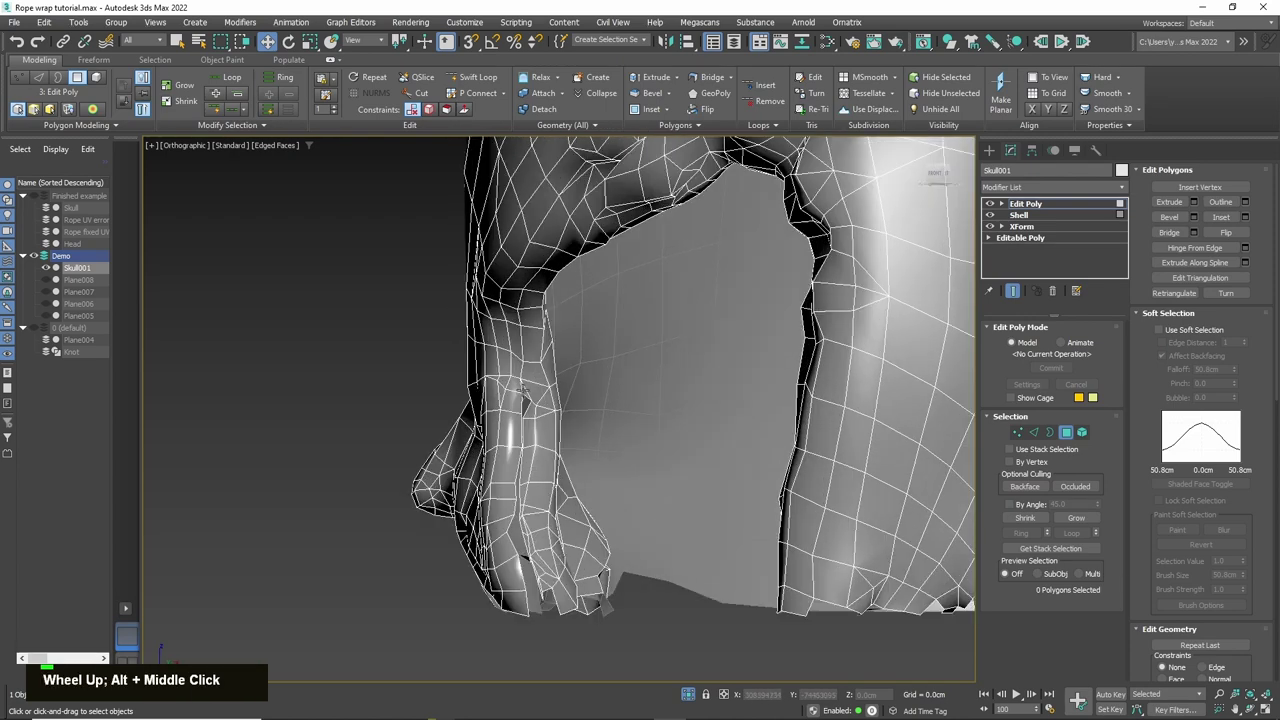
pyautogui.press('Delete')
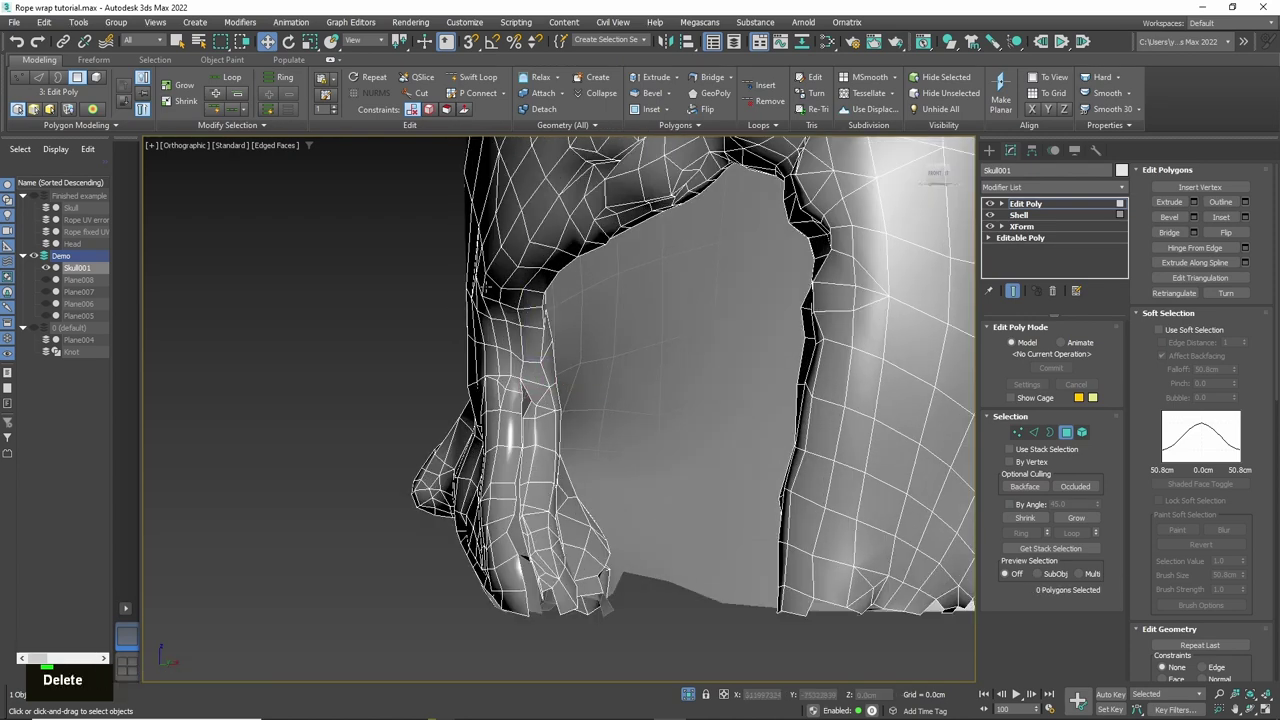
pyautogui.scroll(-3)
pyautogui.middleClick(669, 429)
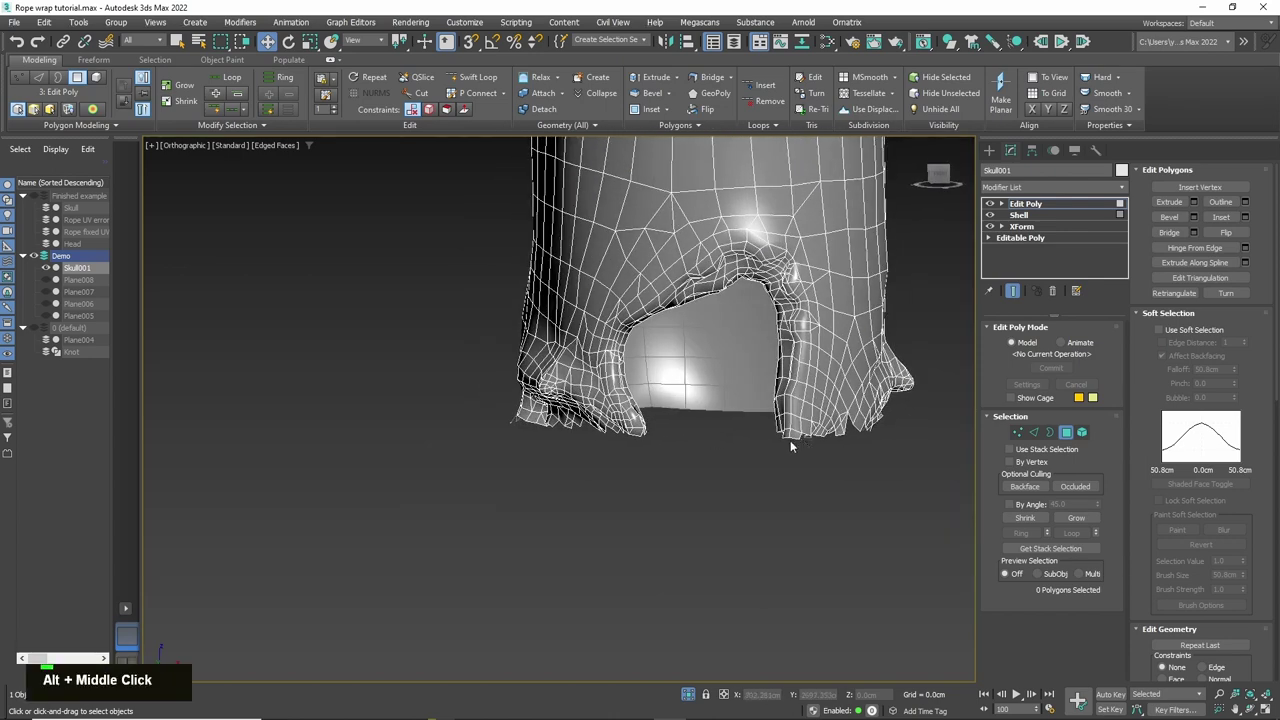
pyautogui.middleClick(706, 466)
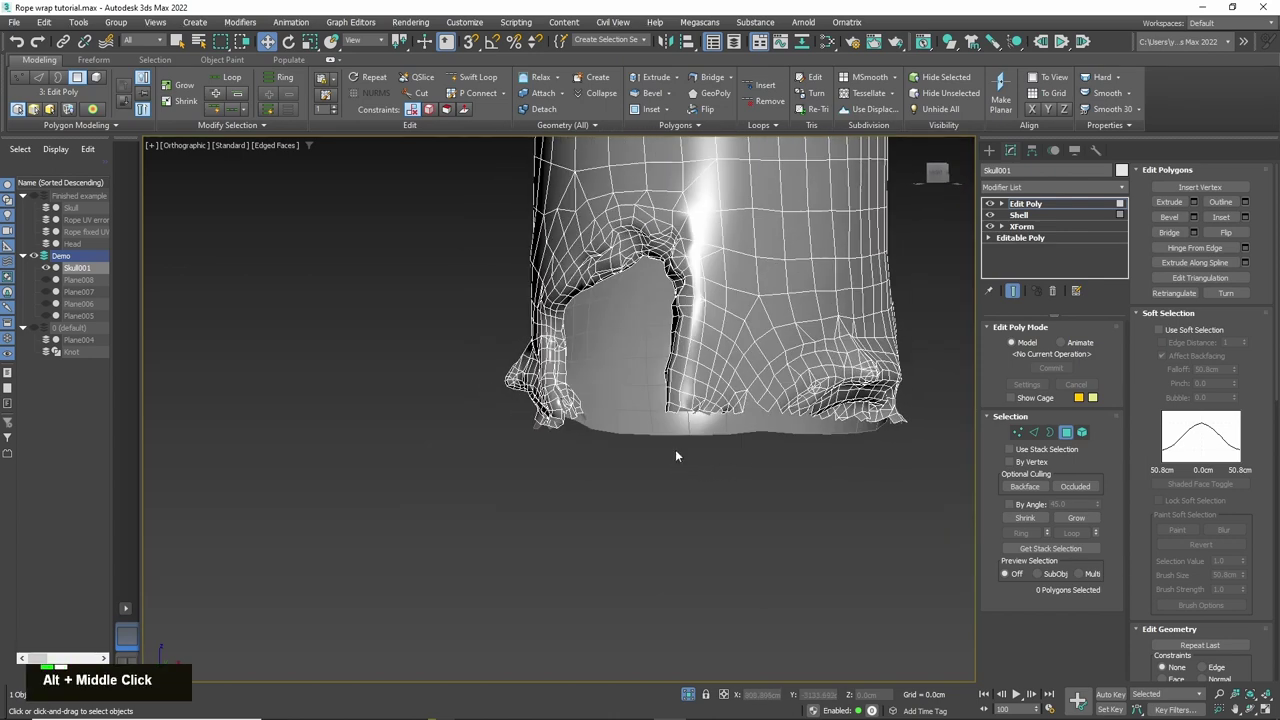
pyautogui.scroll(3)
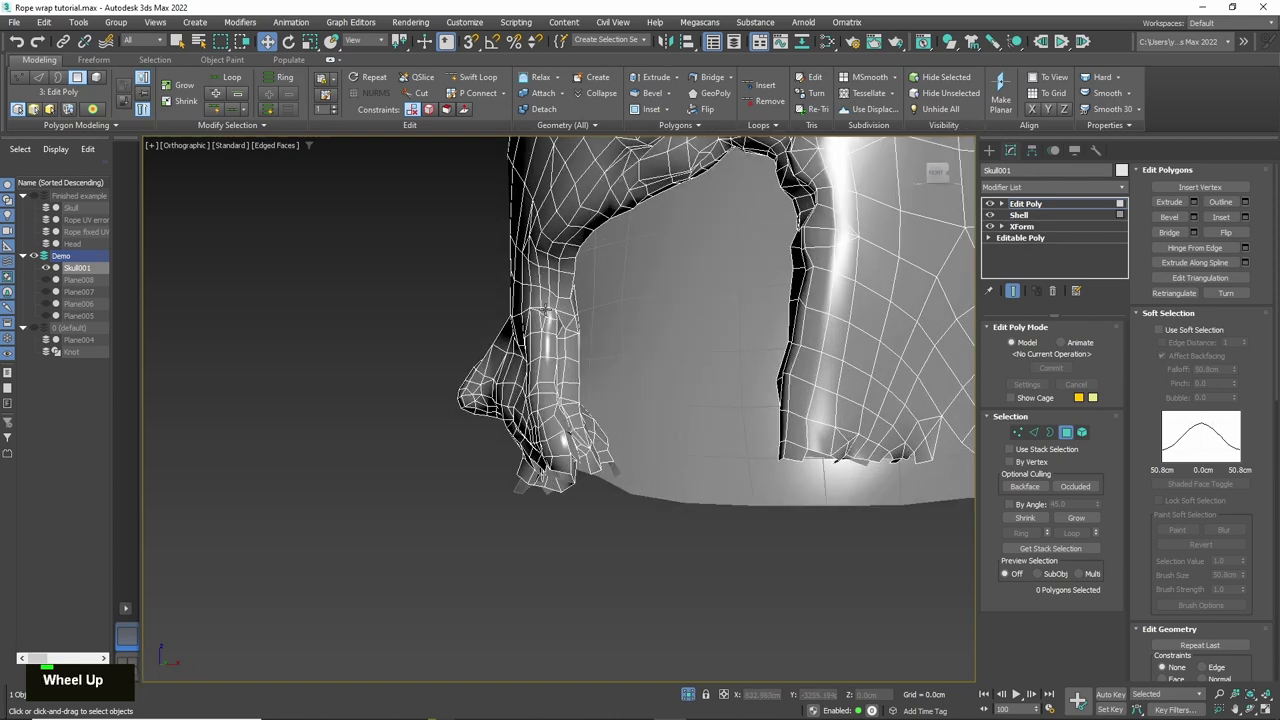
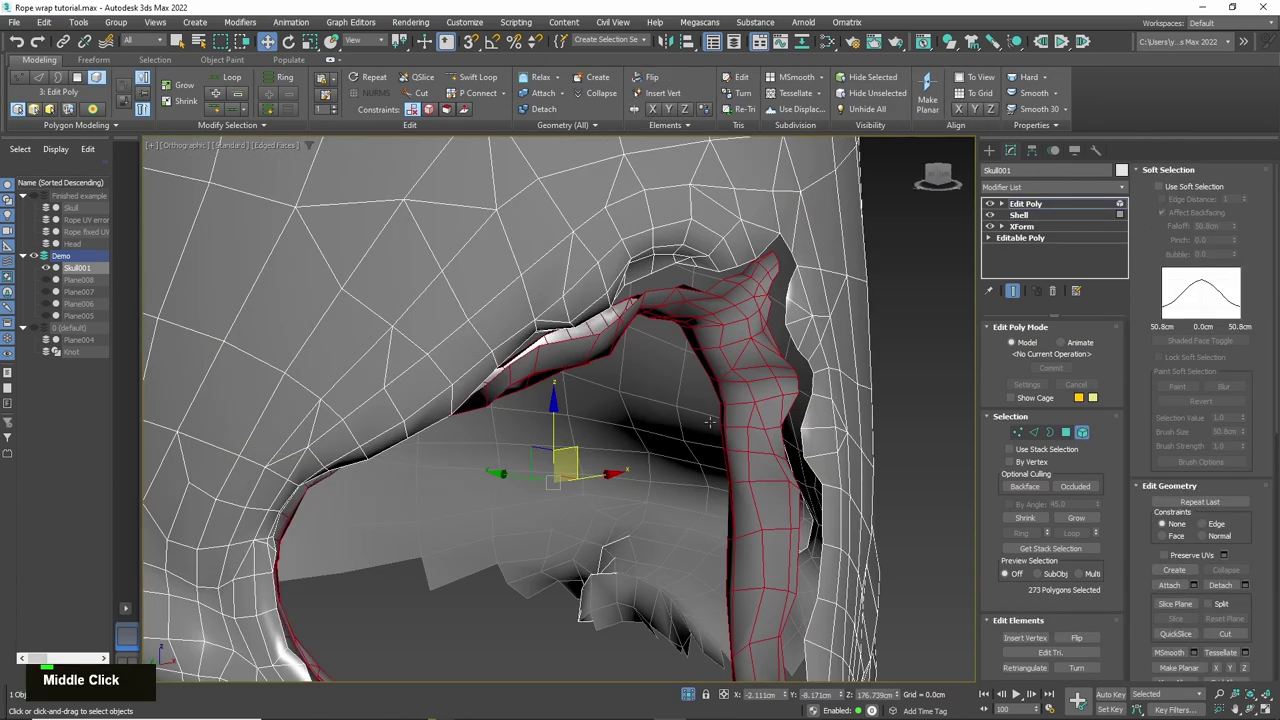
pyautogui.press('Delete')
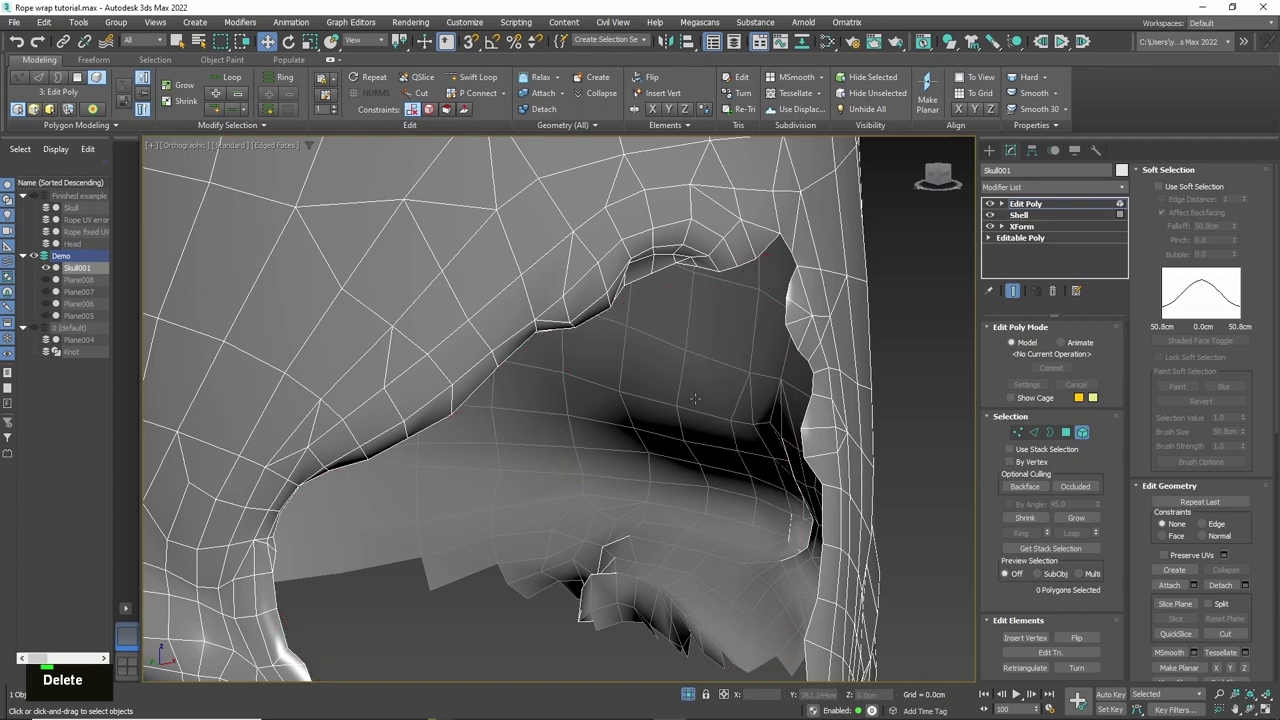
pyautogui.scroll(-3)
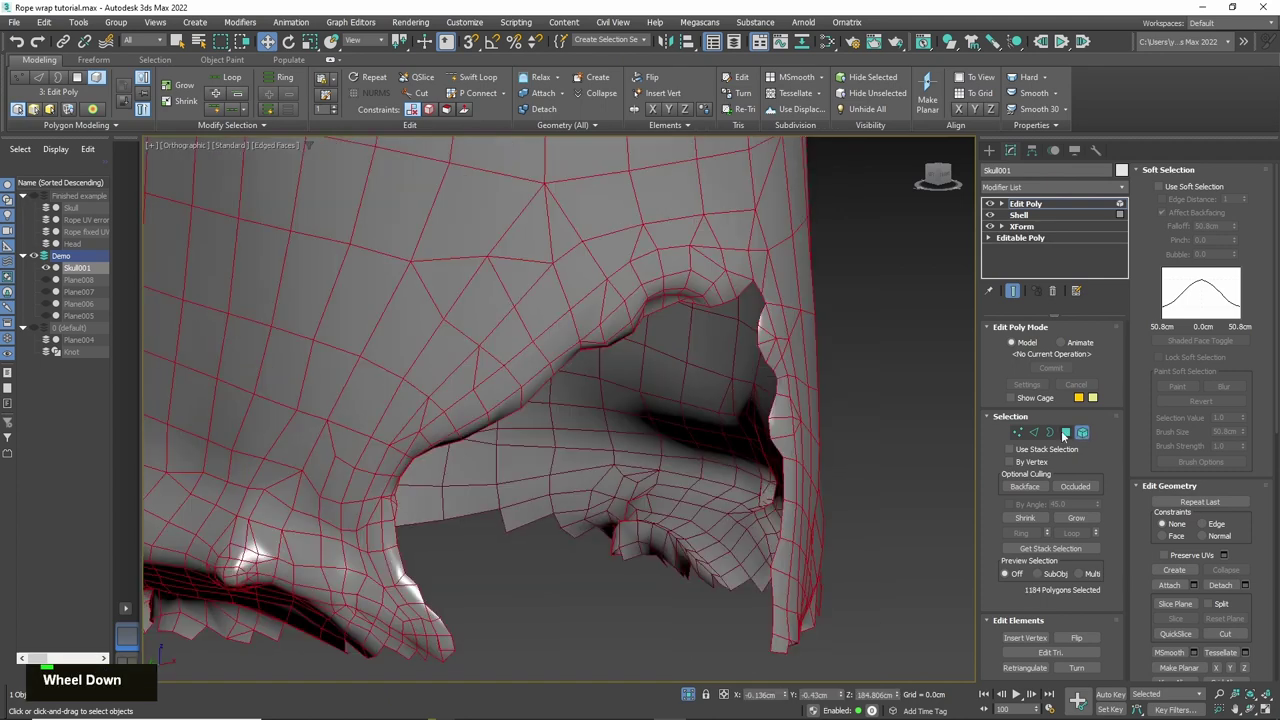
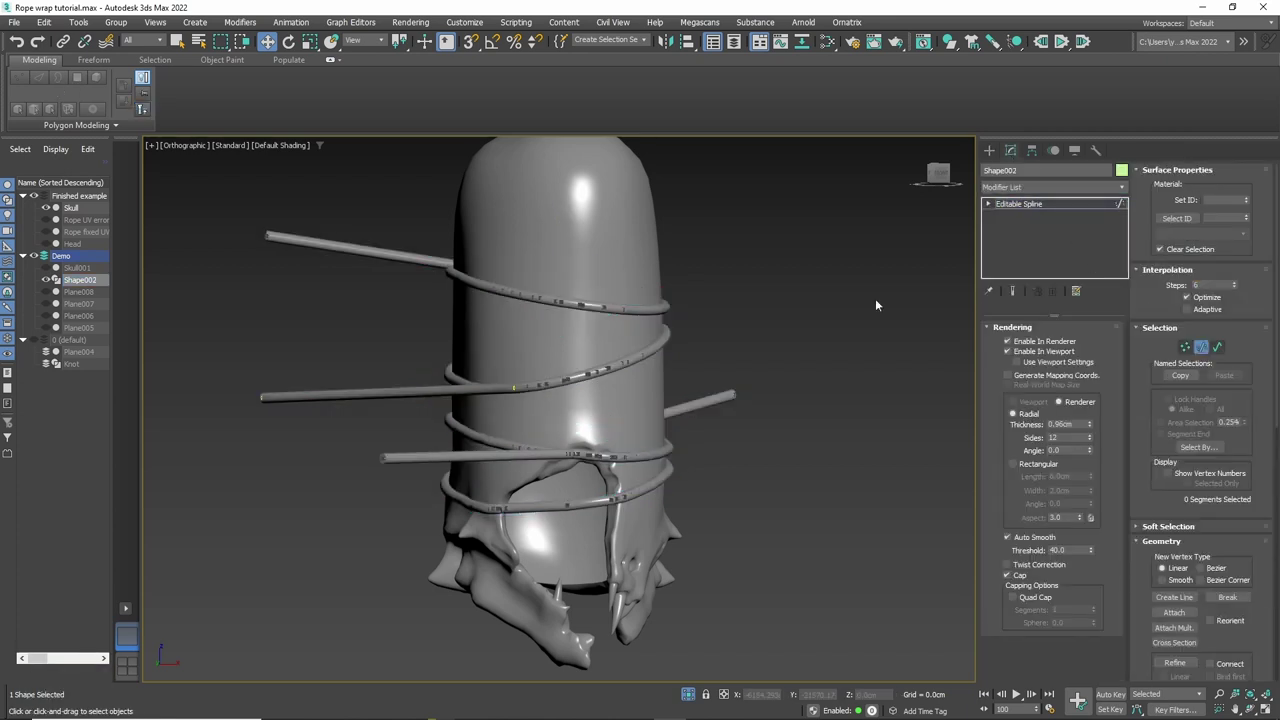
# Step: Delete the stray straight segment of Shape002 and inspect the rope coil around the head
pyautogui.press('Delete')
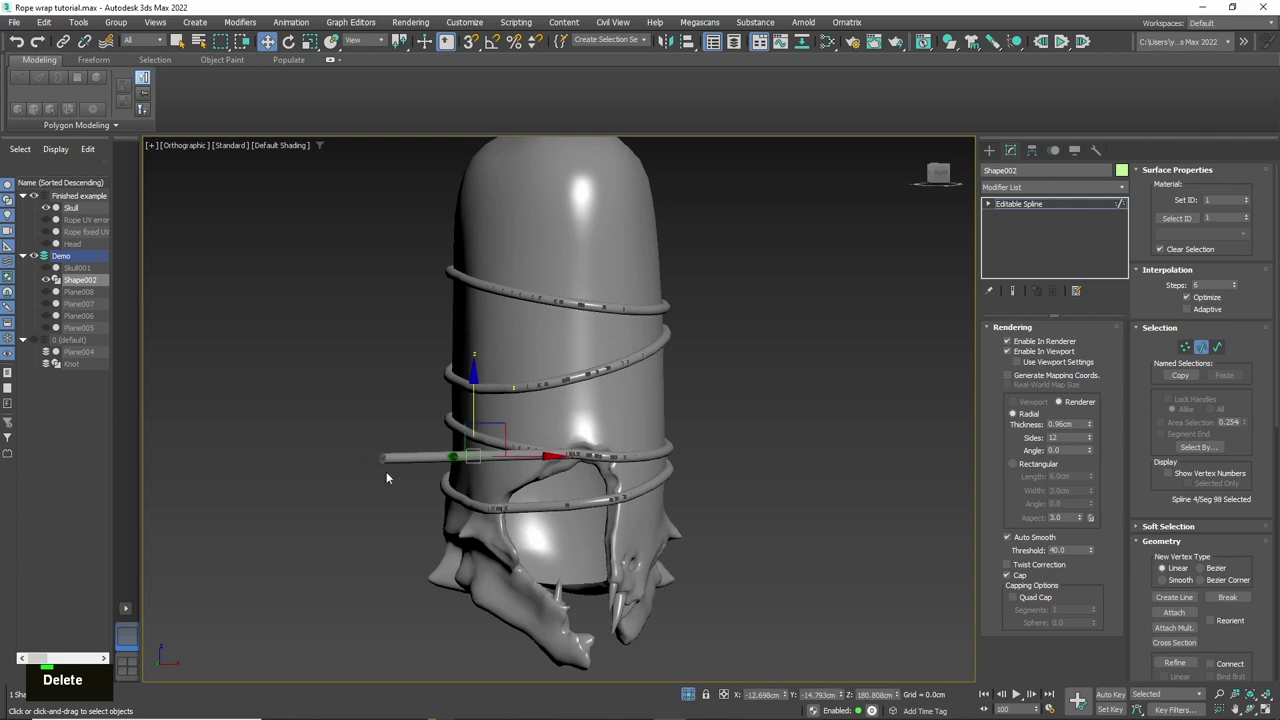
pyautogui.middleClick(757, 523)
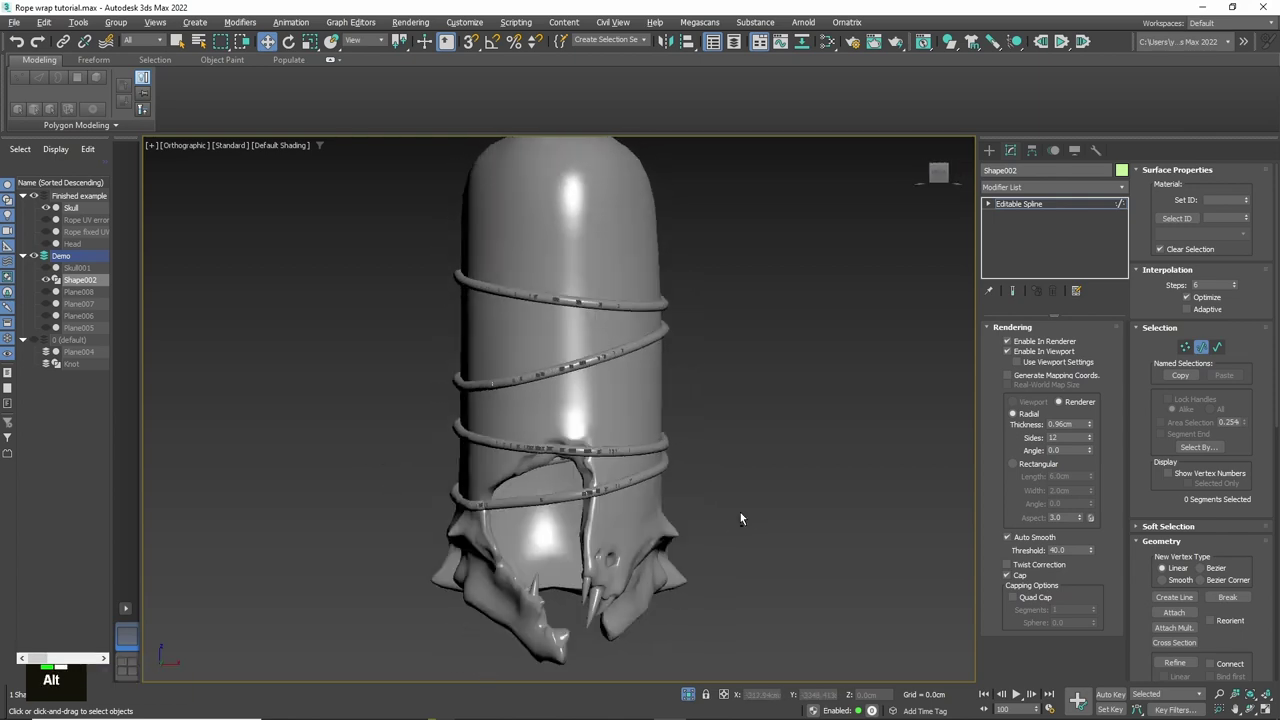
pyautogui.middleClick(544, 476)
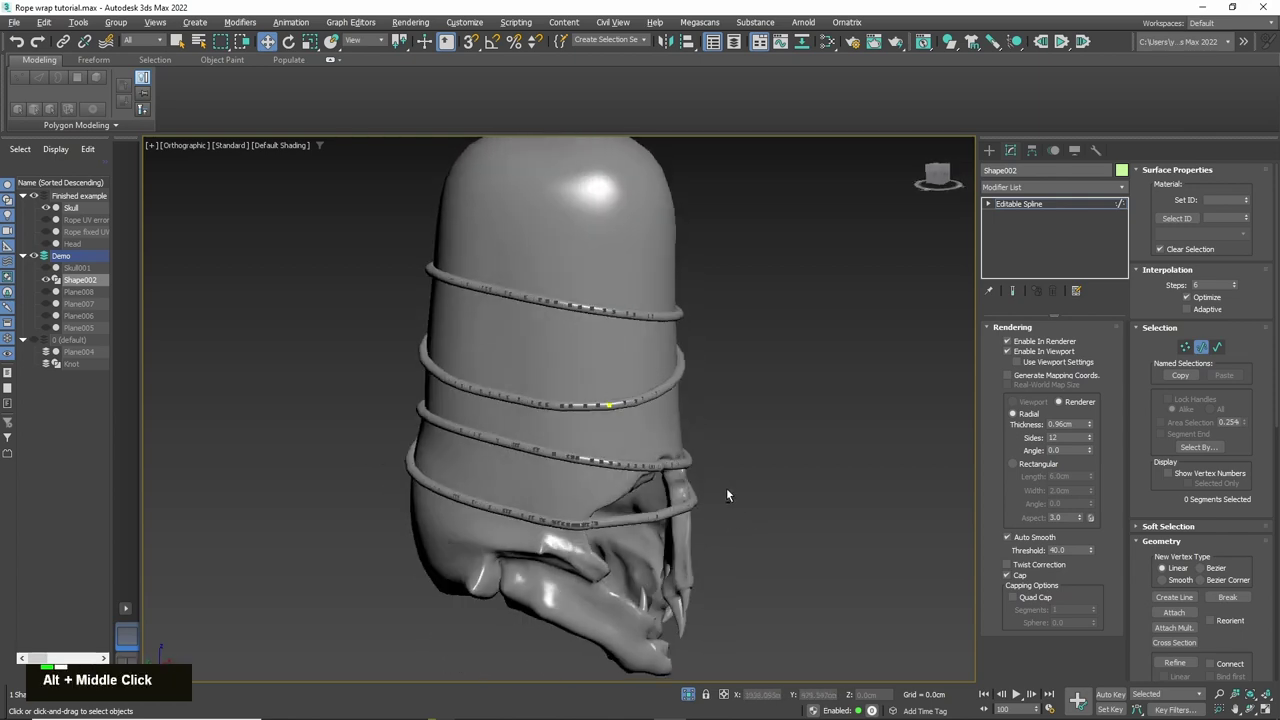
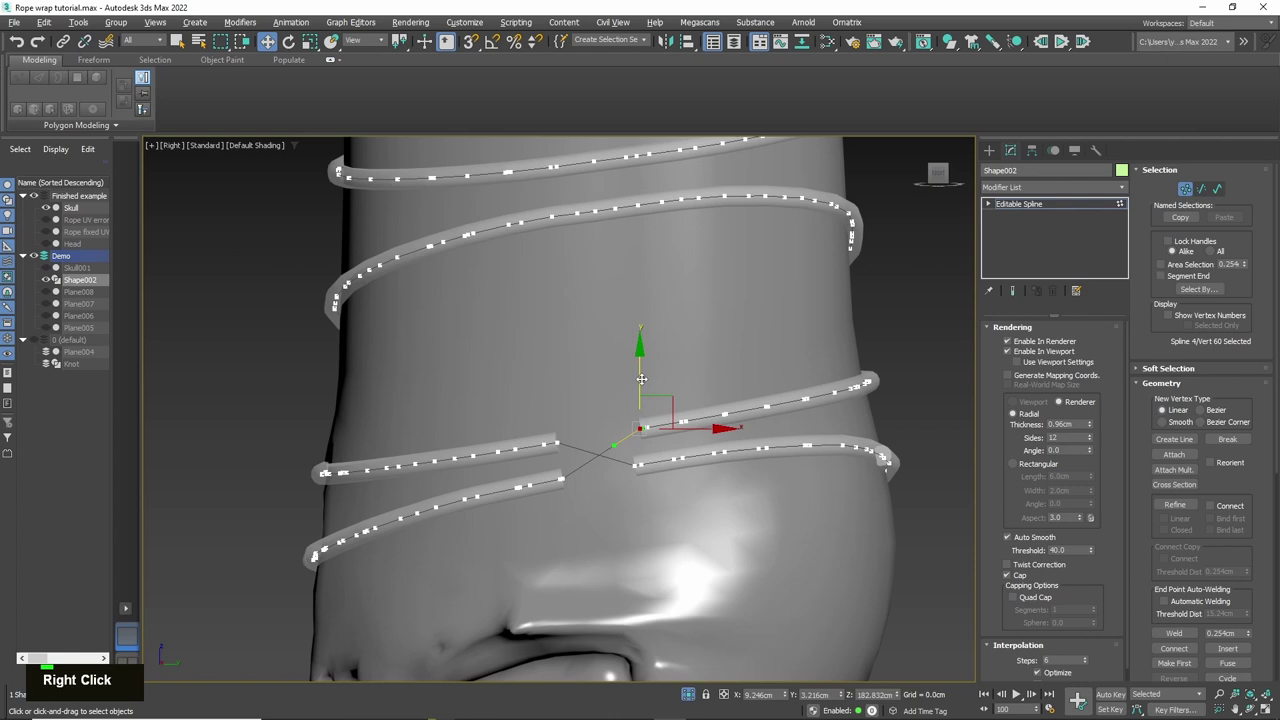
# Step: Set Shape002's interpolation steps to 0 and show edged faces over the rope crossover
pyautogui.scroll(3)
pyautogui.middleClick(662, 451)
pyautogui.rightClick(645, 426)
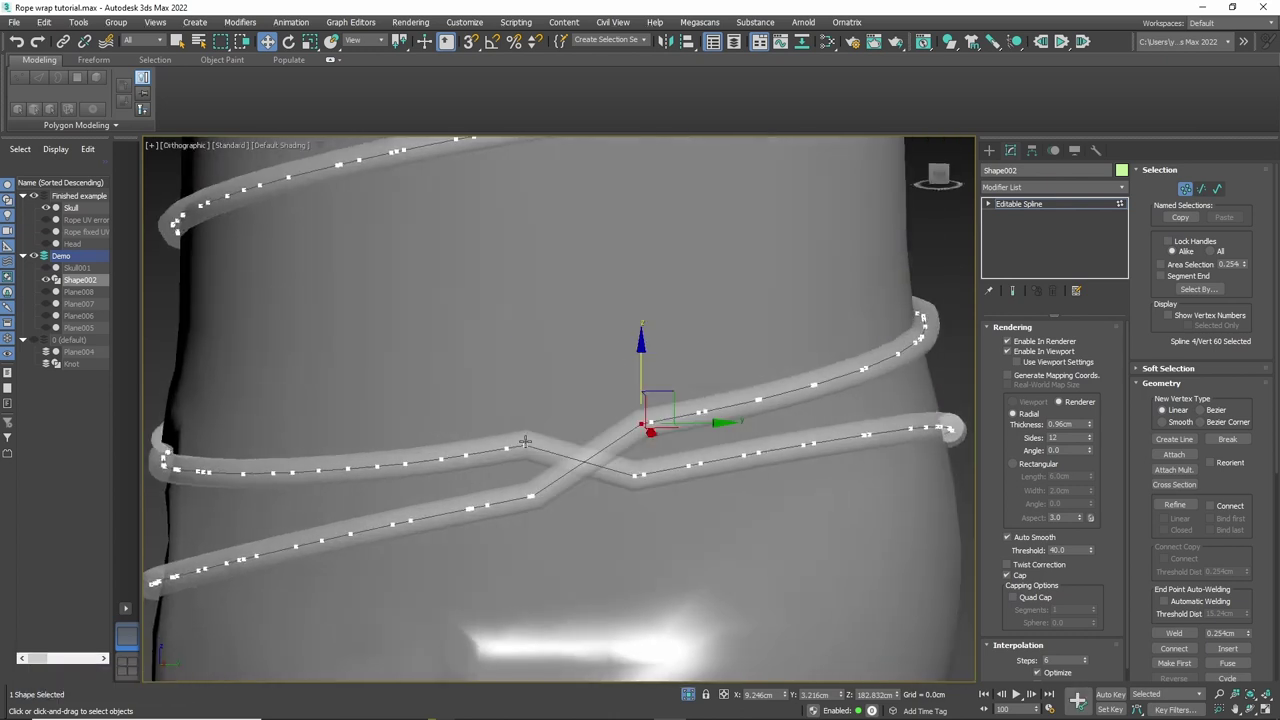
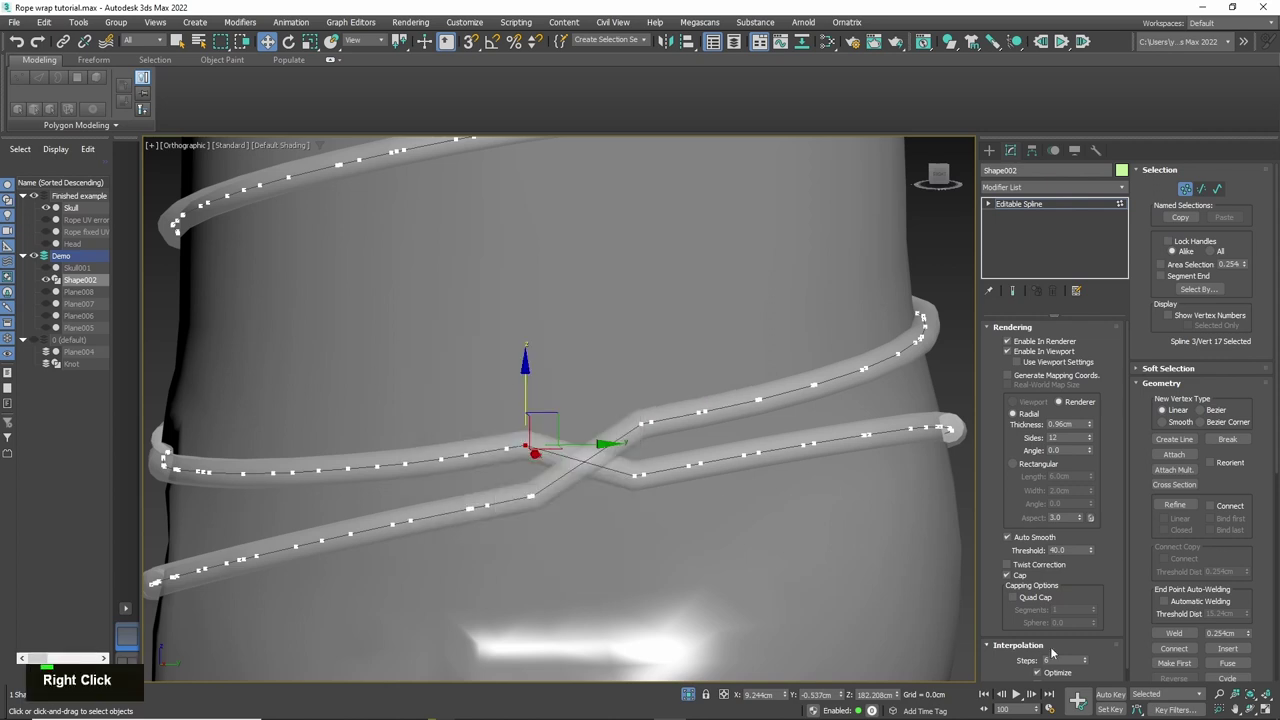
pyautogui.scroll(-3)
pyautogui.press('F4')
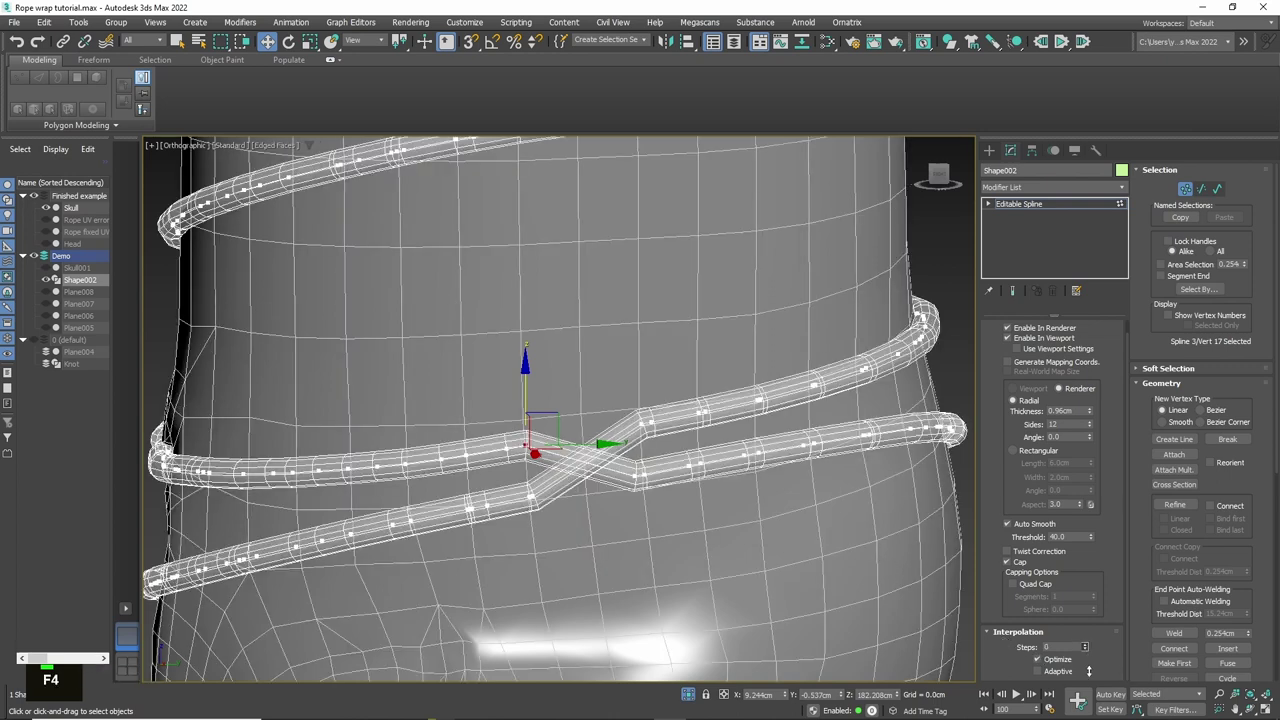
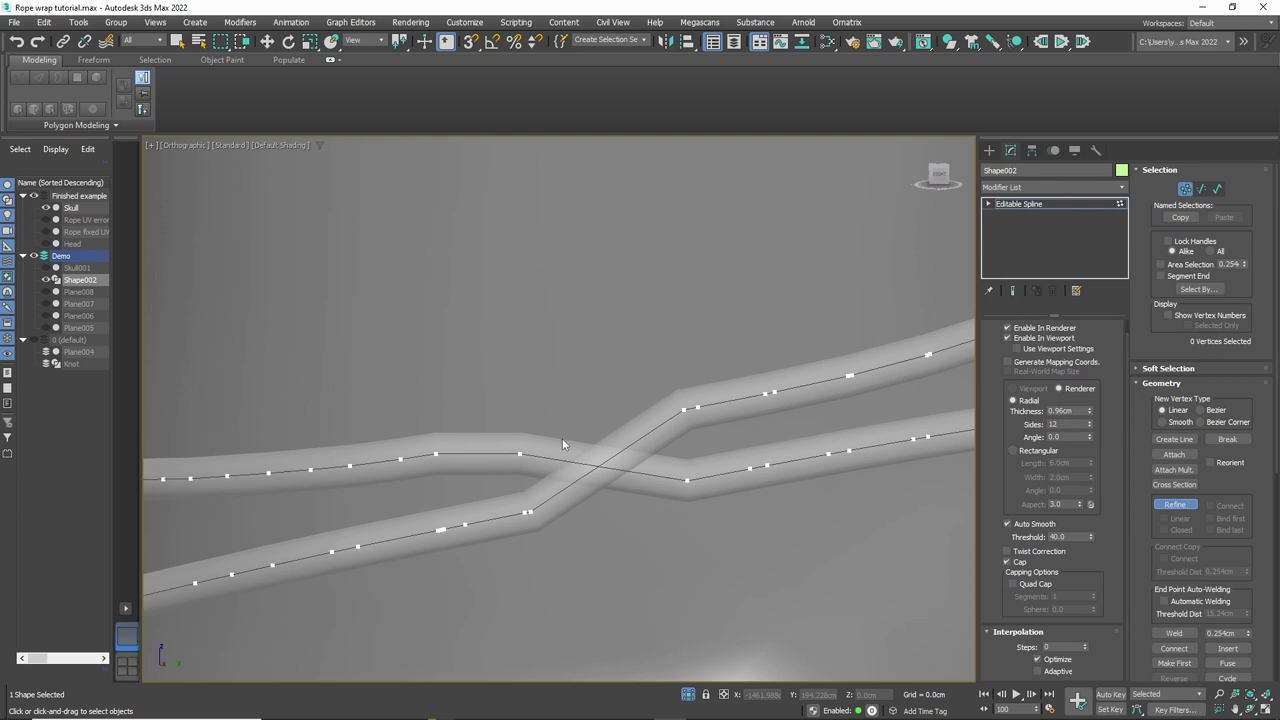
# Step: Nudge the crossover vertex outward and check the rope crossing against the skull from the side
pyautogui.rightClick(591, 478)
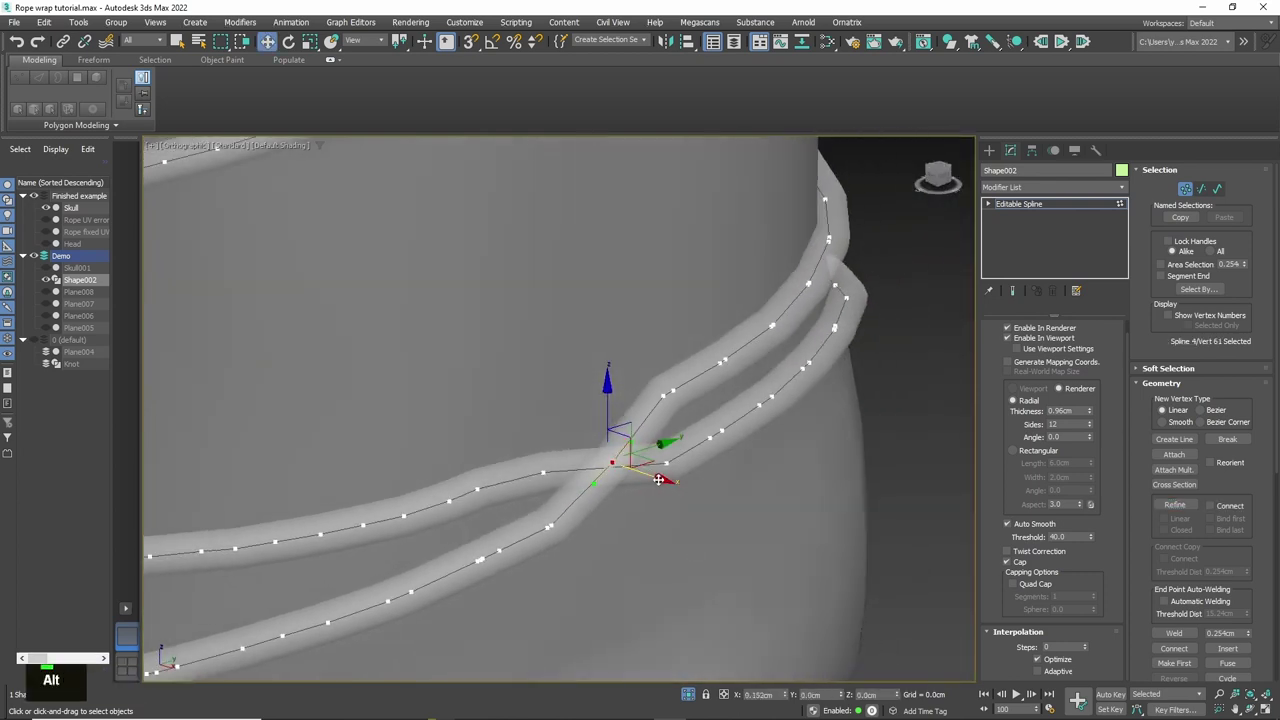
pyautogui.middleClick(686, 499)
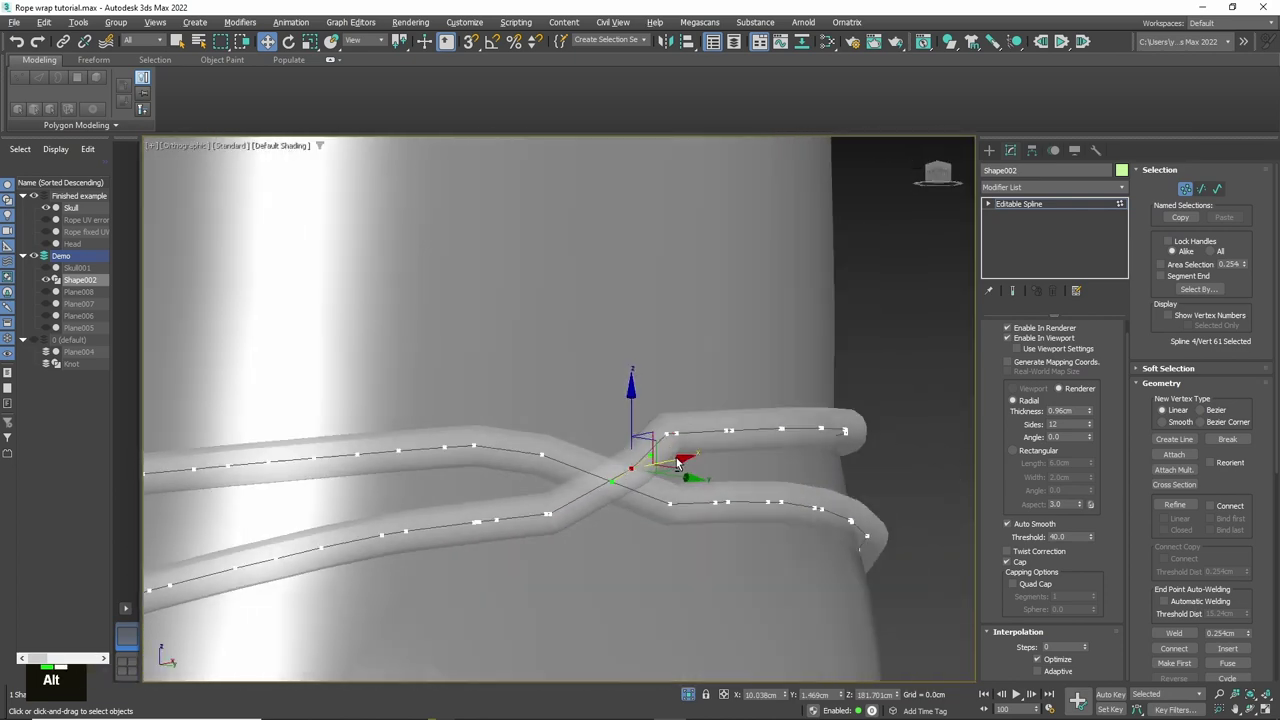
pyautogui.middleClick(730, 497)
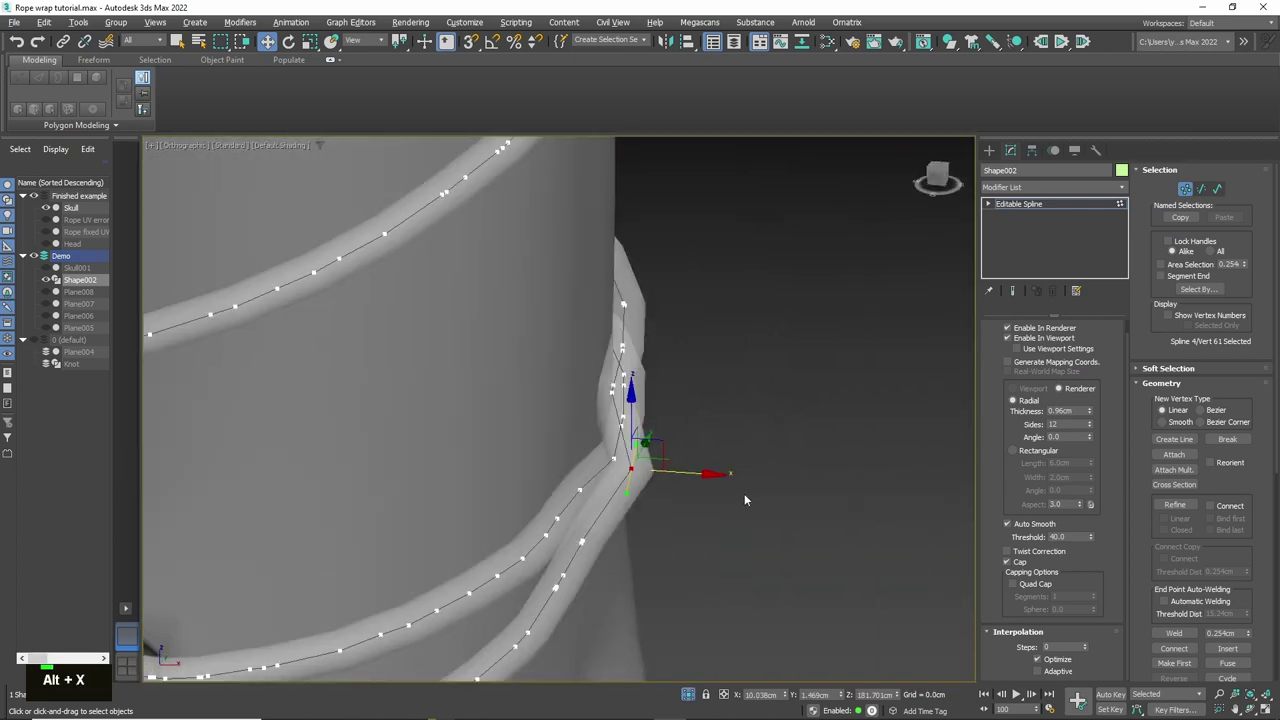
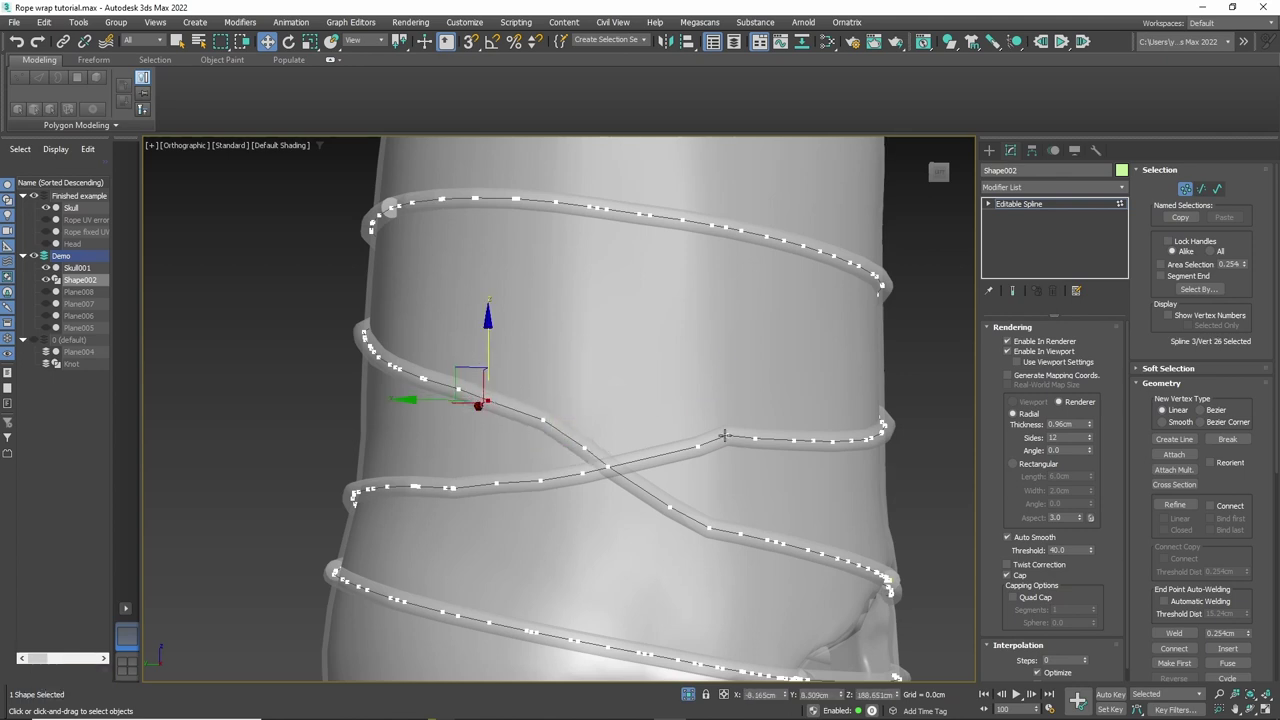
pyautogui.scroll(-3)
pyautogui.middleClick(837, 483)
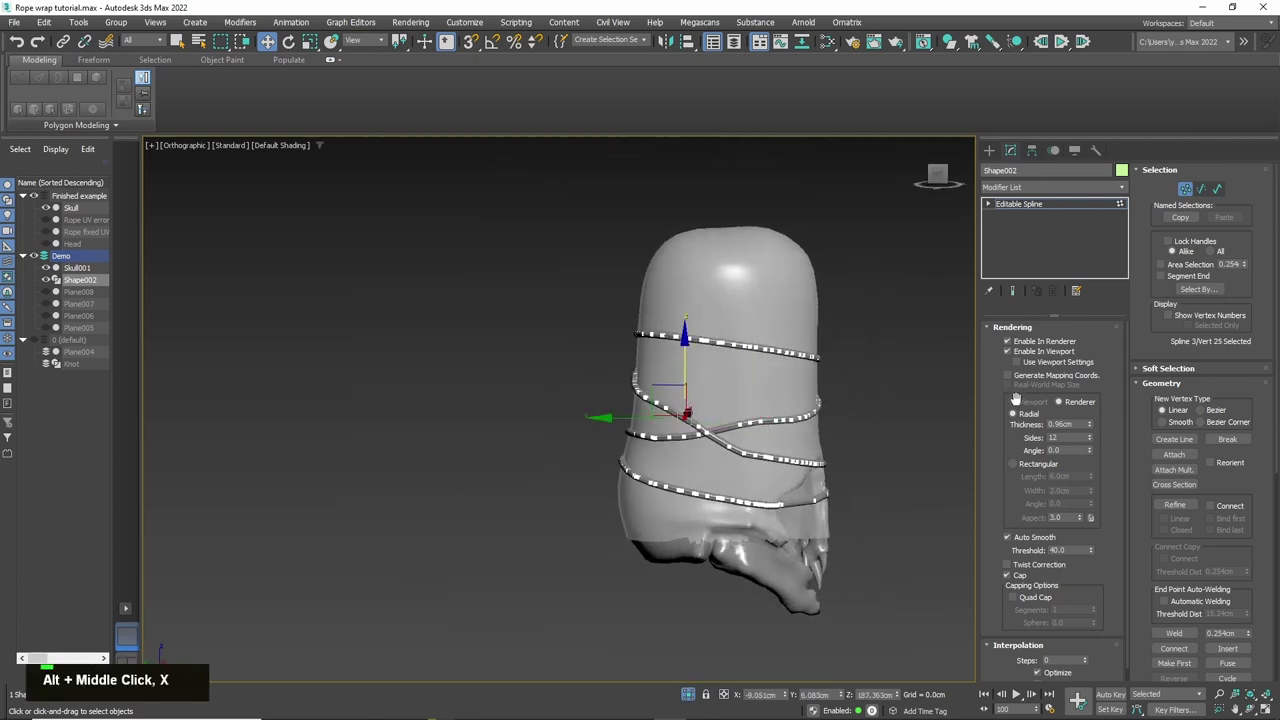
pyautogui.press('BackSpace')
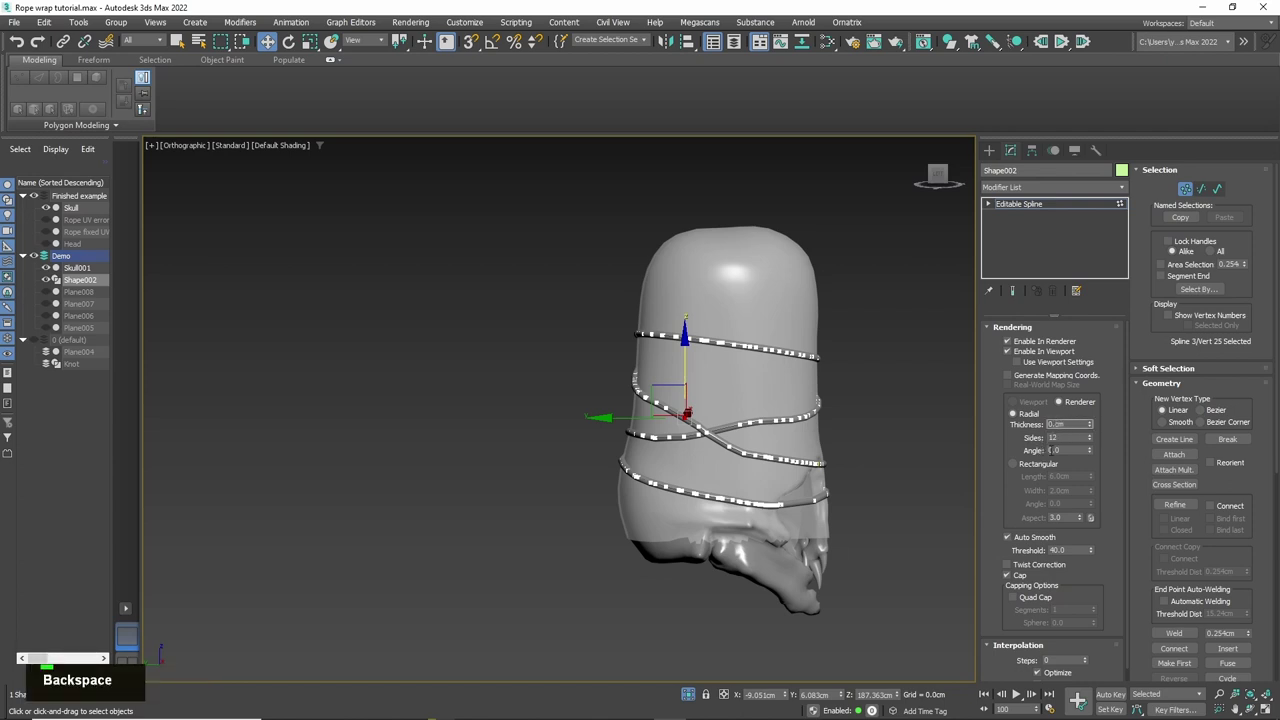
pyautogui.press('6')
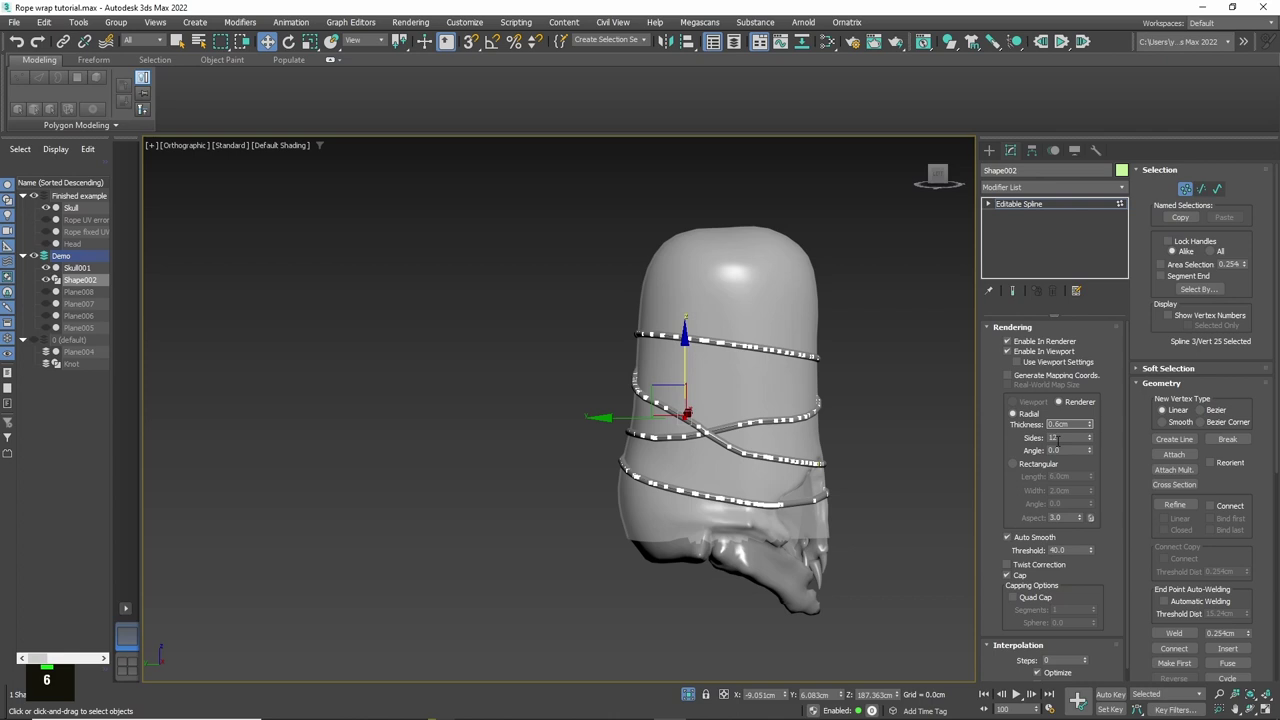
pyautogui.press('Return')
pyautogui.scroll(3)
pyautogui.middleClick(593, 401)
pyautogui.middleClick(603, 382)
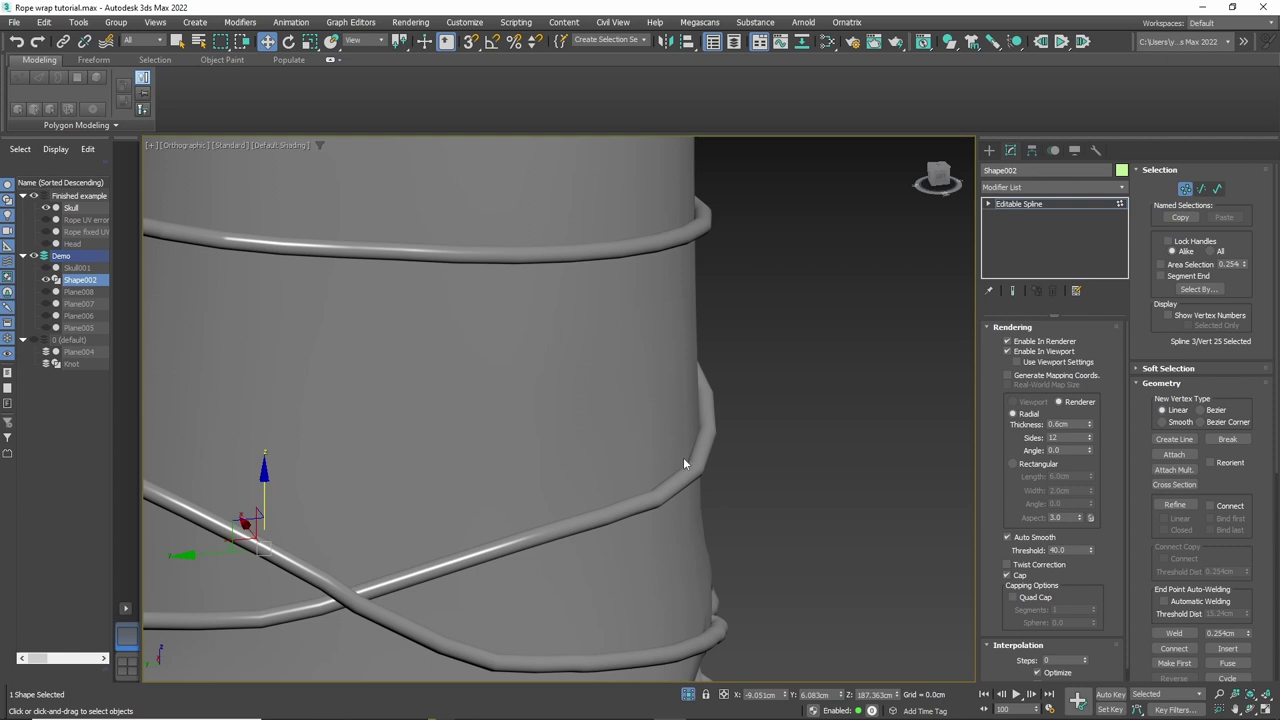
pyautogui.scroll(-3)
pyautogui.middleClick(623, 397)
pyautogui.middleClick(800, 492)
pyautogui.middleClick(595, 537)
pyautogui.scroll(3)
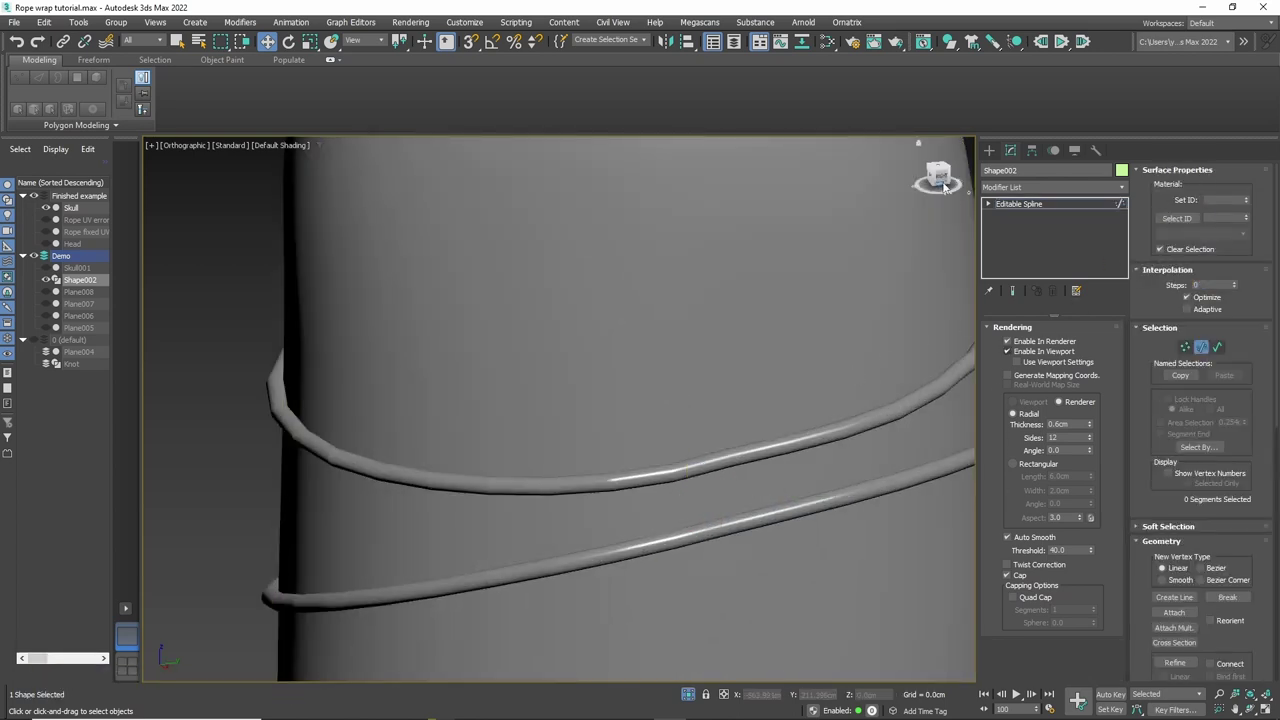
pyautogui.scroll(-3)
pyautogui.middleClick(886, 462)
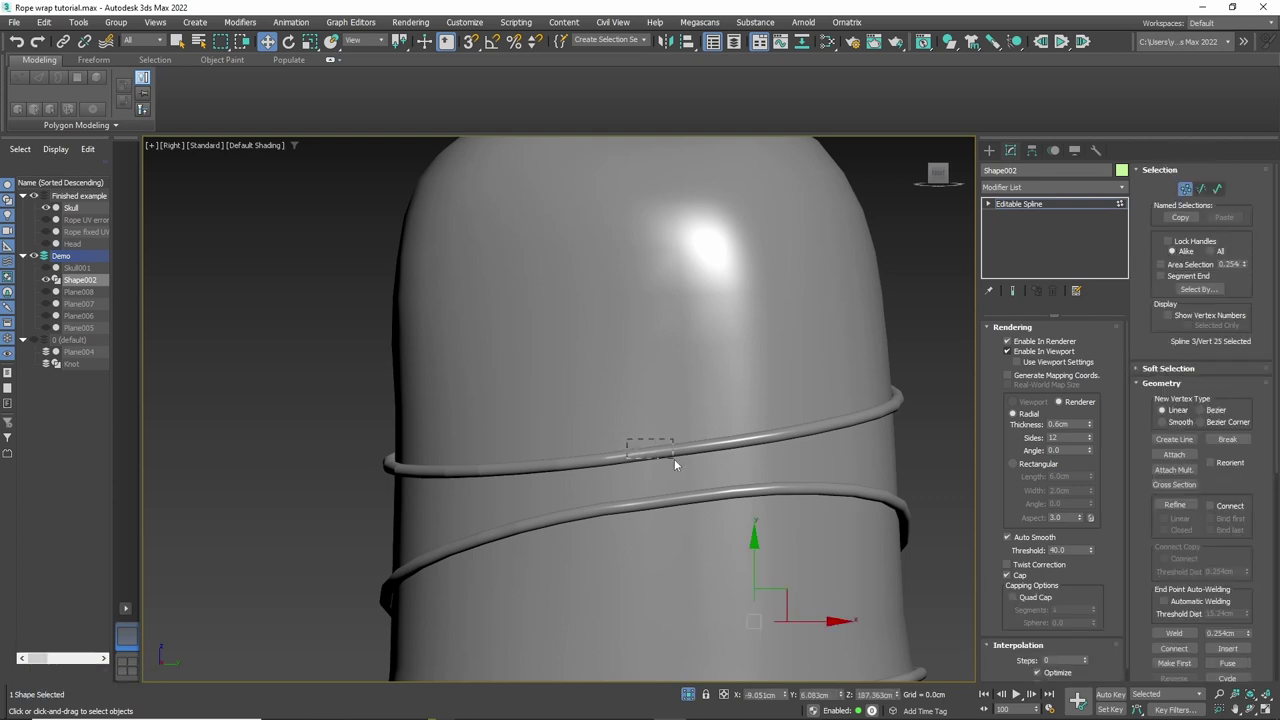
# Step: Drag the top loop vertices down with soft selection, edge distance 8 and falloff about 6.1 cm
pyautogui.press('alt+x')
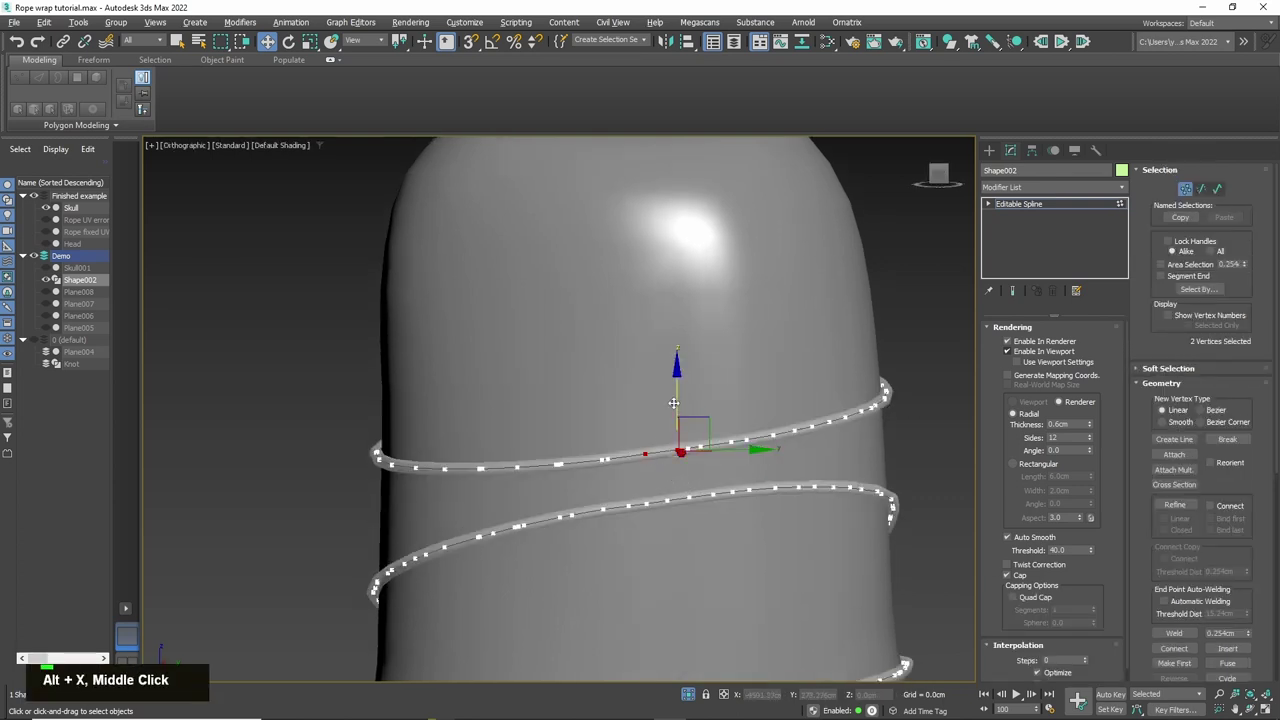
pyautogui.scroll(-3)
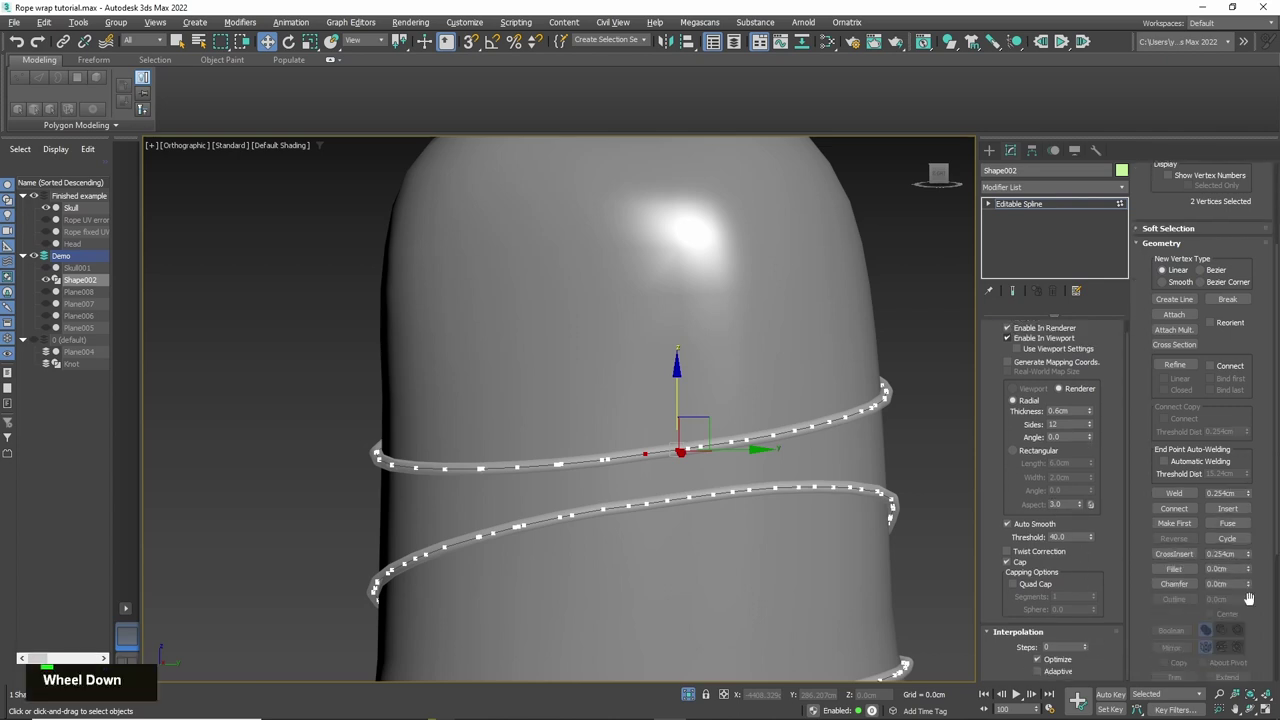
pyautogui.scroll(3)
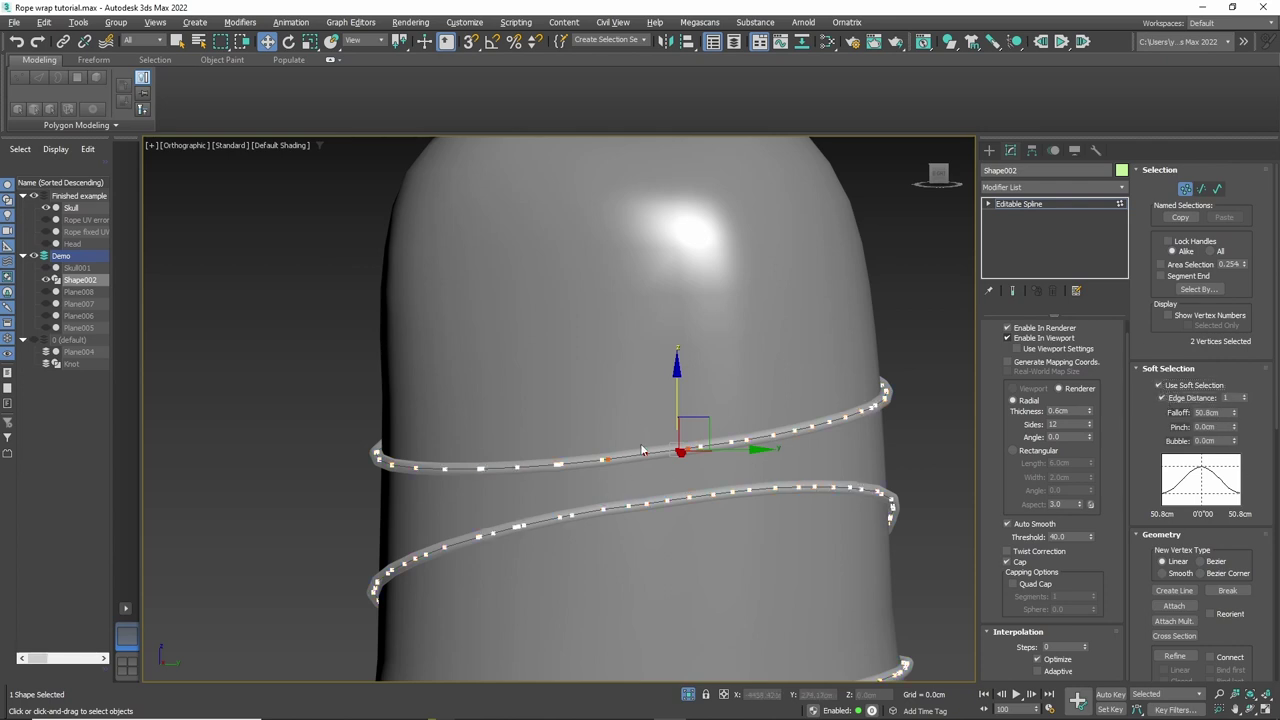
pyautogui.doubleClick(575, 510)
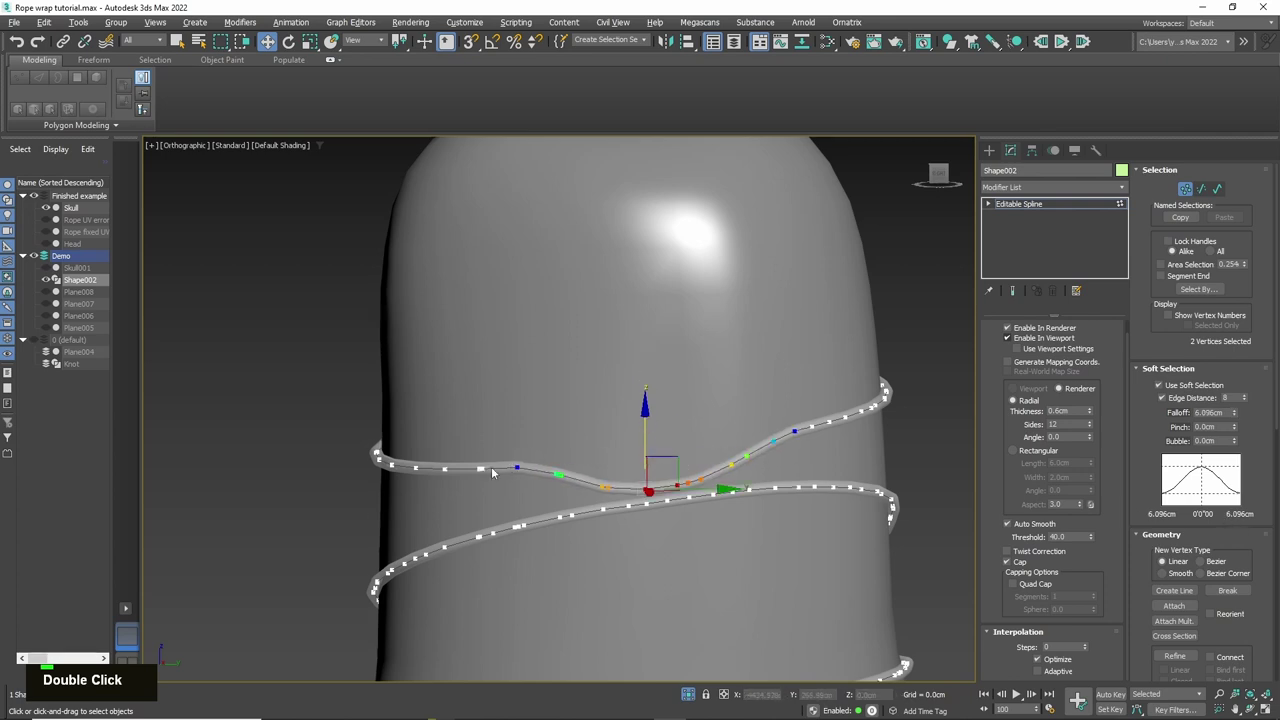
pyautogui.doubleClick(575, 510)
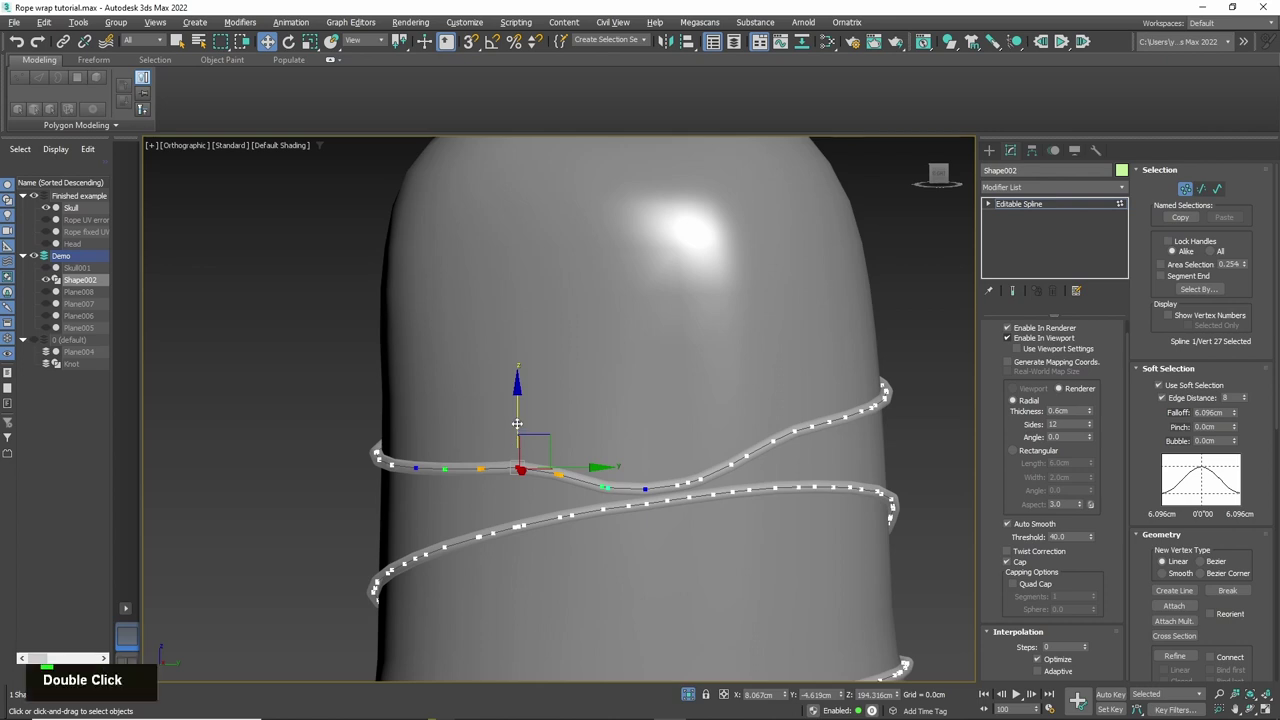
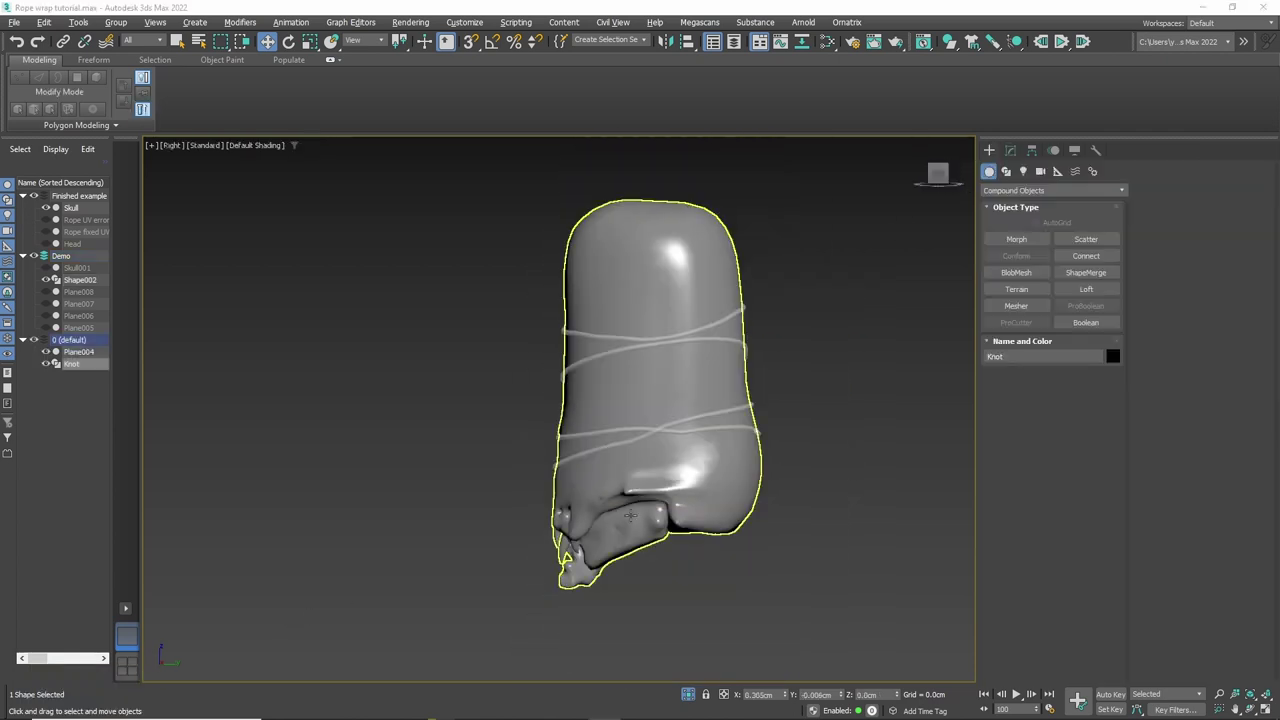
# Step: Navigate the view to centre on the isolated Knot rope
pyautogui.scroll(-3)
pyautogui.middleClick(716, 616)
pyautogui.scroll(-3)
pyautogui.middleClick(719, 531)
pyautogui.scroll(3)
pyautogui.middleClick(692, 516)
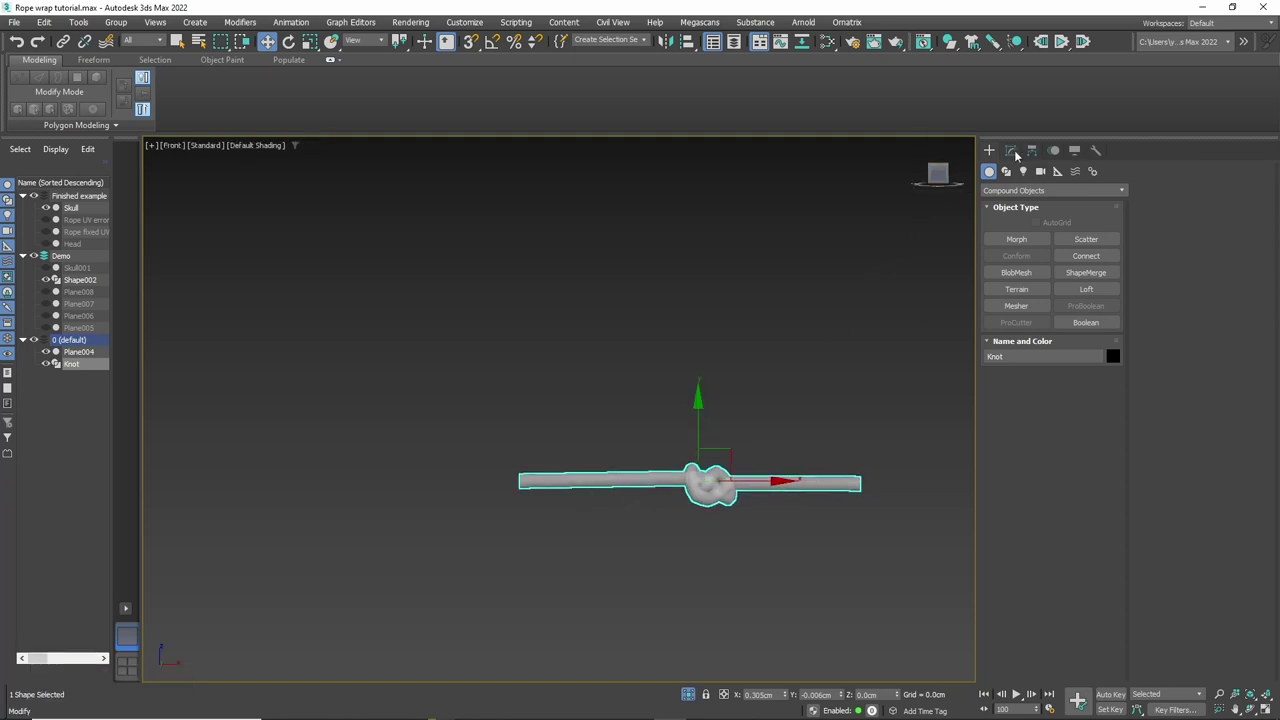
pyautogui.scroll(3)
pyautogui.middleClick(771, 537)
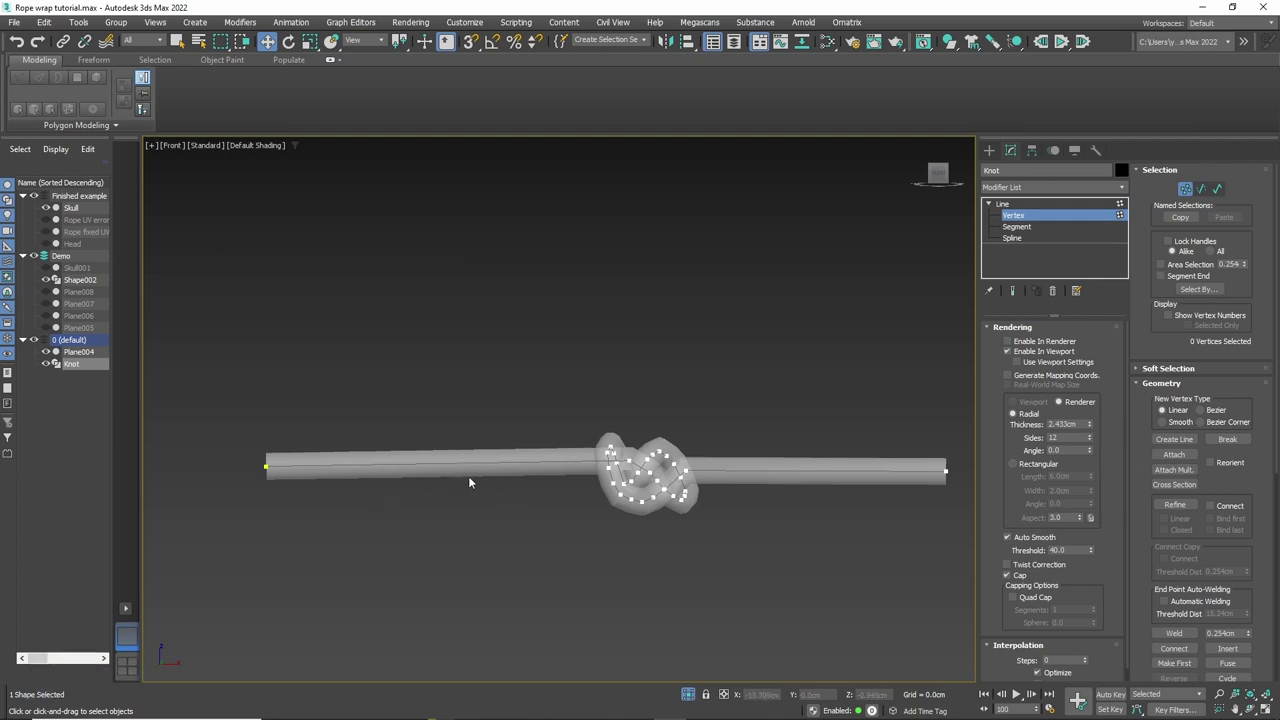
pyautogui.middleClick(469, 470)
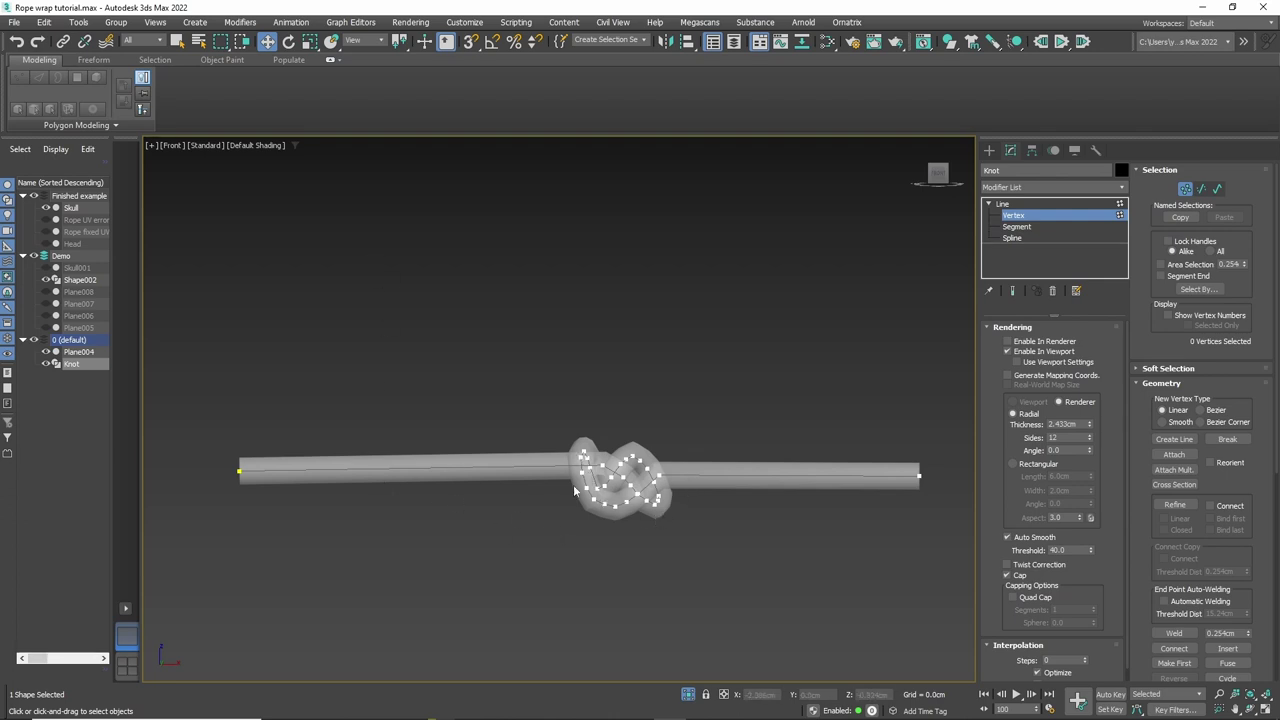
# Step: Orbit around the knot, select its 29 vertices and ready them for rotation, undoing a stray change
pyautogui.middleClick(814, 410)
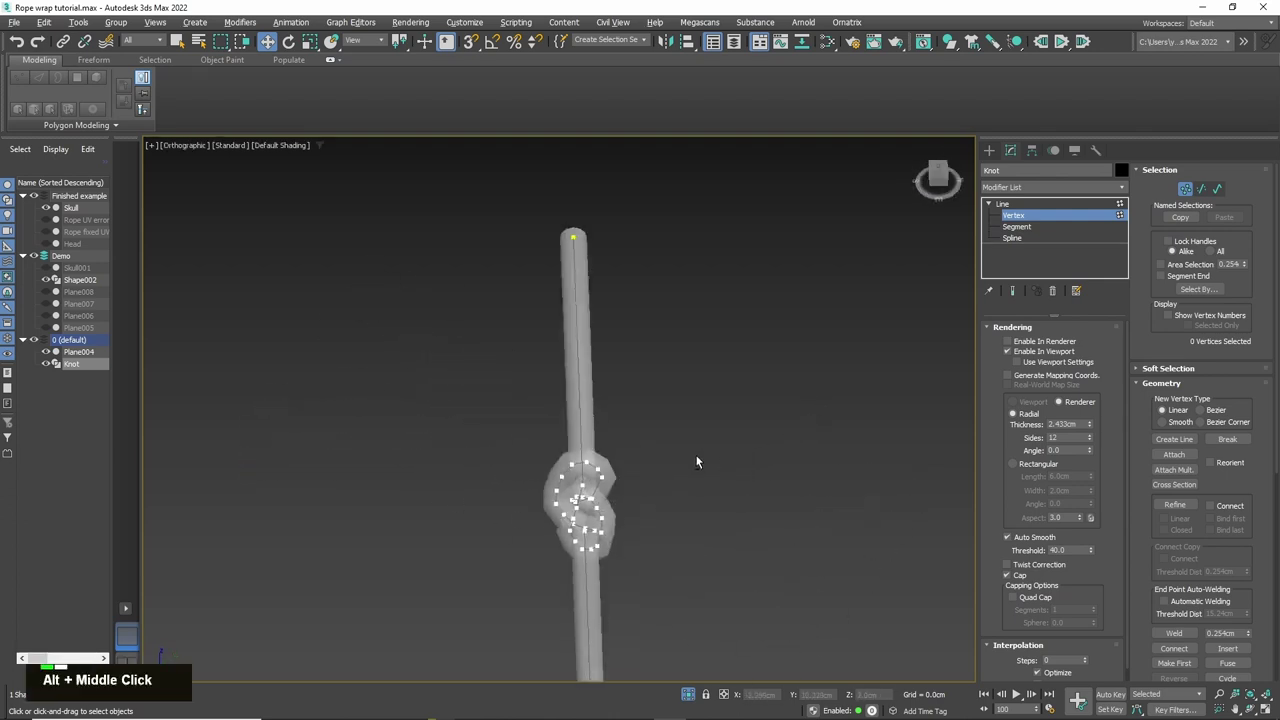
pyautogui.middleClick(693, 480)
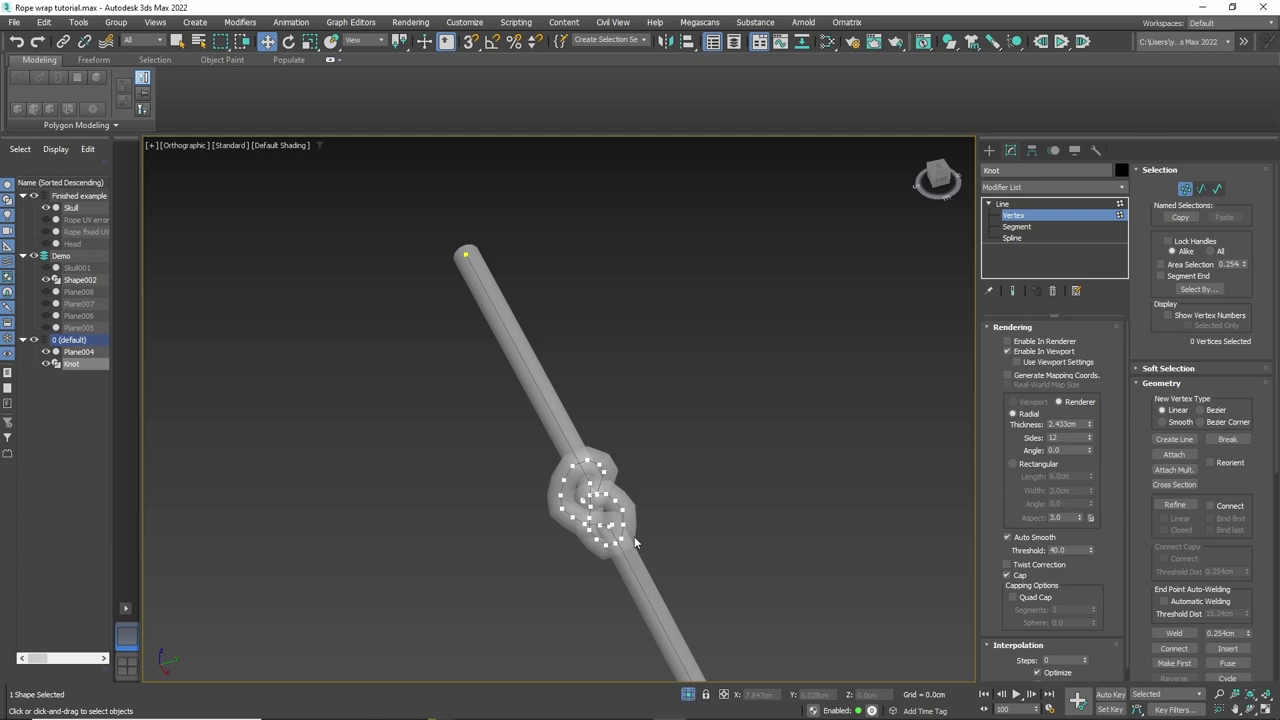
pyautogui.middleClick(519, 565)
pyautogui.middleClick(572, 518)
pyautogui.scroll(3)
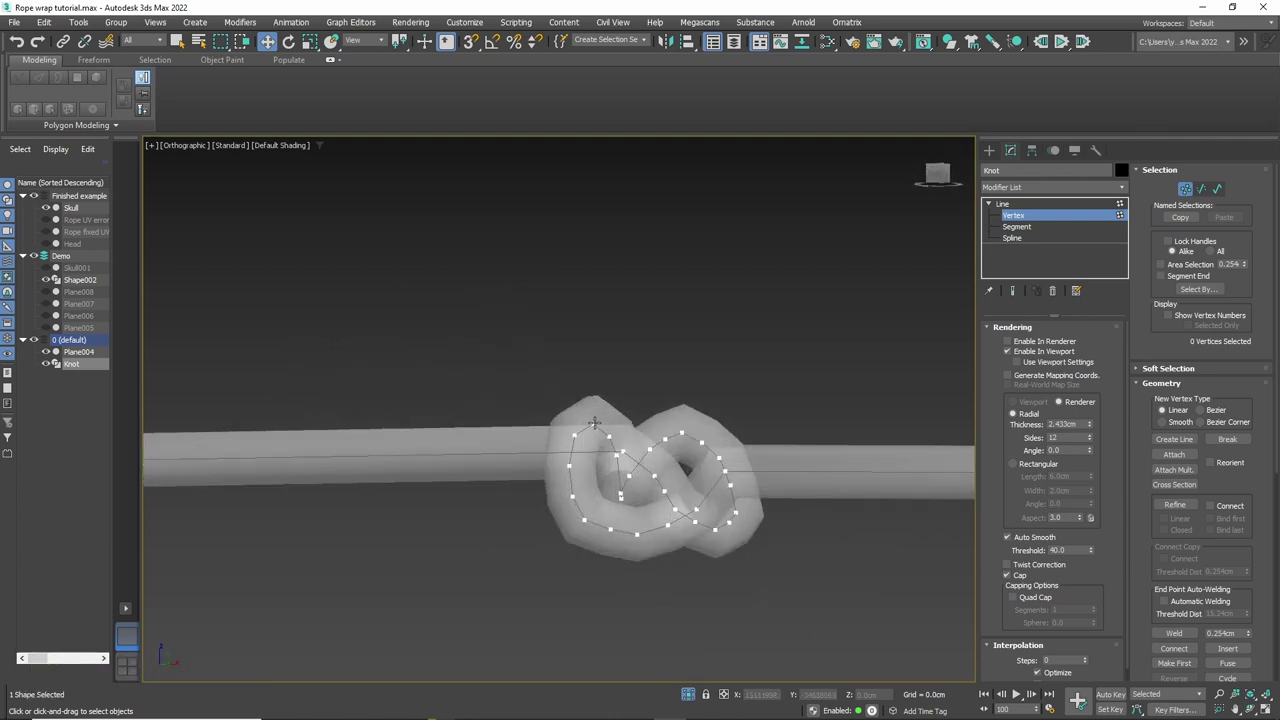
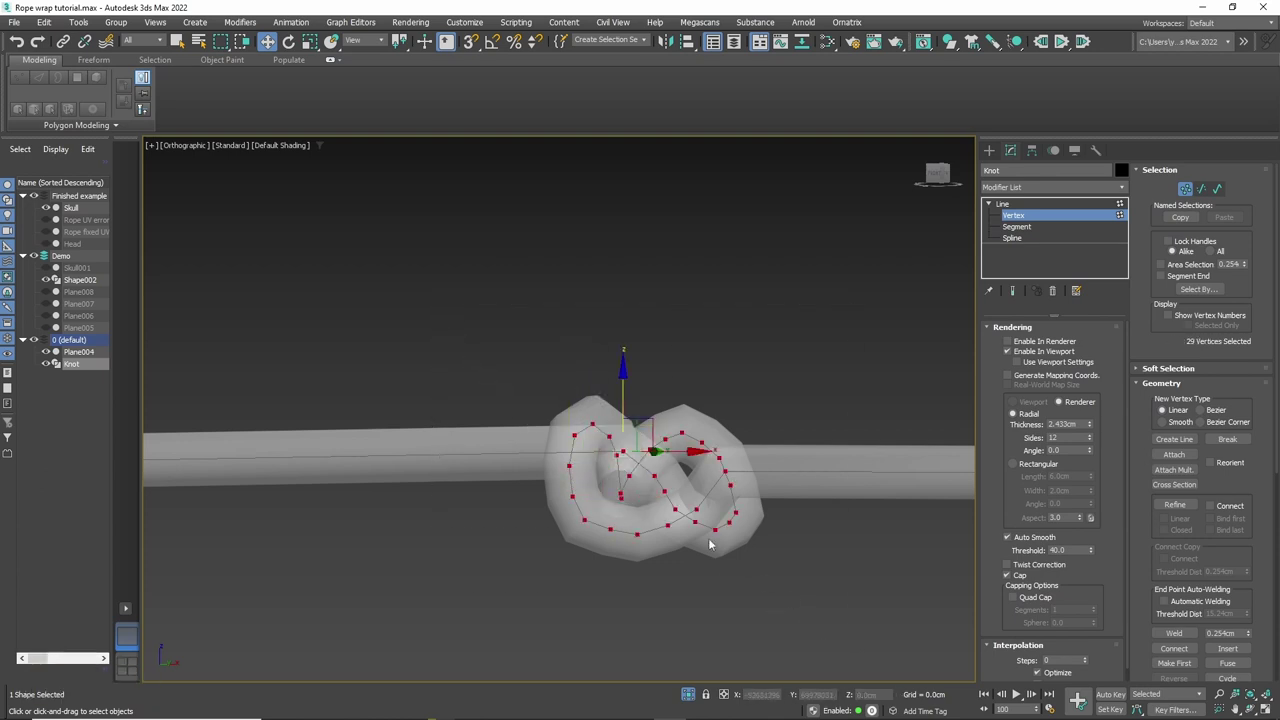
pyautogui.press('r')
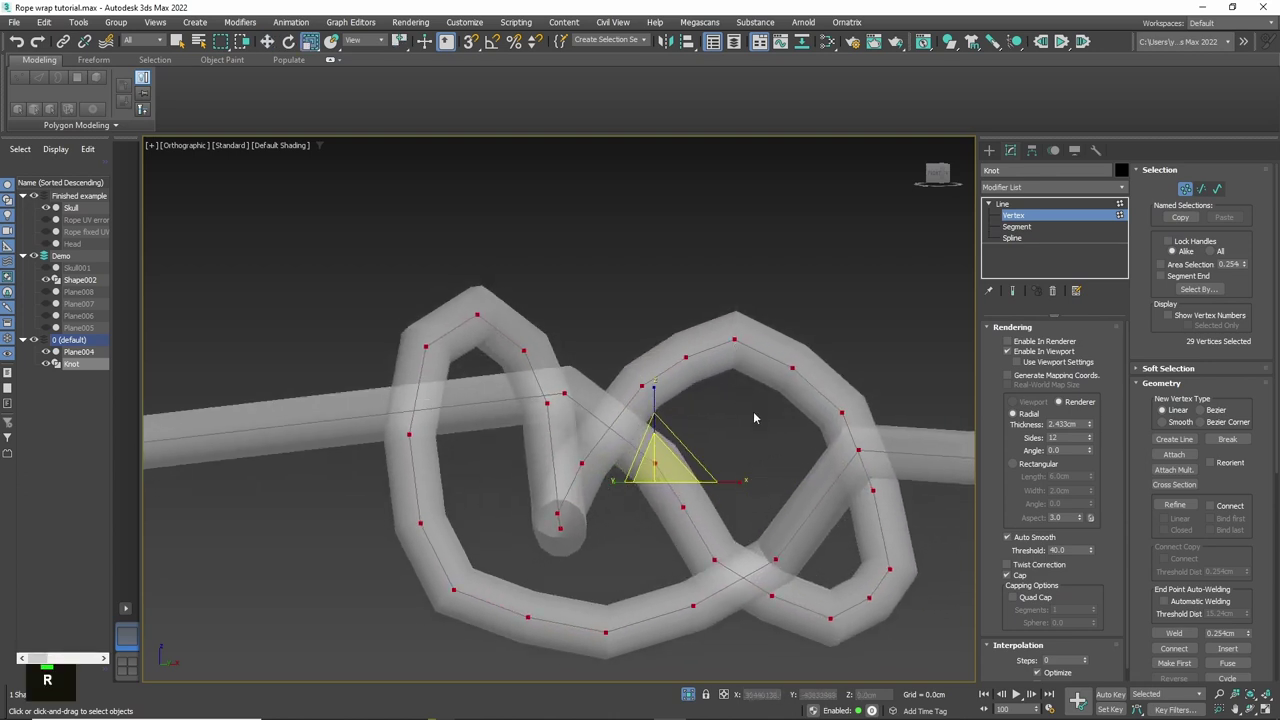
pyautogui.press('ctrl+z')
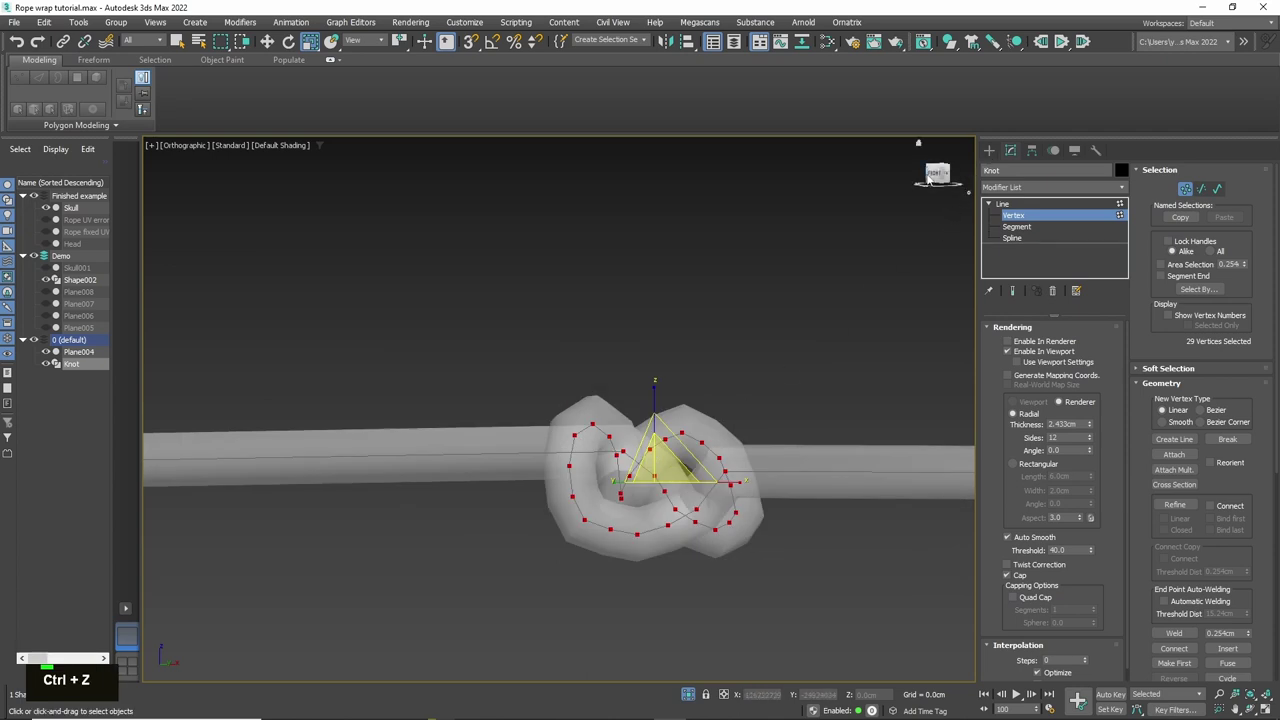
pyautogui.middleClick(840, 341)
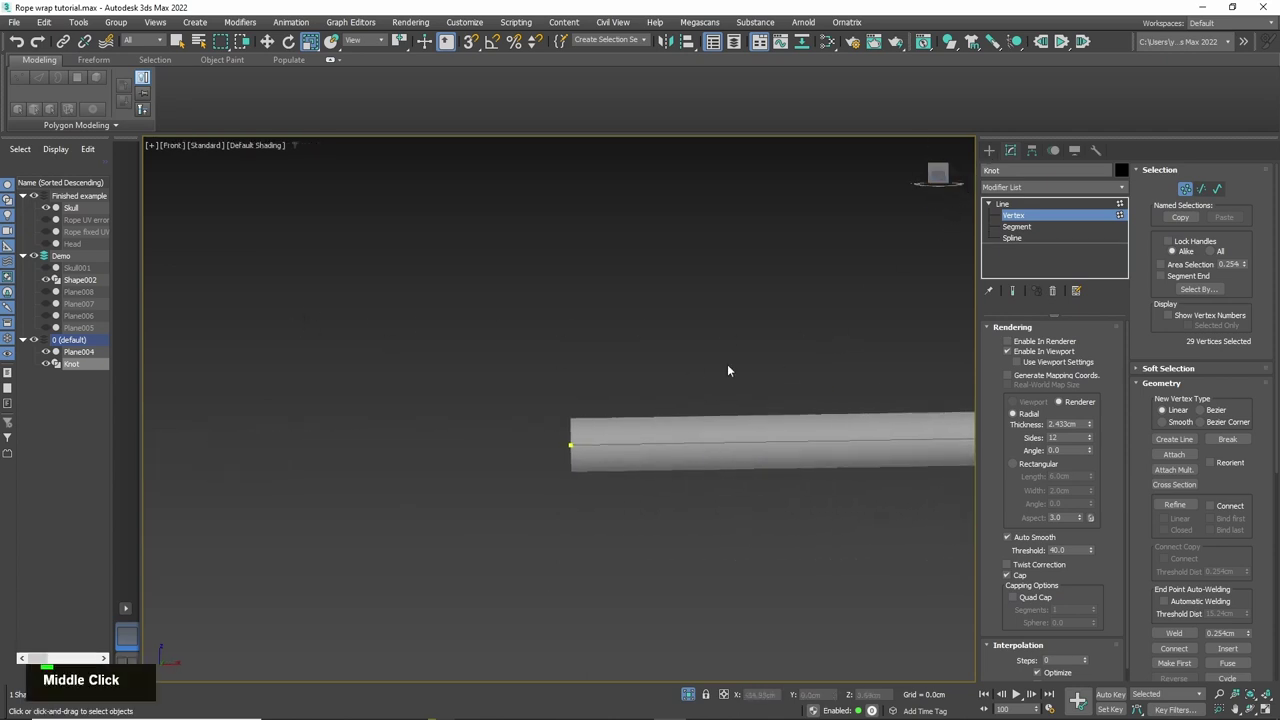
# Step: Move the Knot object across the scene toward the rope loop around the head
pyautogui.scroll(-3)
pyautogui.middleClick(821, 322)
pyautogui.press('w')
pyautogui.scroll(-3)
pyautogui.middleClick(659, 402)
pyautogui.scroll(-3)
pyautogui.middleClick(725, 472)
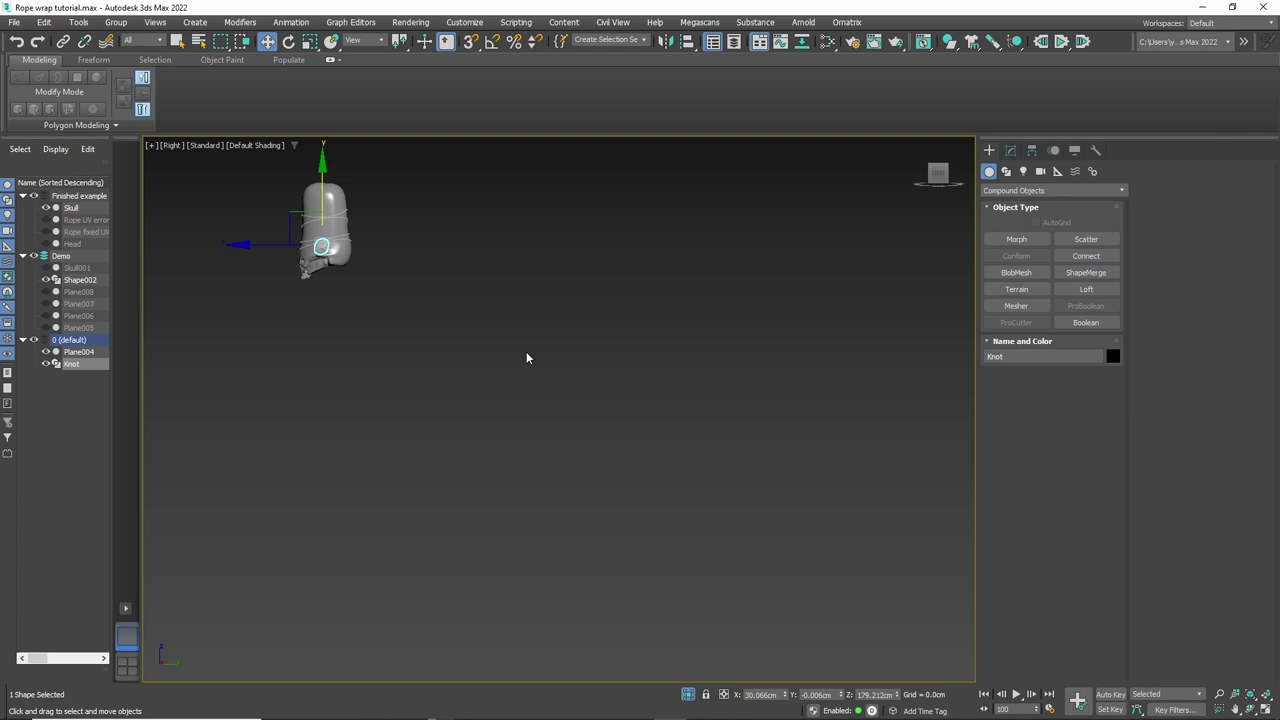
pyautogui.middleClick(450, 332)
pyautogui.scroll(3)
# Step: Rotate and scale the Knot to 36% see-through and lay it onto the rope loop
pyautogui.press('e')
pyautogui.press('alt+x')
pyautogui.press('r')
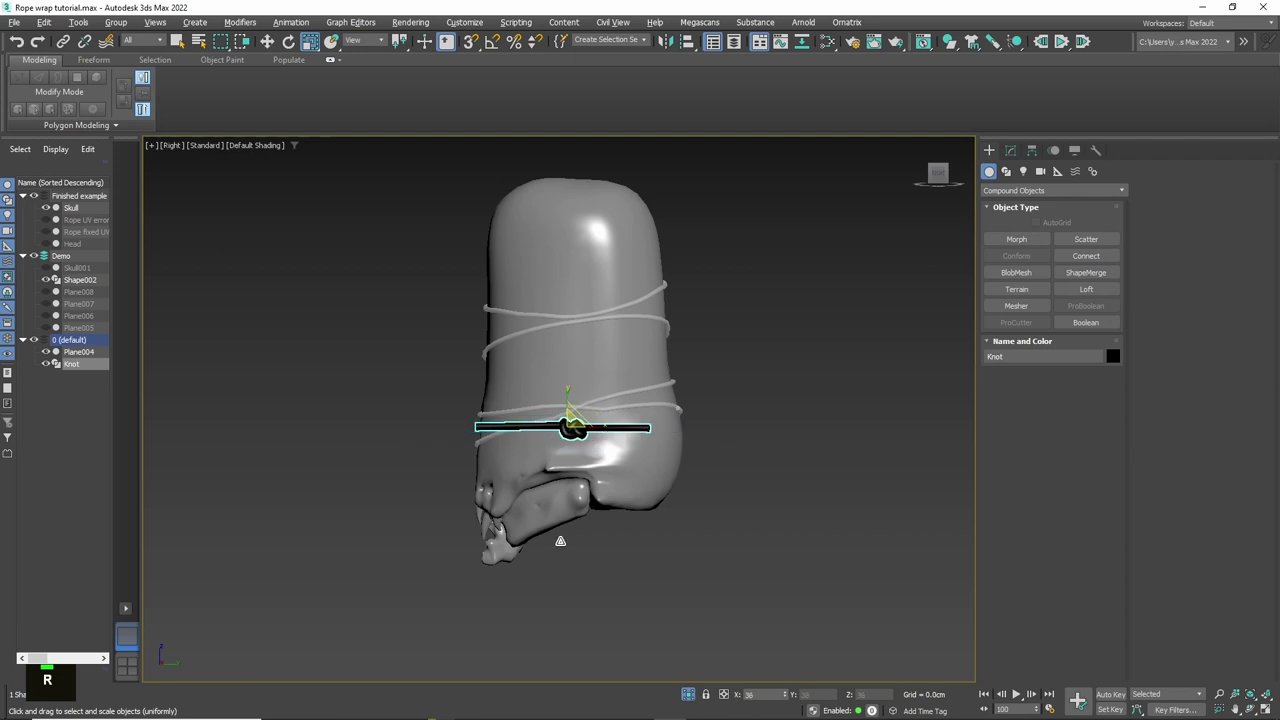
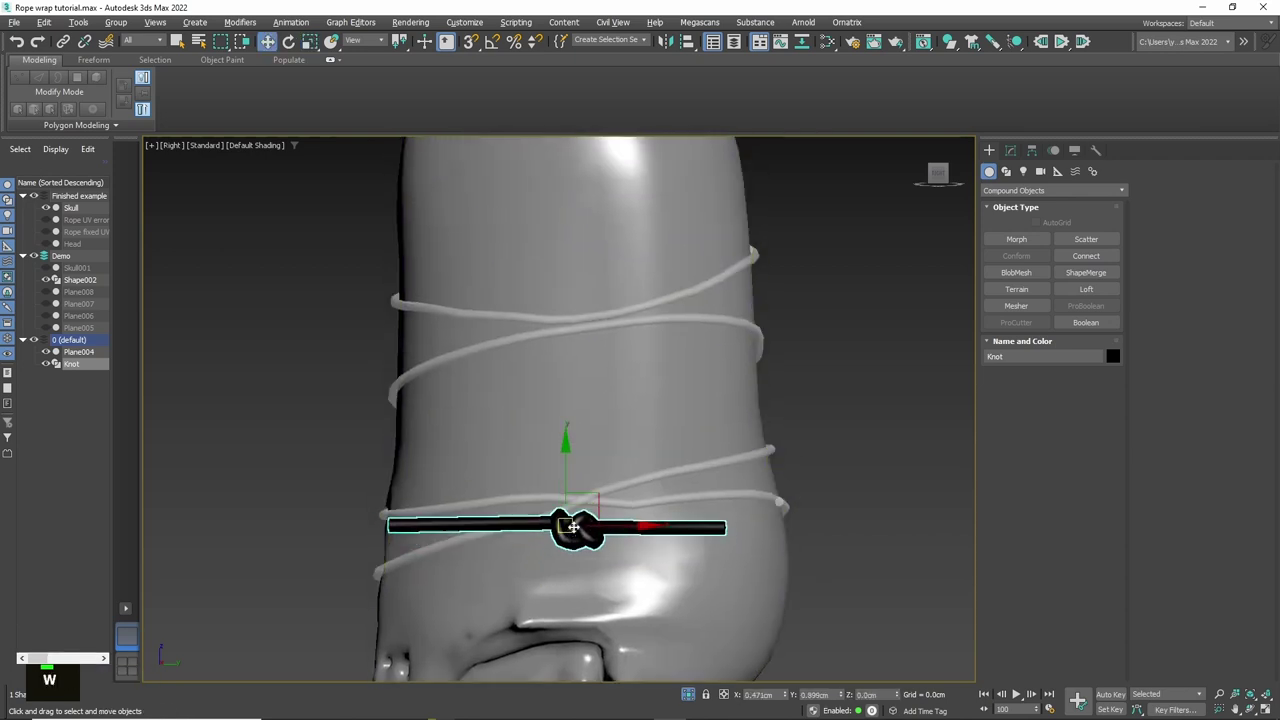
pyautogui.scroll(3)
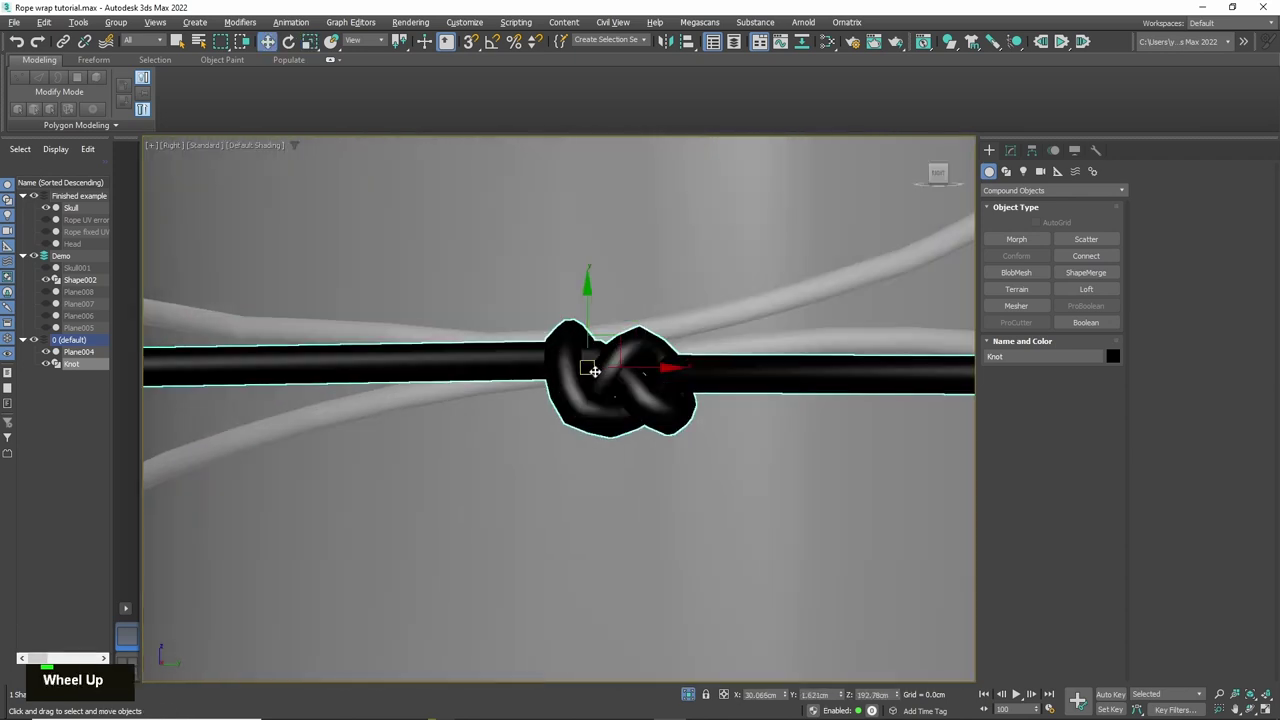
pyautogui.press('r')
pyautogui.press('w')
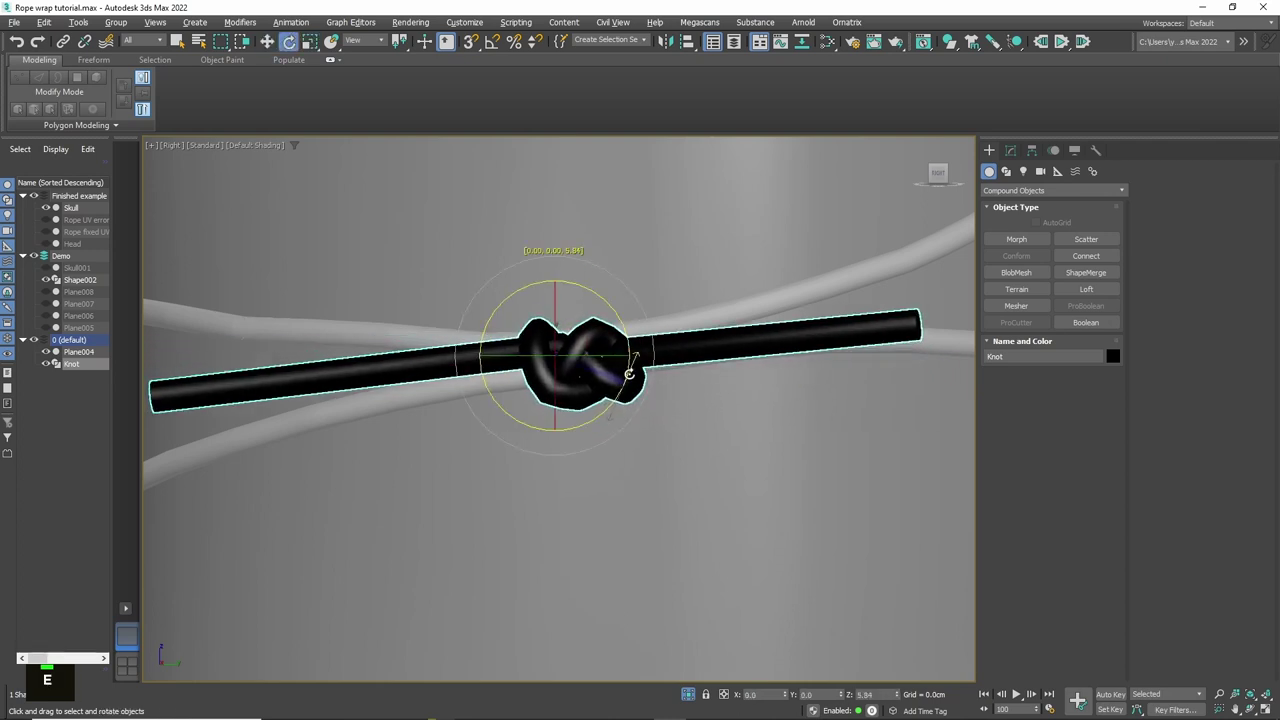
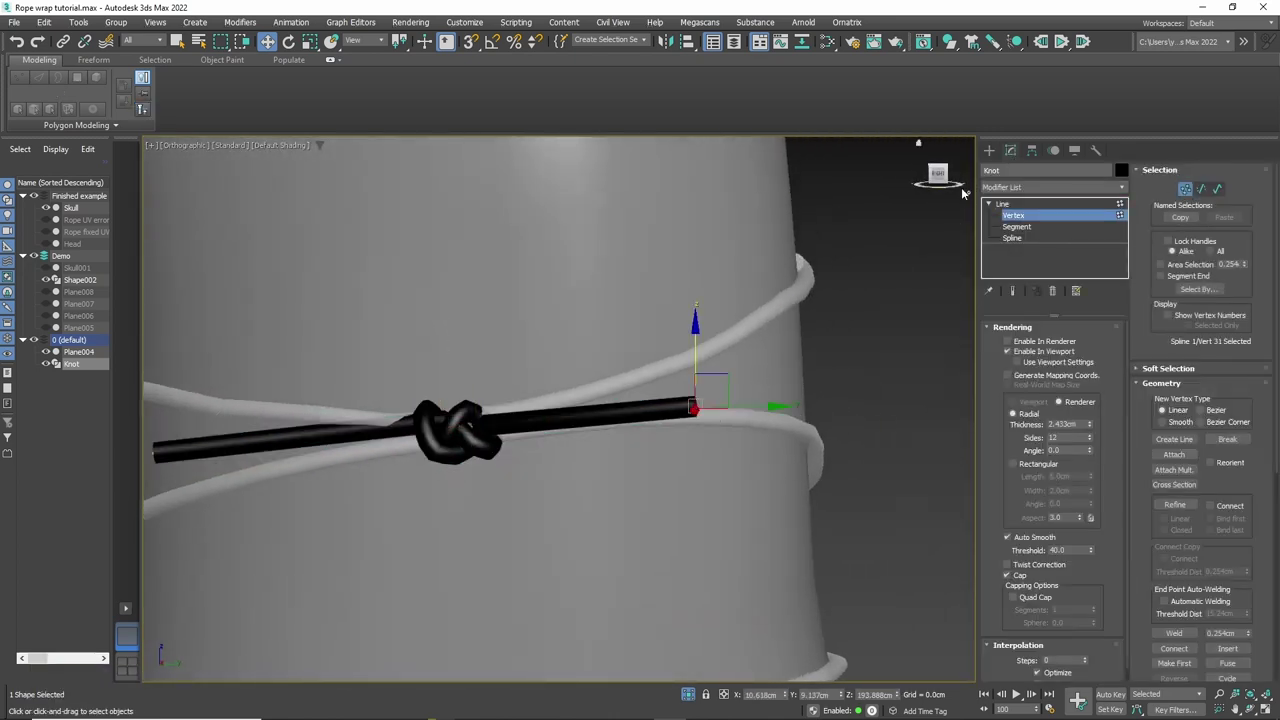
# Step: Pull the Knot spline's end vertices downward and smooth the loop vertices, checking in see-through and solid views
pyautogui.middleClick(752, 327)
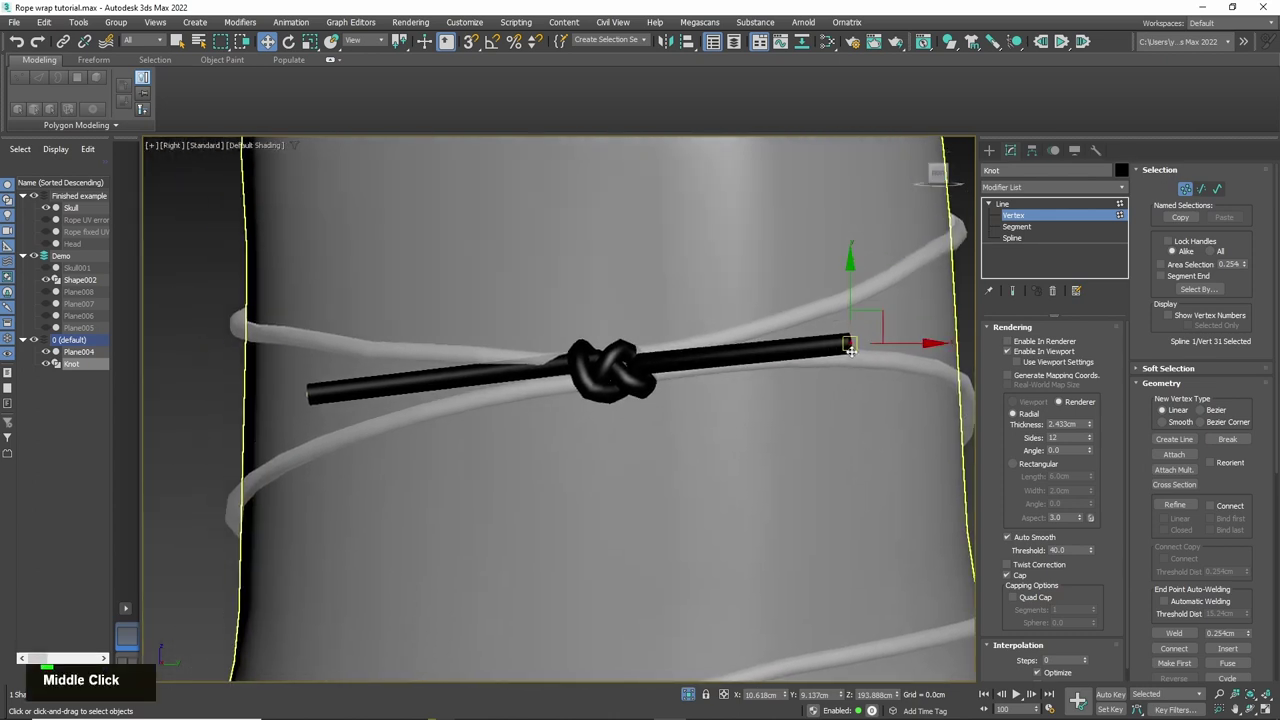
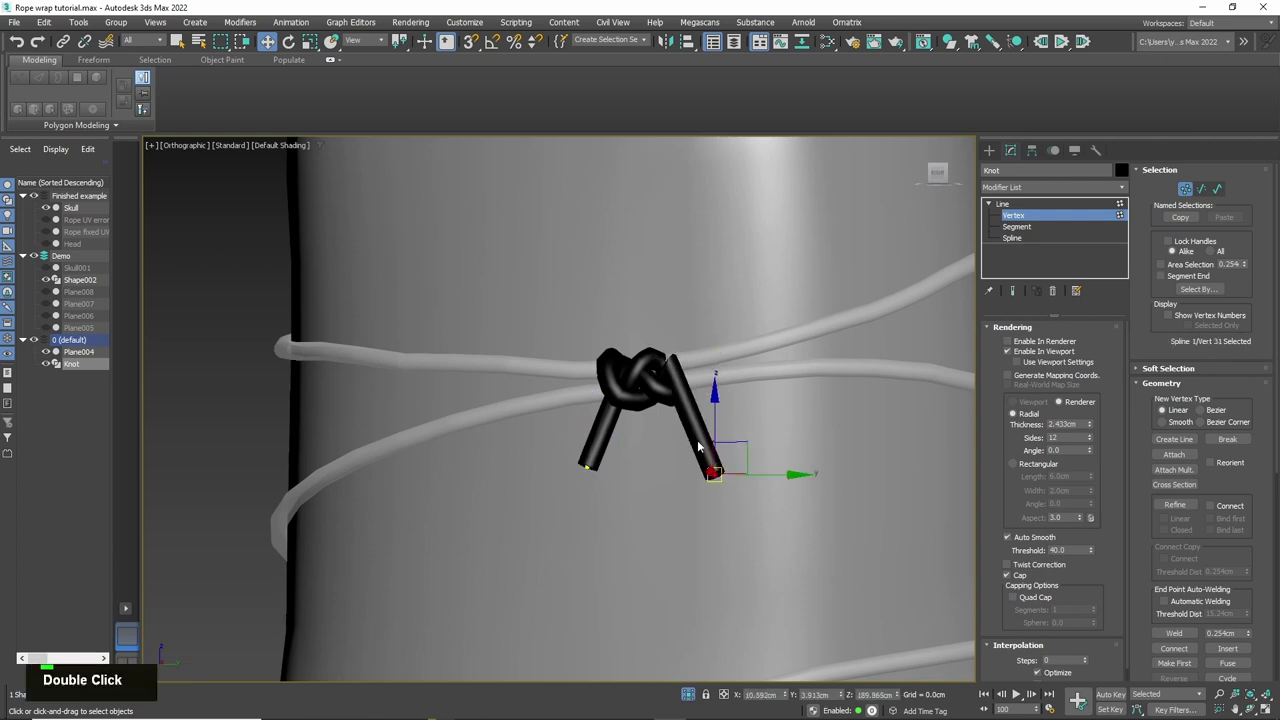
pyautogui.scroll(3)
pyautogui.press('alt+x')
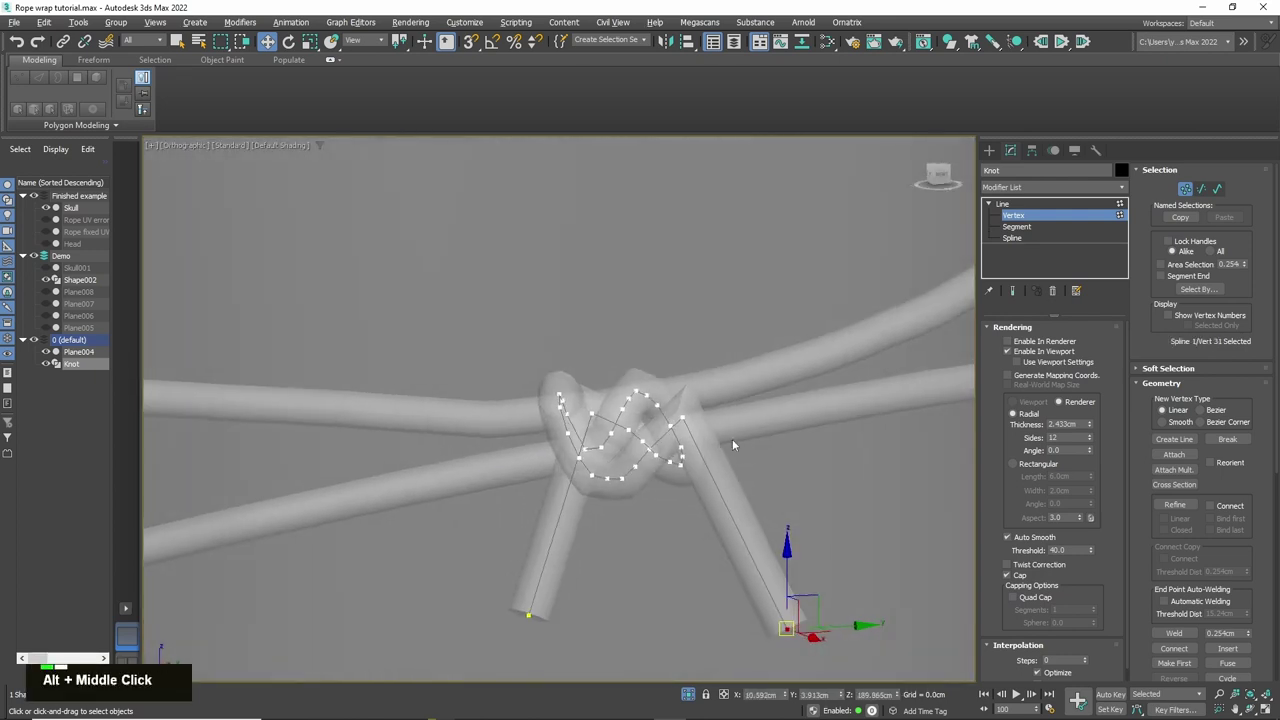
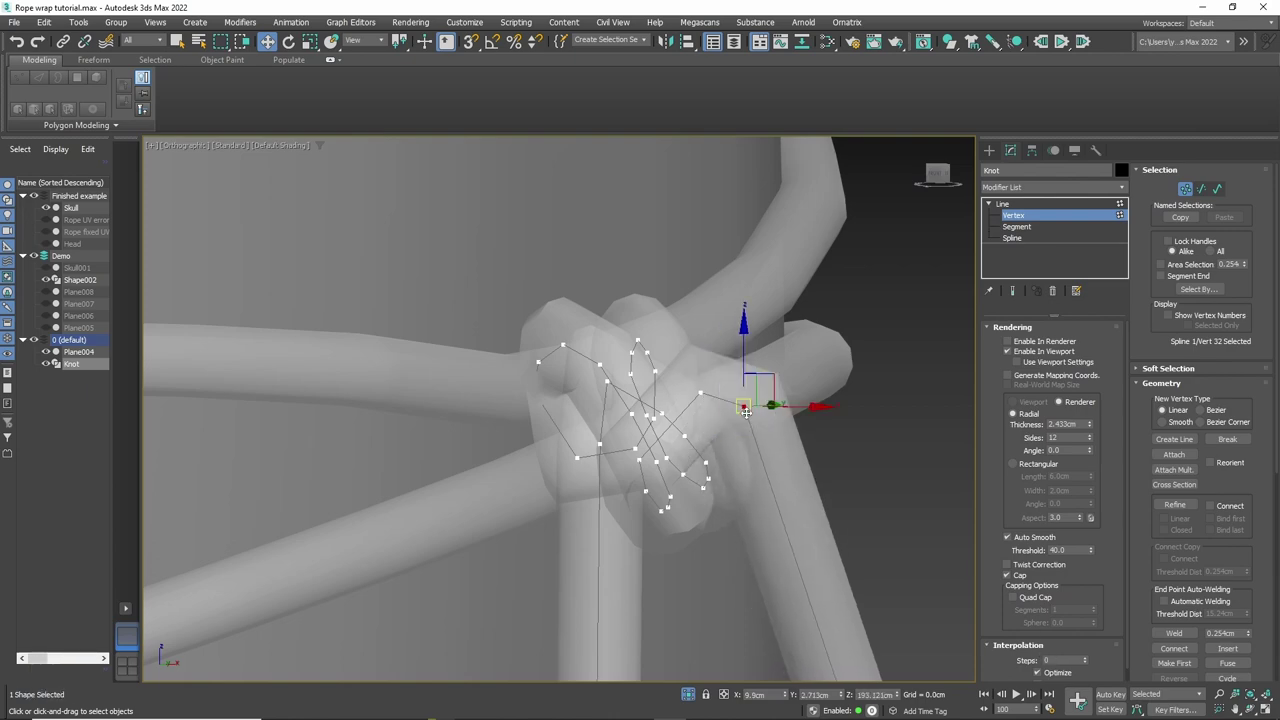
pyautogui.middleClick(826, 470)
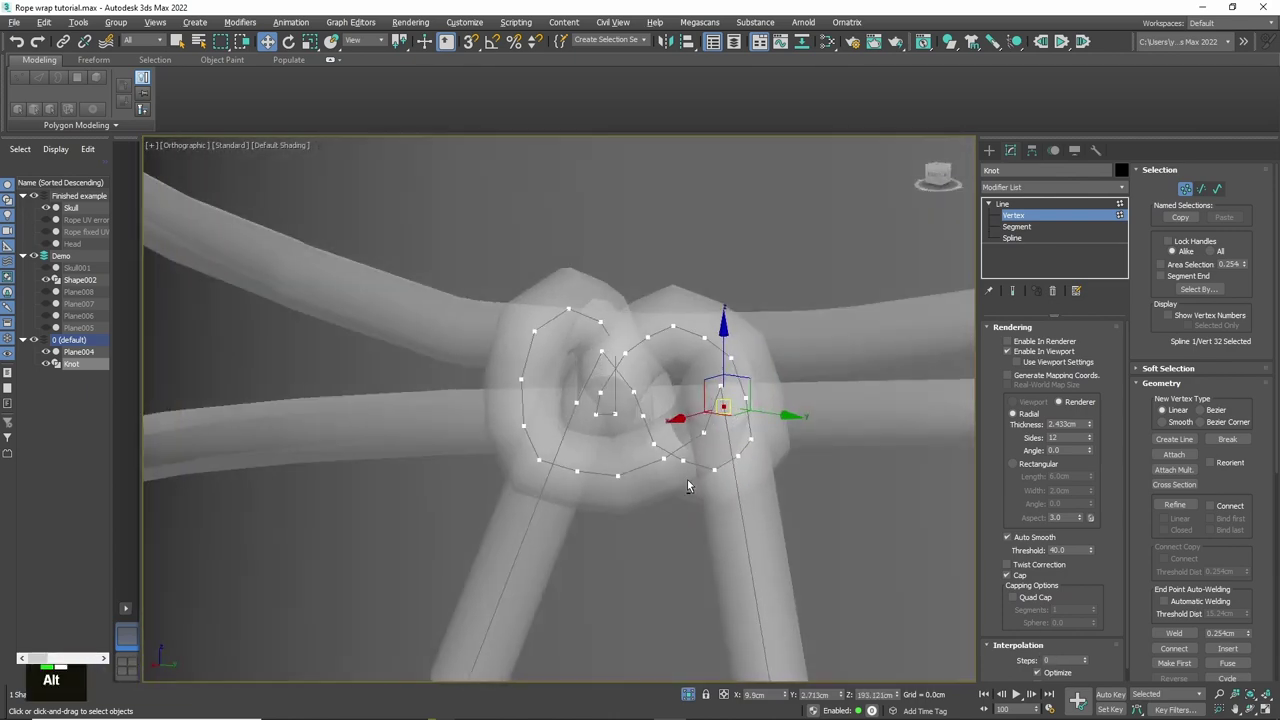
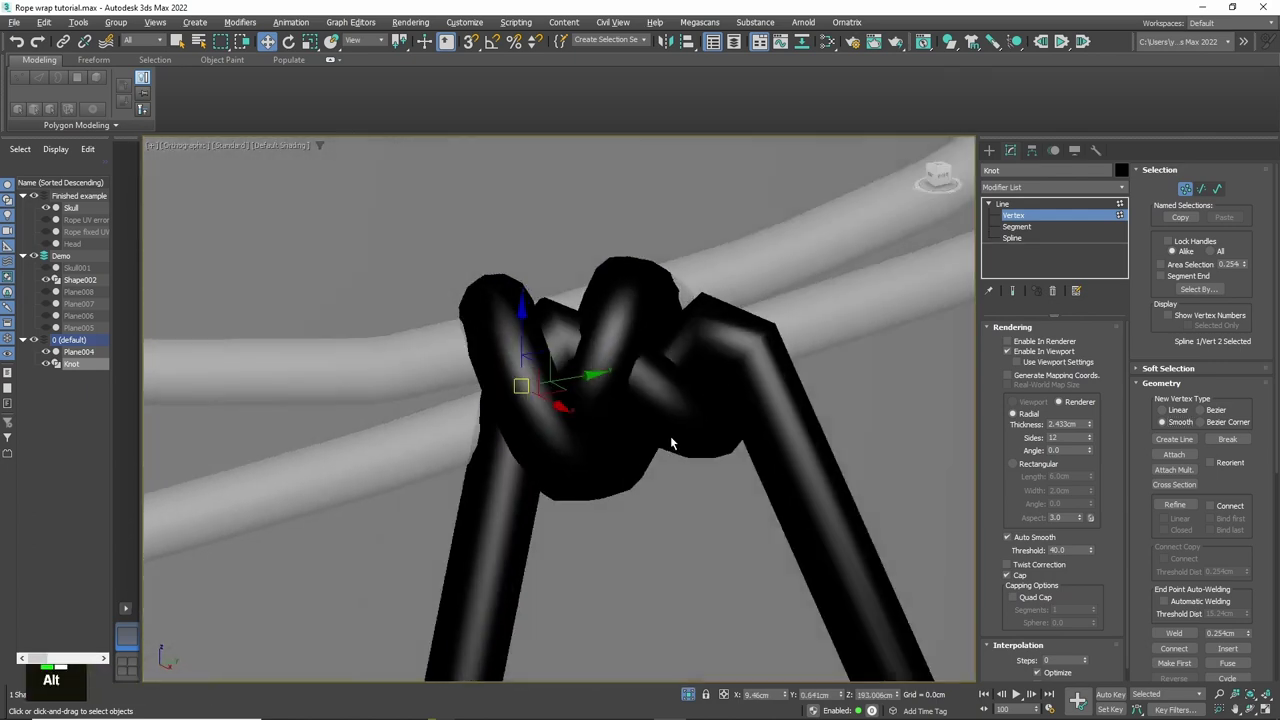
pyautogui.middleClick(576, 345)
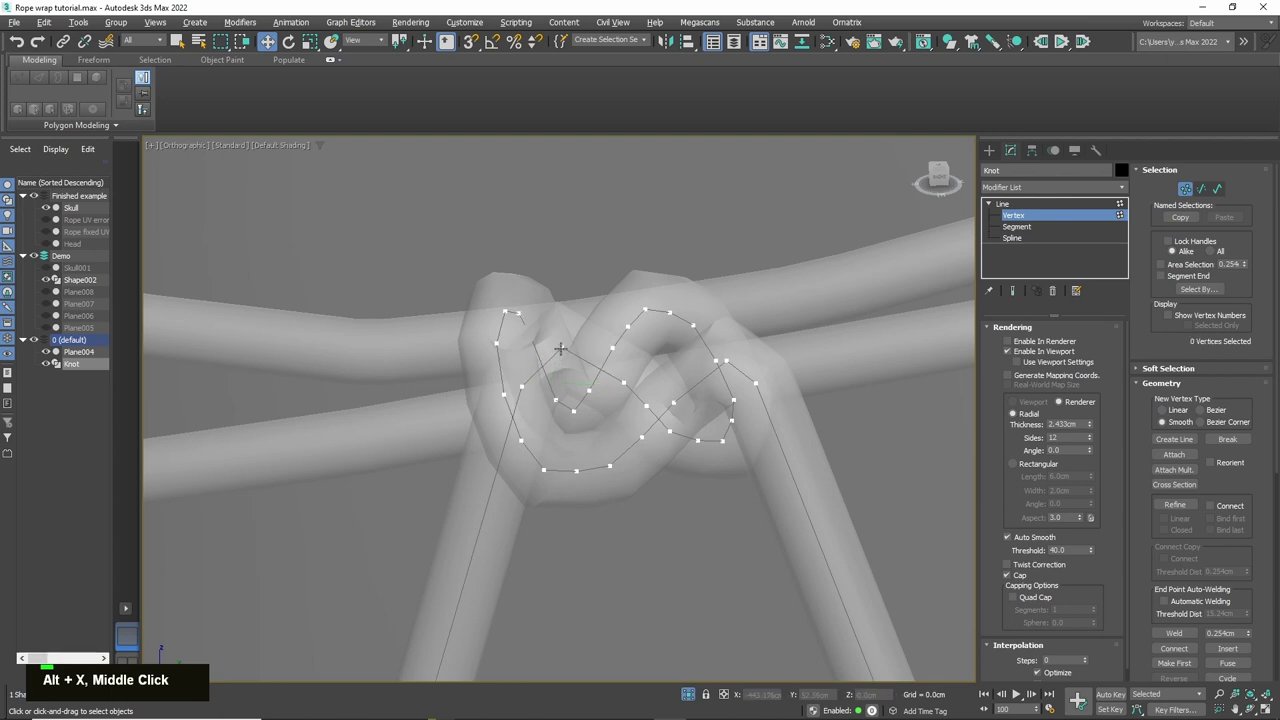
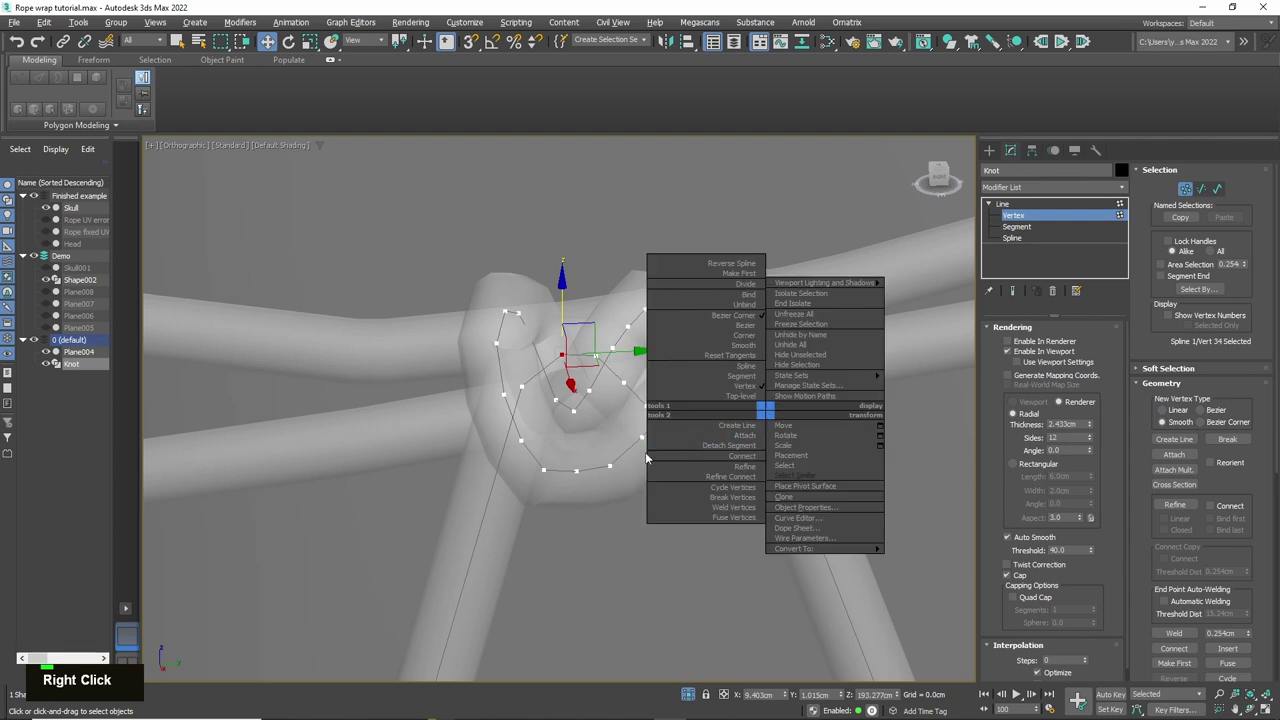
pyautogui.press('alt+x')
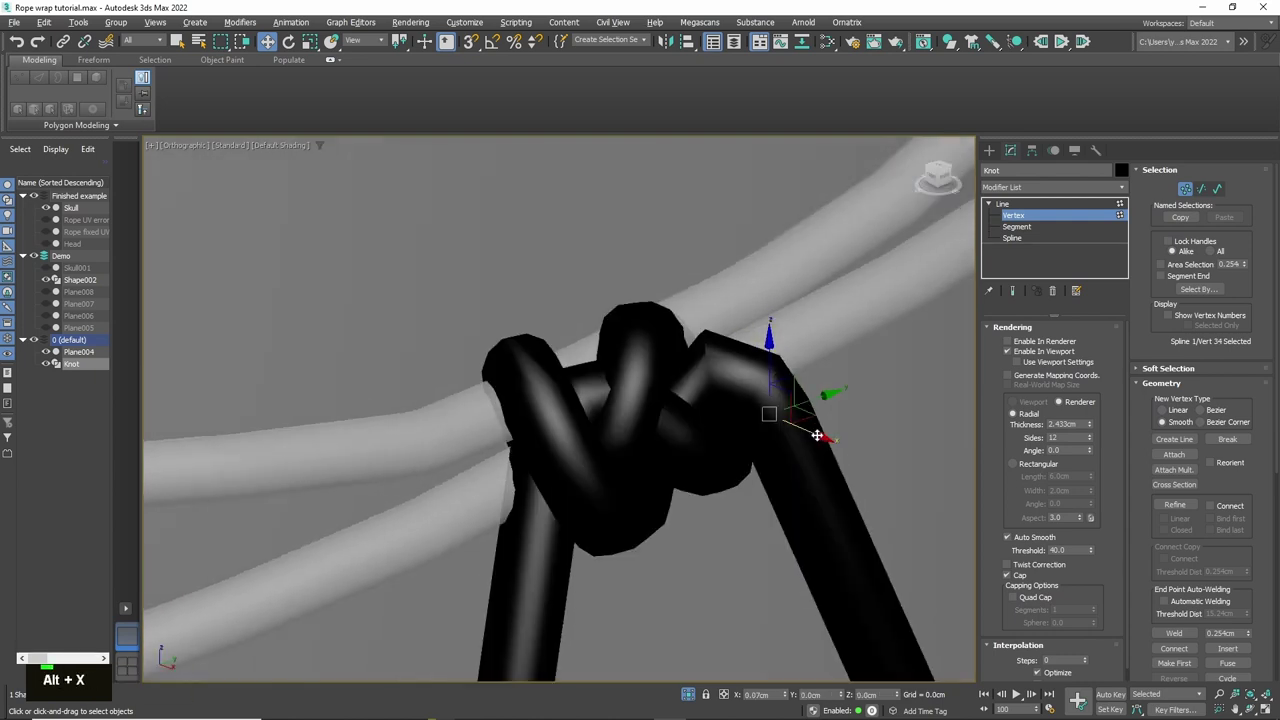
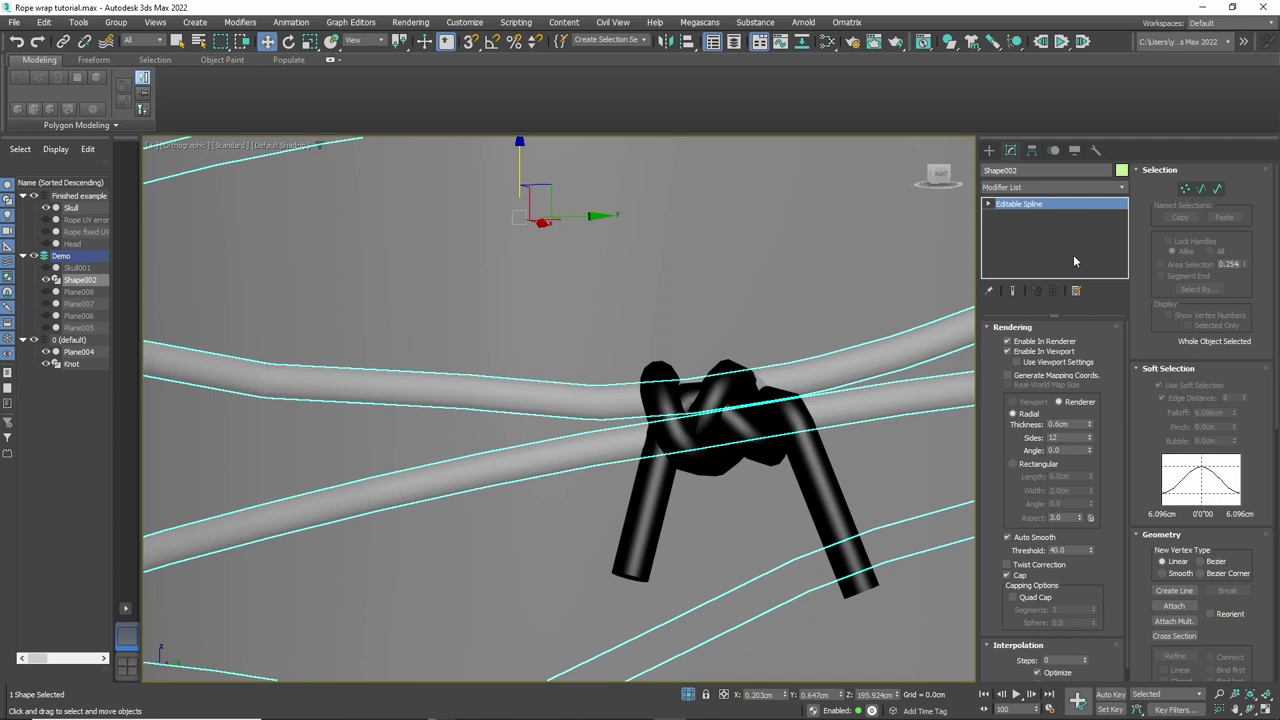
# Step: Attach Knot to Shape002 and soft-select its vertices to fit the rope's thickness from front and side
pyautogui.press('alt+x')
pyautogui.scroll(-3)
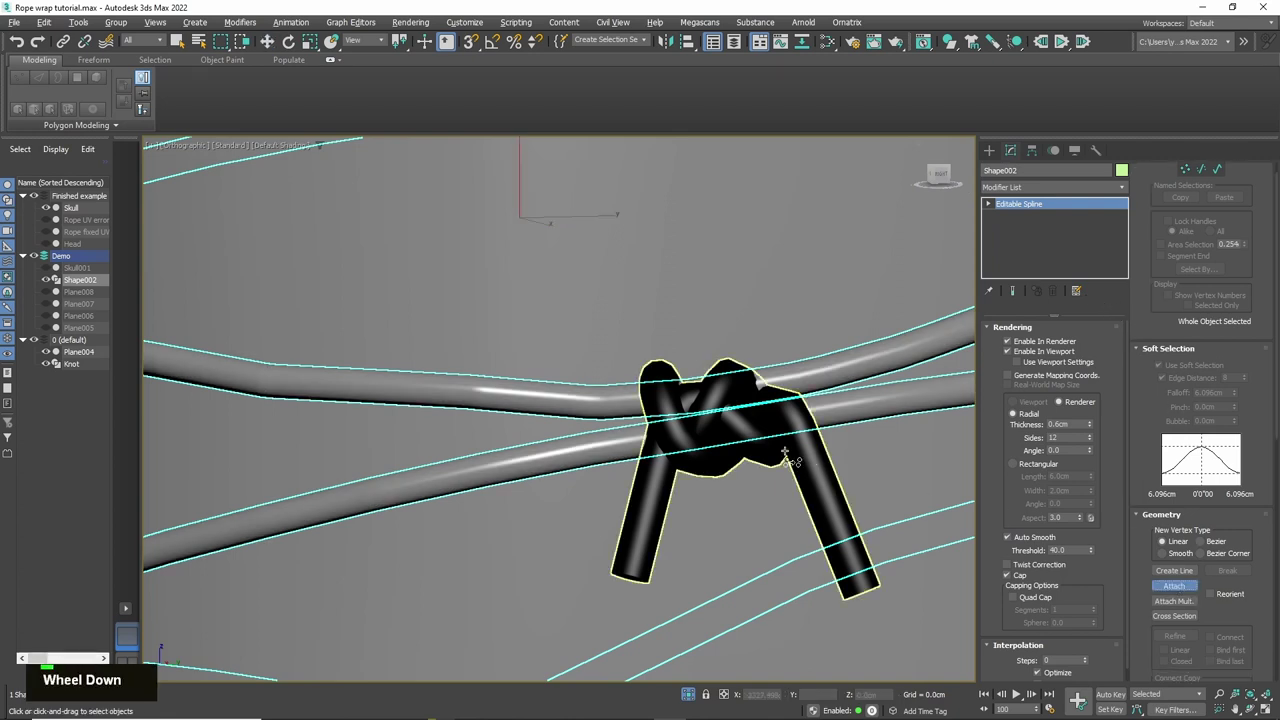
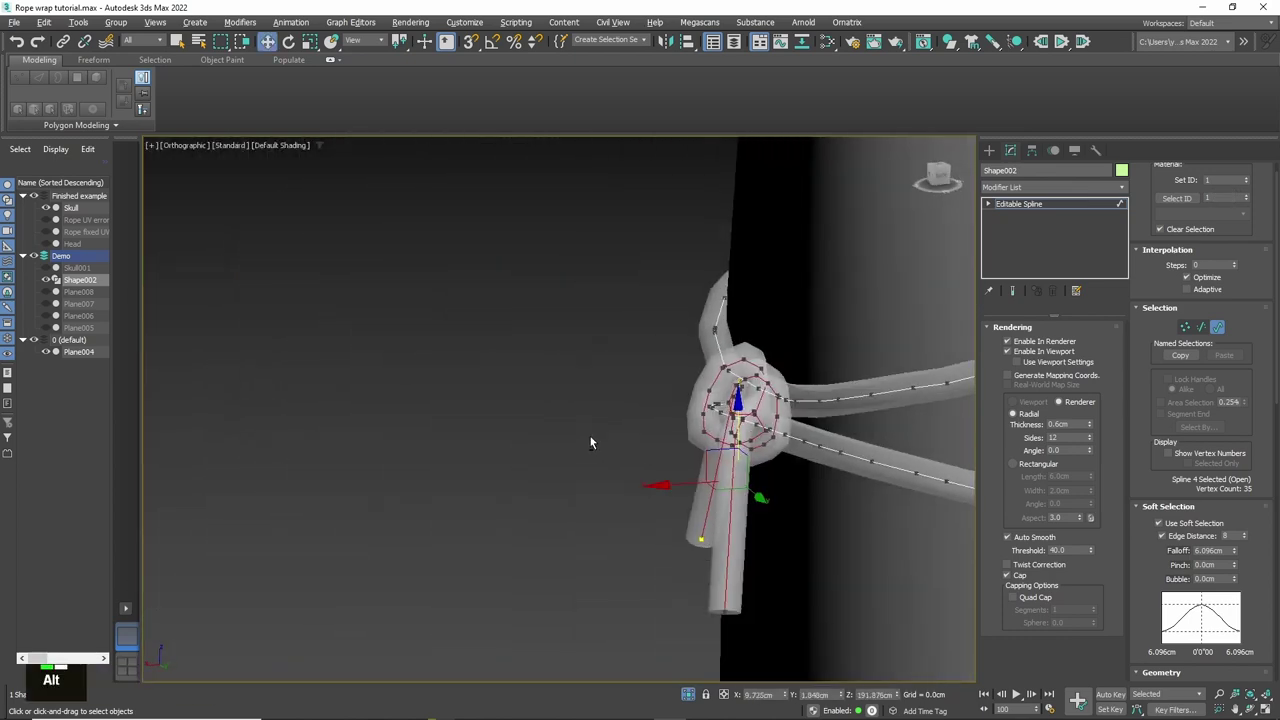
pyautogui.press('alt+x')
pyautogui.middleClick(765, 440)
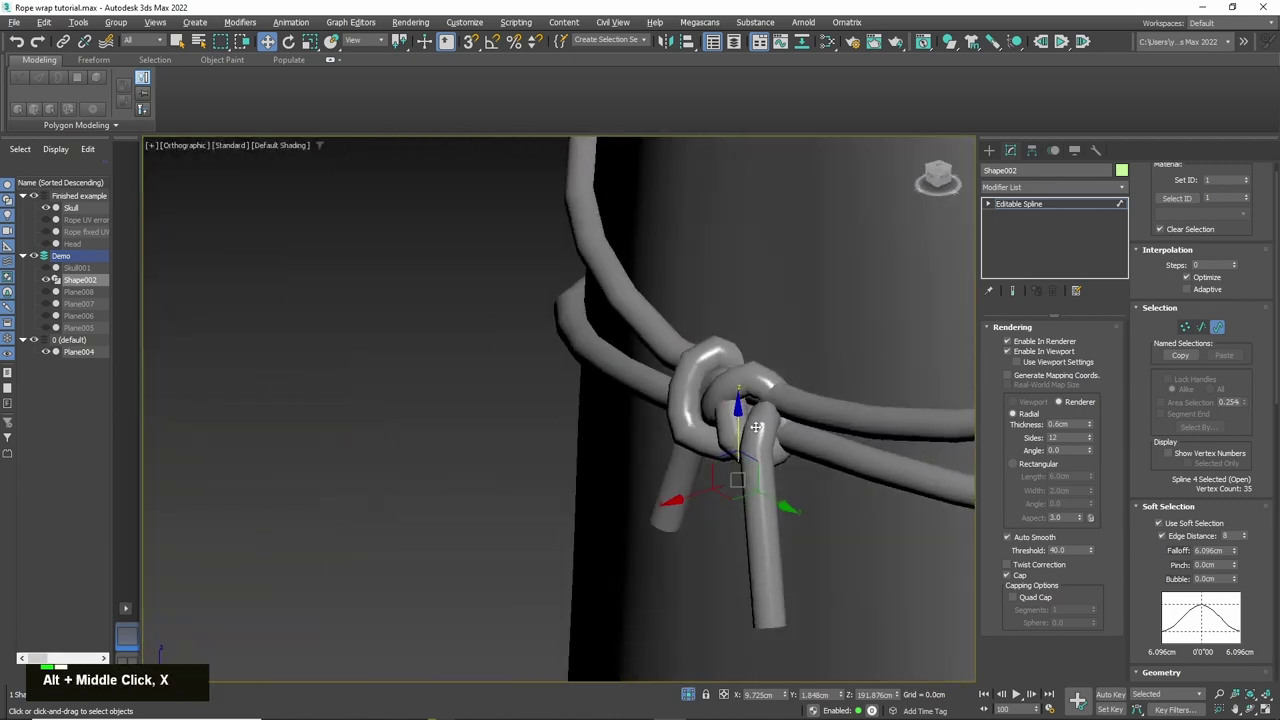
pyautogui.scroll(3)
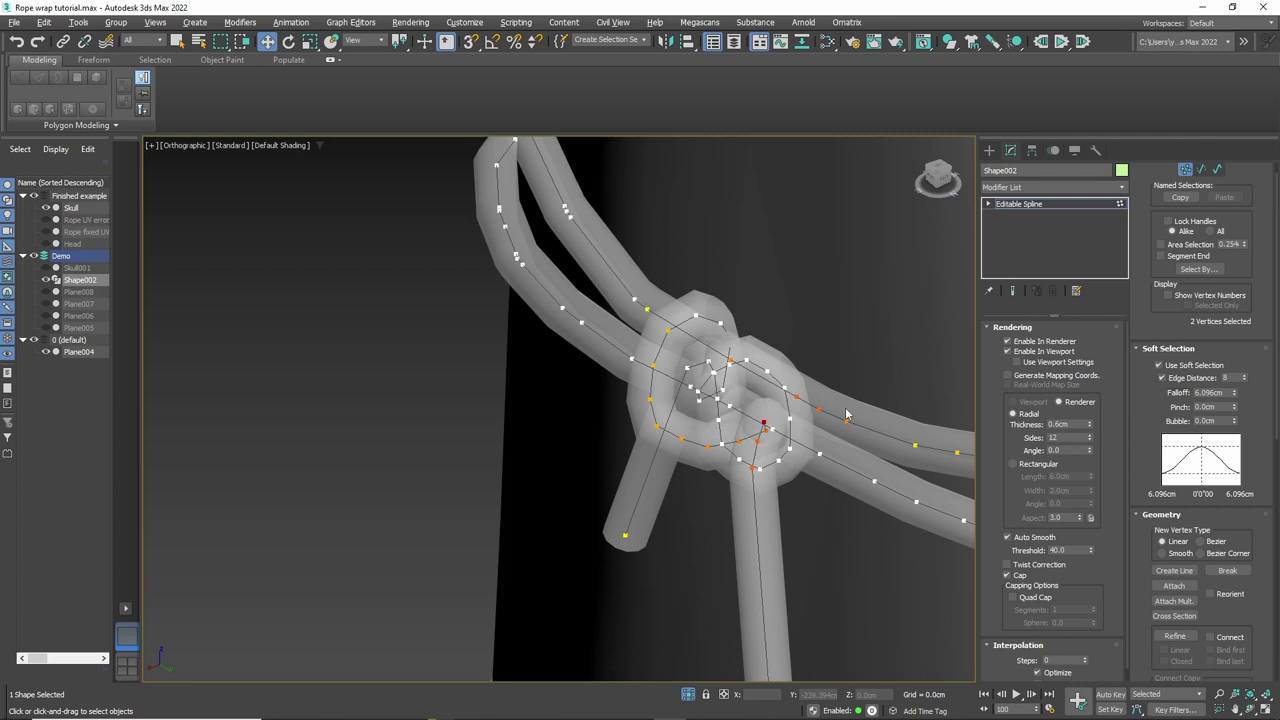
pyautogui.scroll(3)
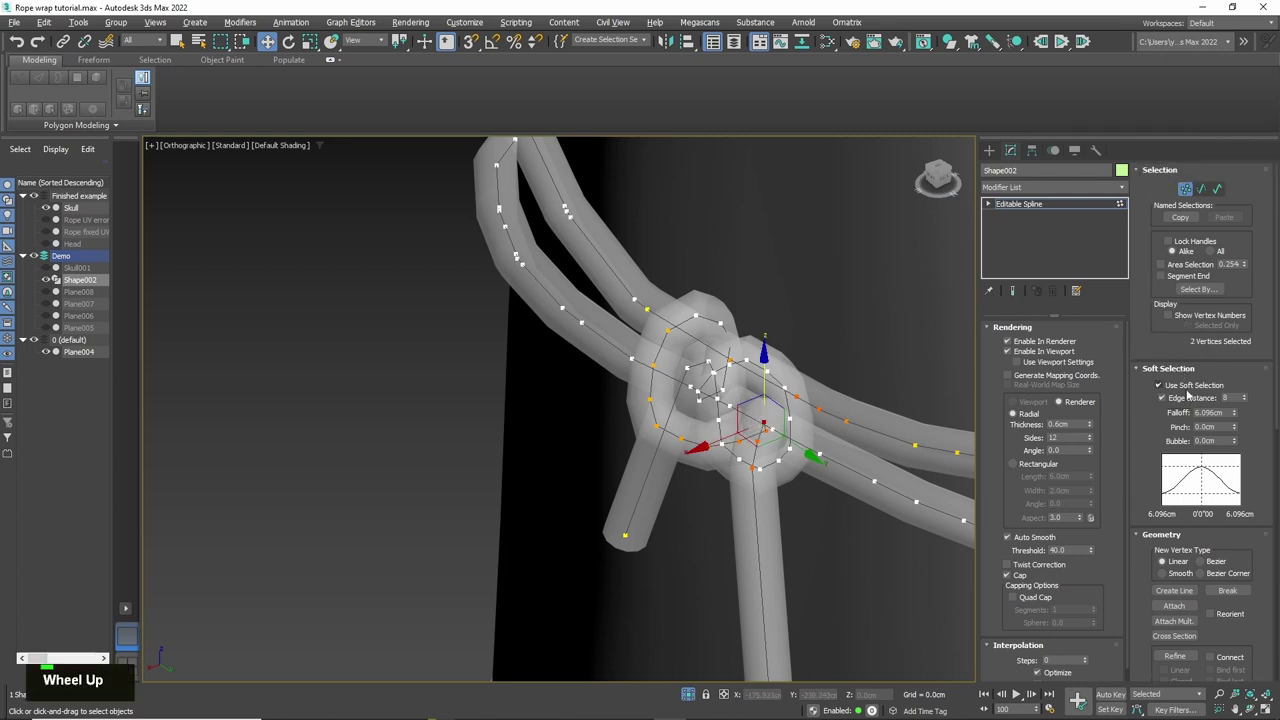
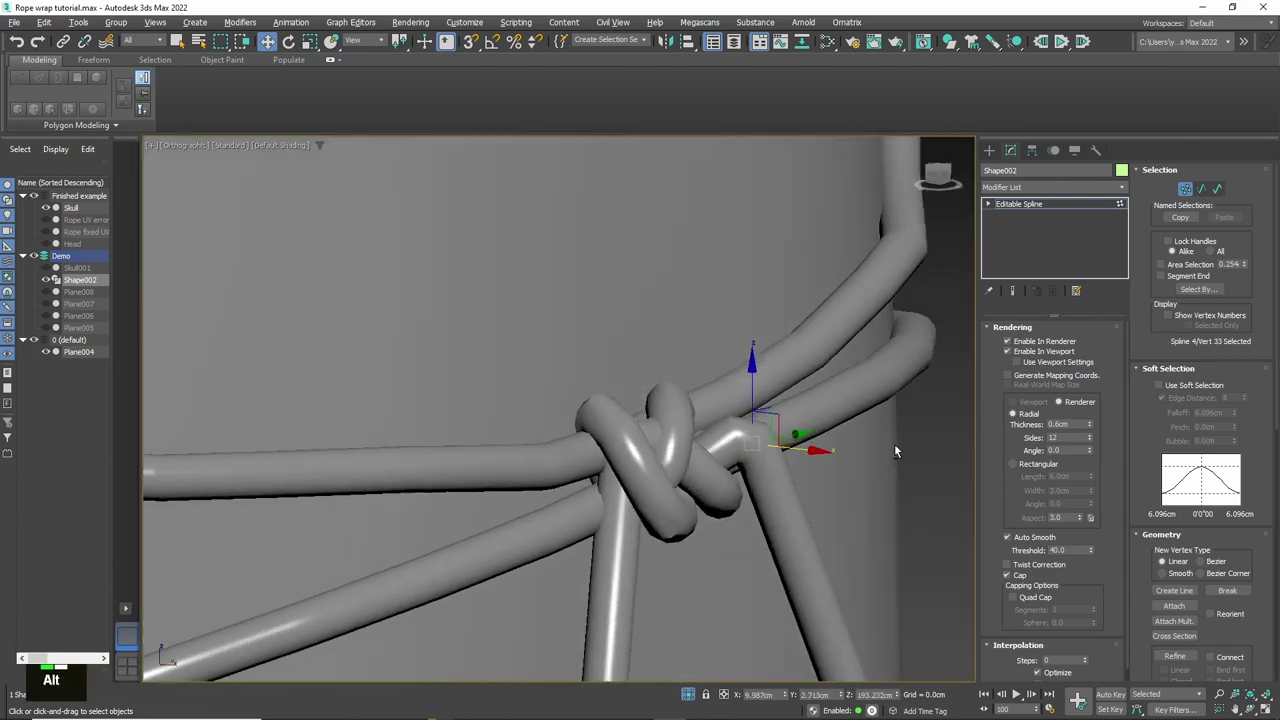
pyautogui.middleClick(790, 466)
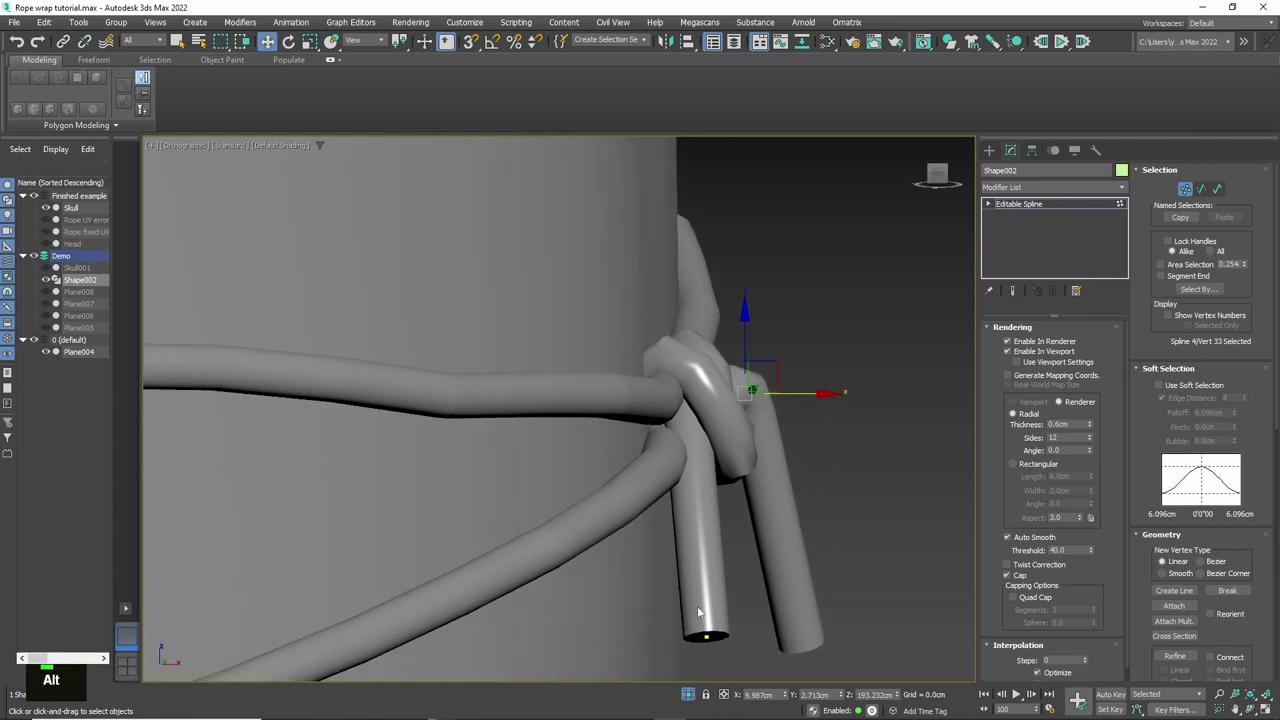
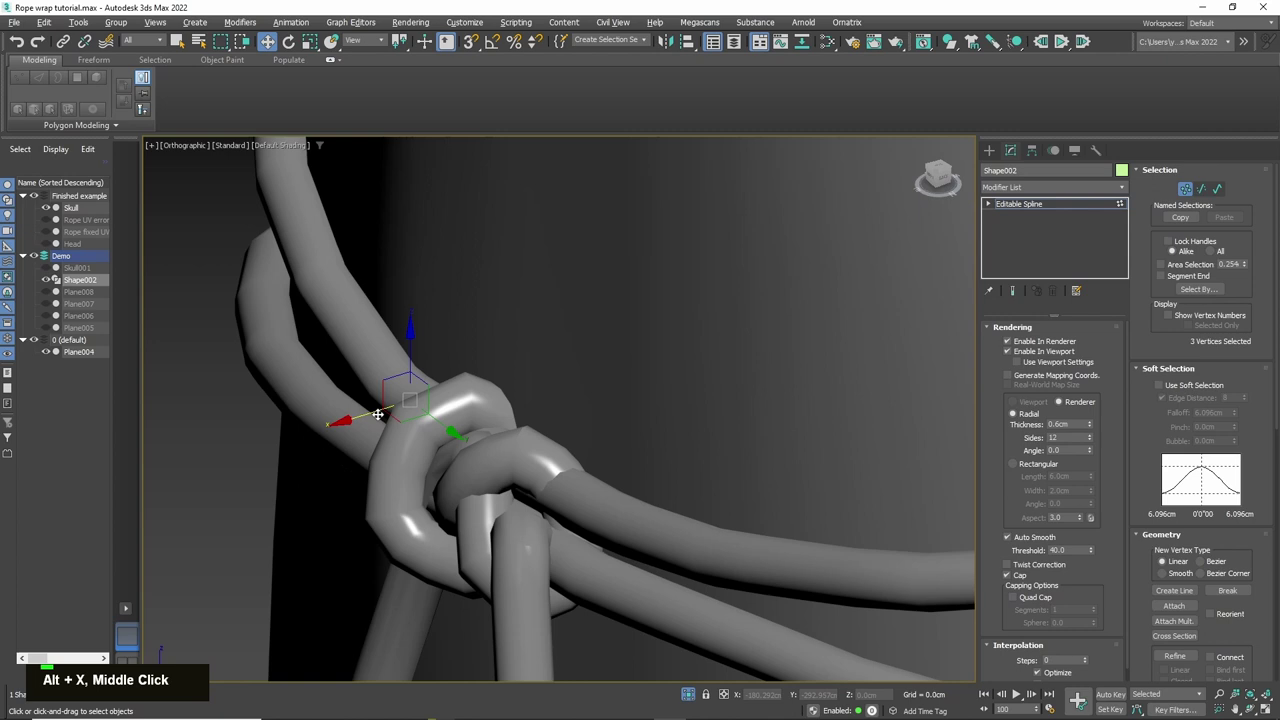
# Step: Nudge the knot vertices tighter around the strands in Vertex mode, toggling see-through with Alt+X to check
pyautogui.middleClick(412, 429)
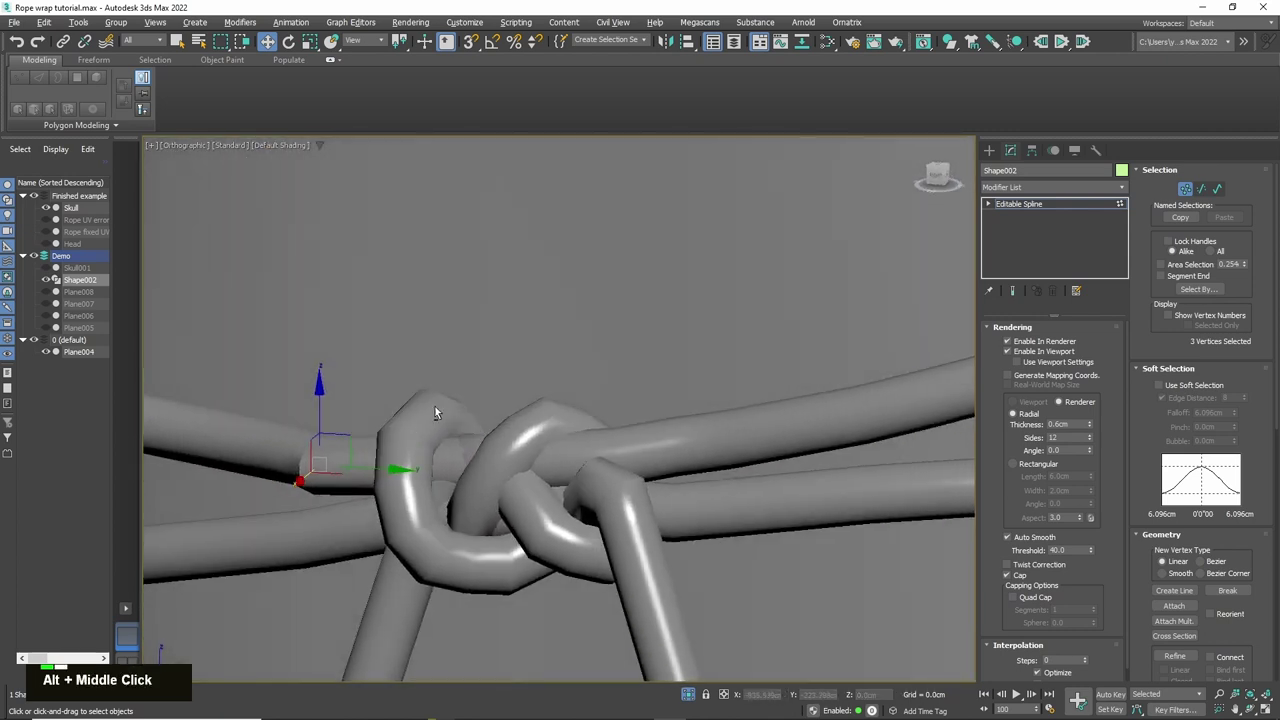
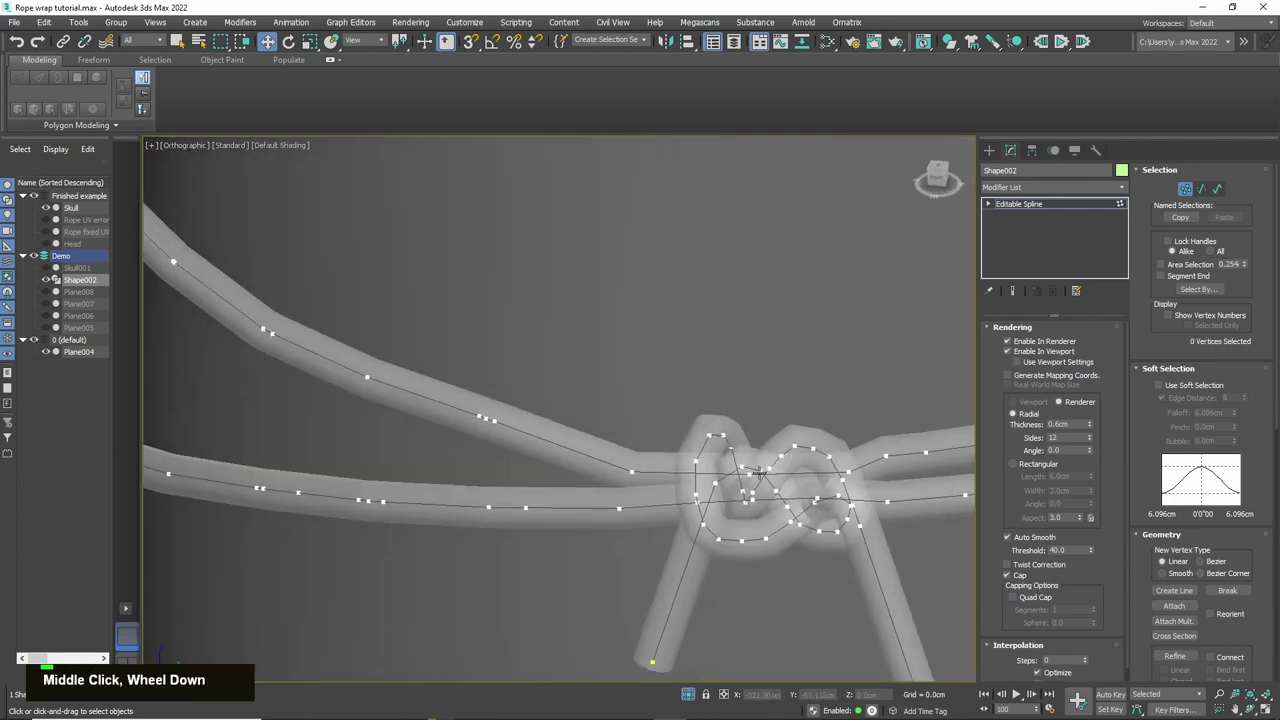
pyautogui.middleClick(813, 494)
pyautogui.press('alt+x')
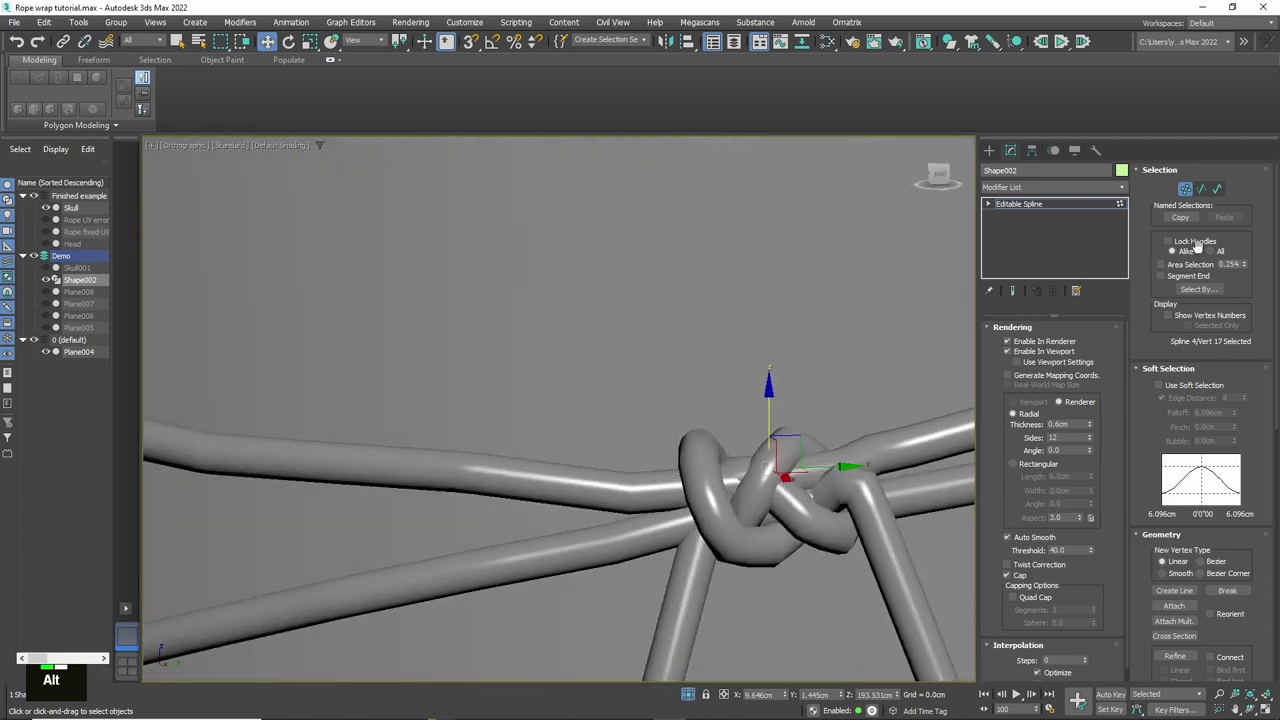
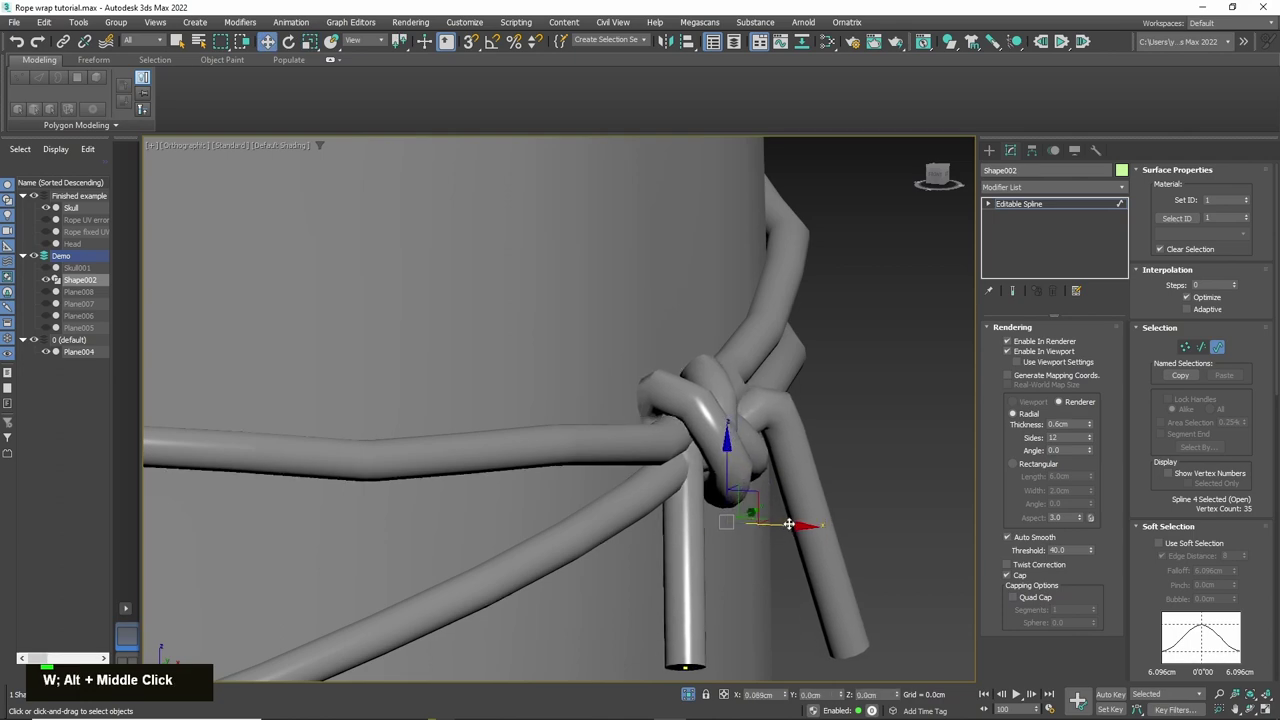
pyautogui.middleClick(791, 512)
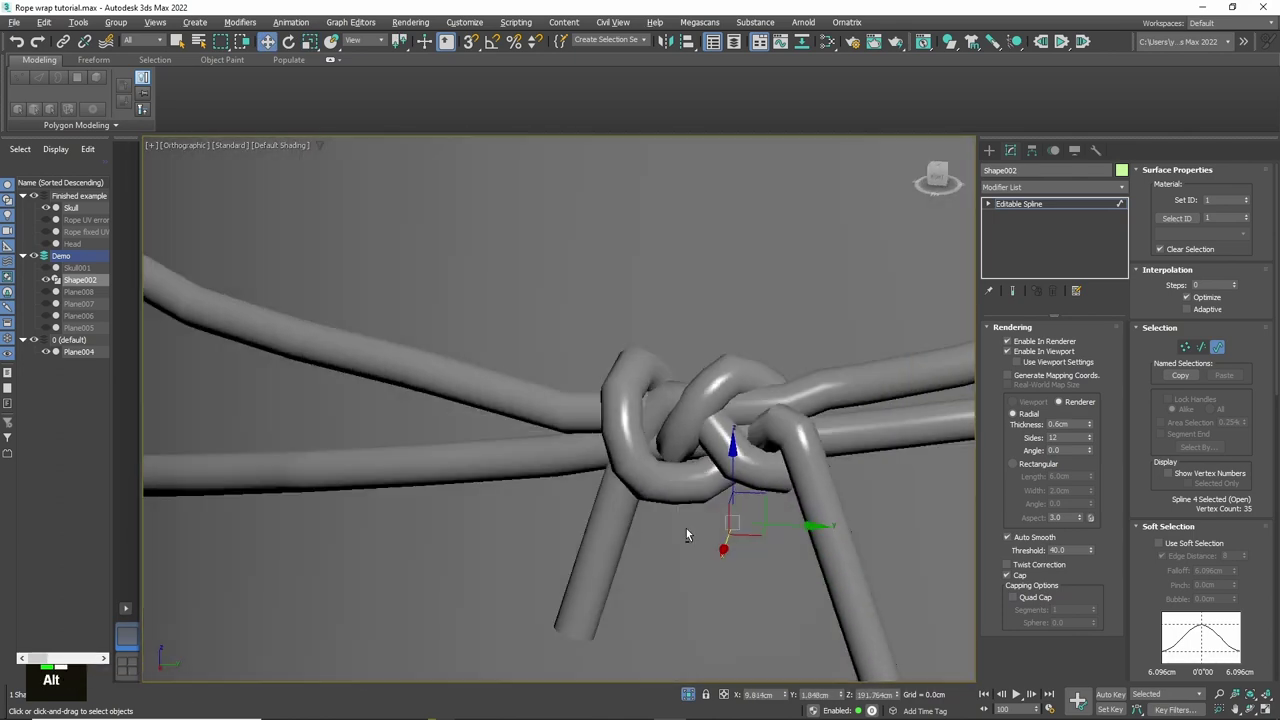
pyautogui.scroll(3)
pyautogui.press('alt+x')
pyautogui.middleClick(702, 424)
pyautogui.click(717, 417)
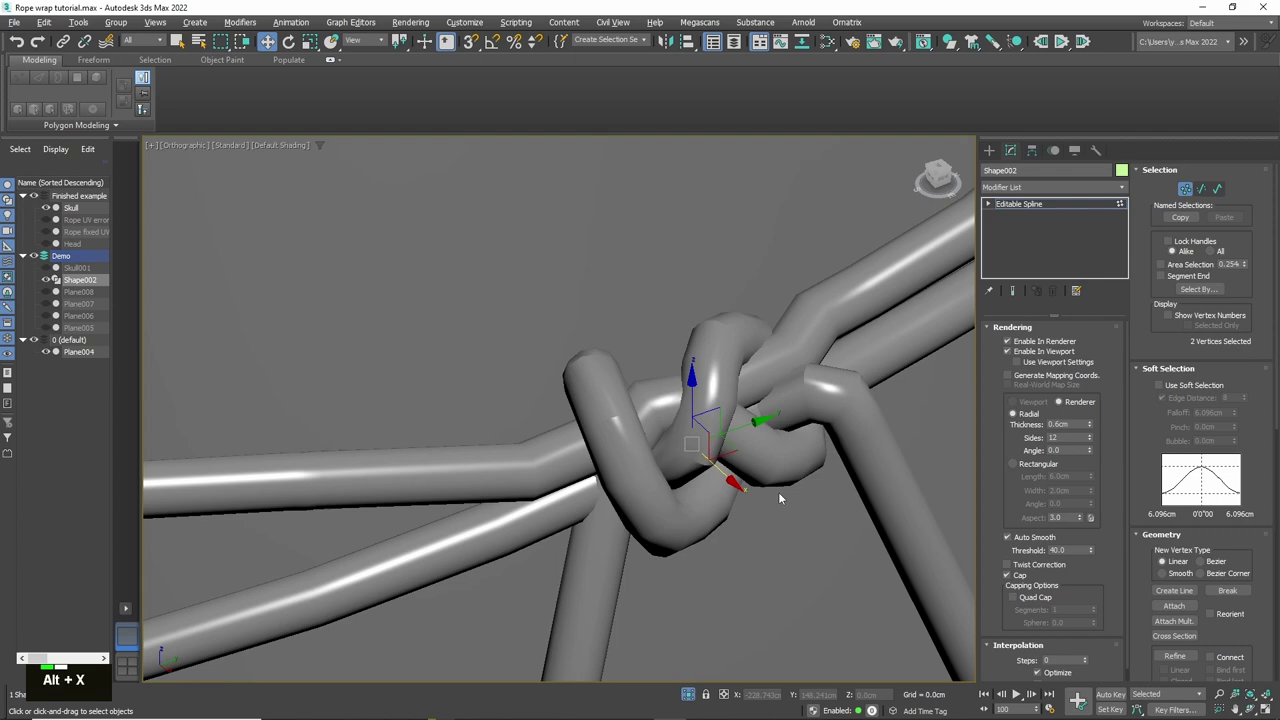
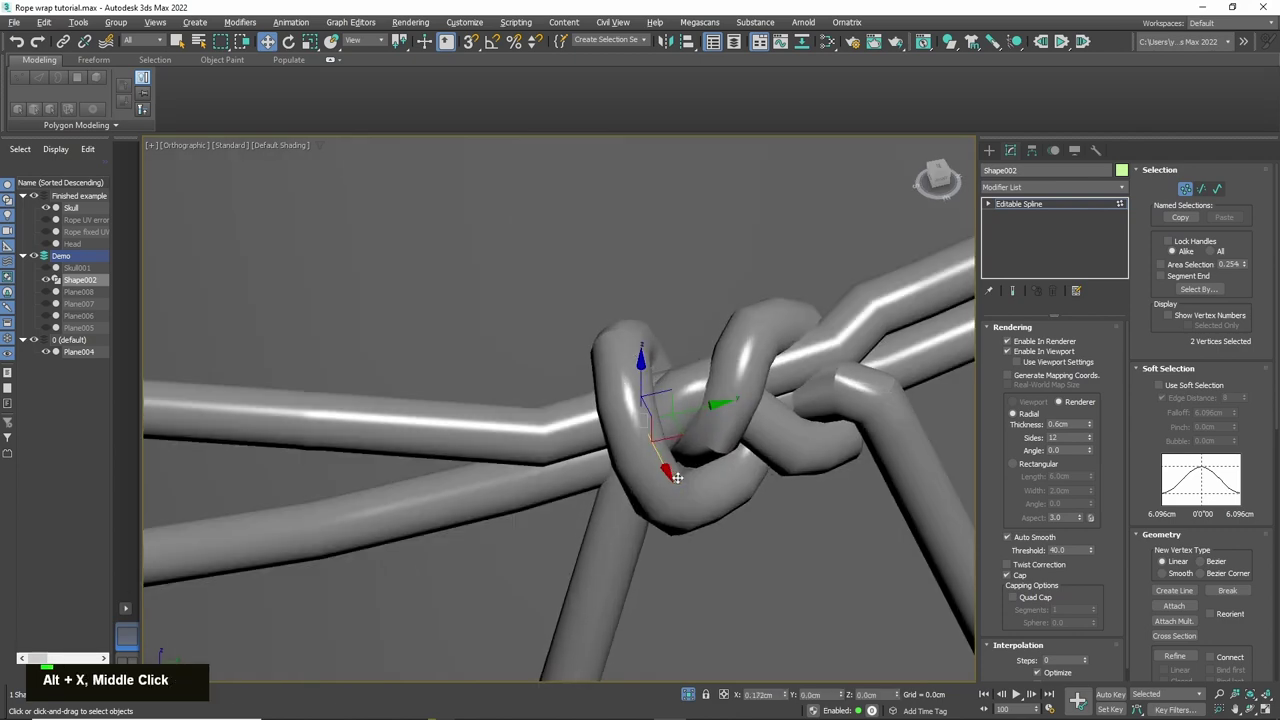
pyautogui.press('alt+x')
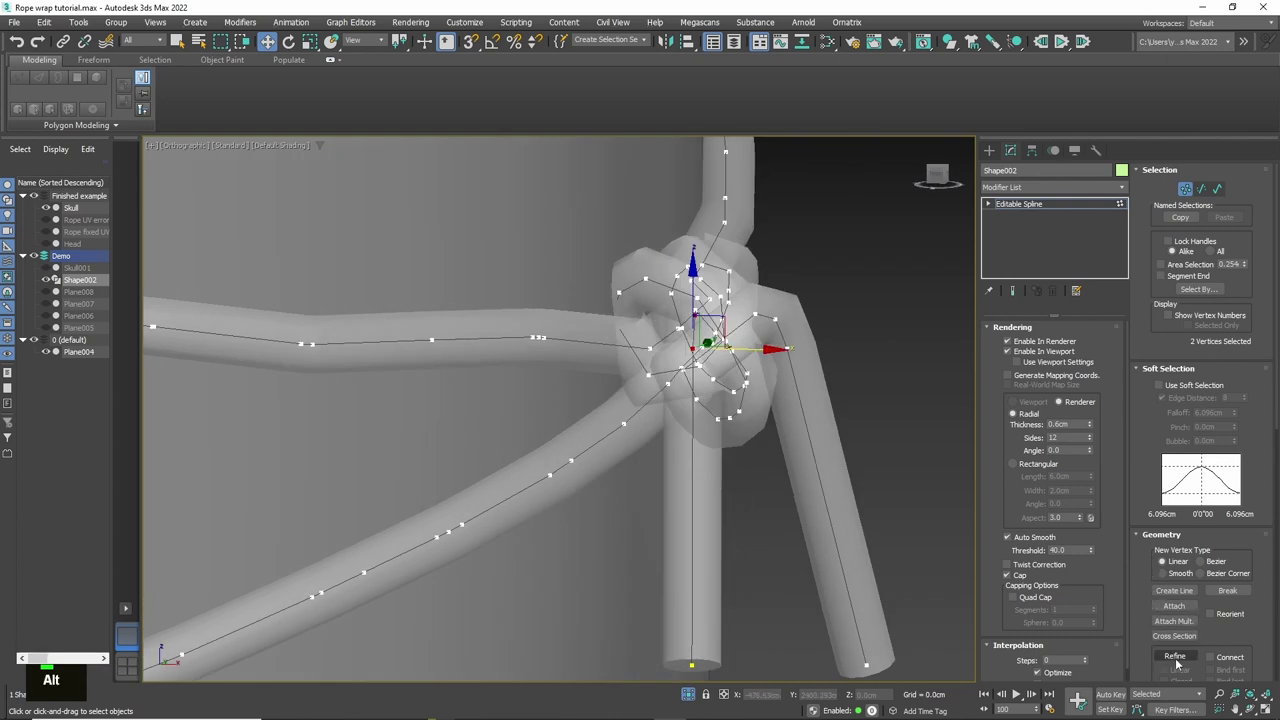
# Step: Tighten the knot loops further, then zoom out to see the knotted rope wrapped around the head shape
pyautogui.rightClick(740, 436)
pyautogui.press('alt+x')
pyautogui.middleClick(774, 436)
pyautogui.scroll(-3)
pyautogui.middleClick(753, 487)
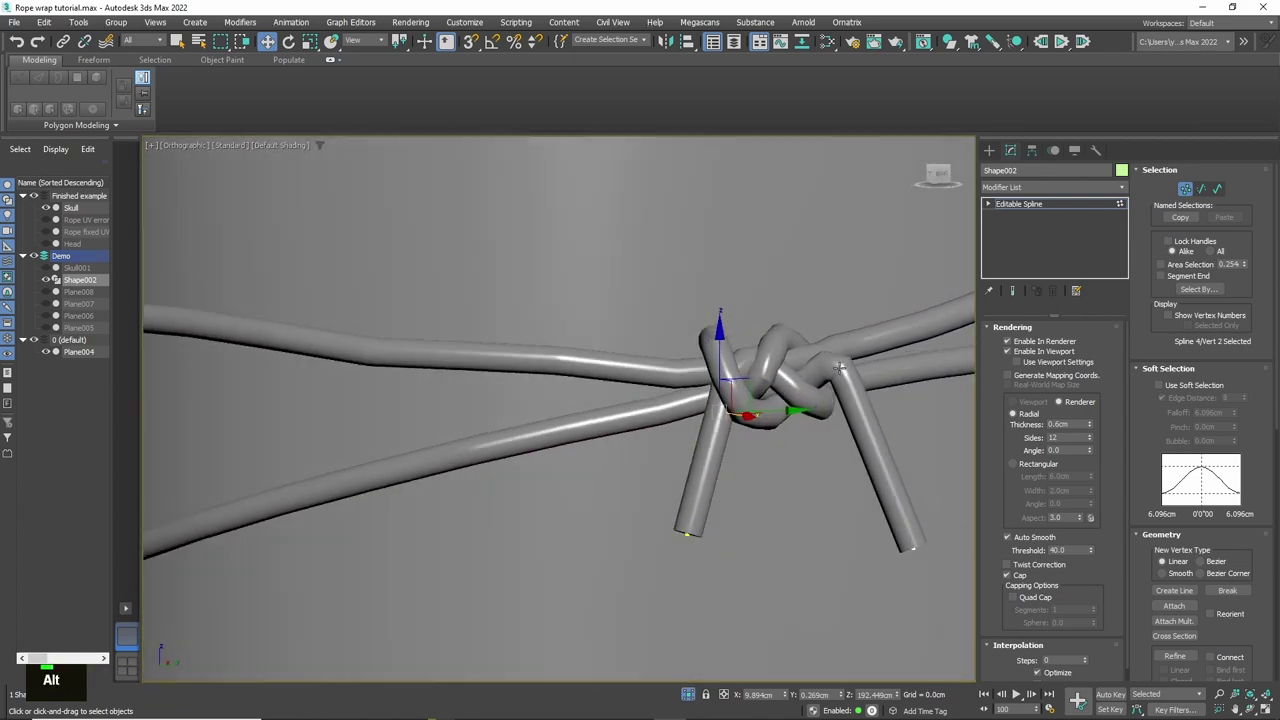
pyautogui.press('alt+x')
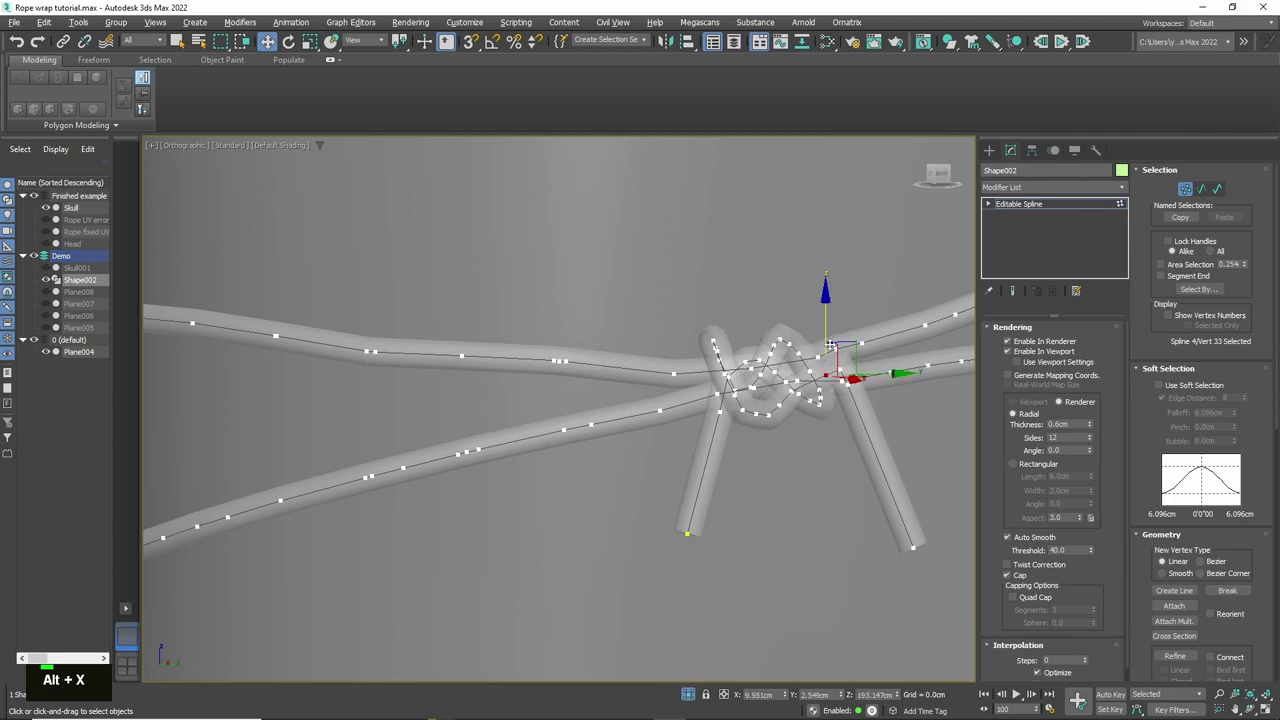
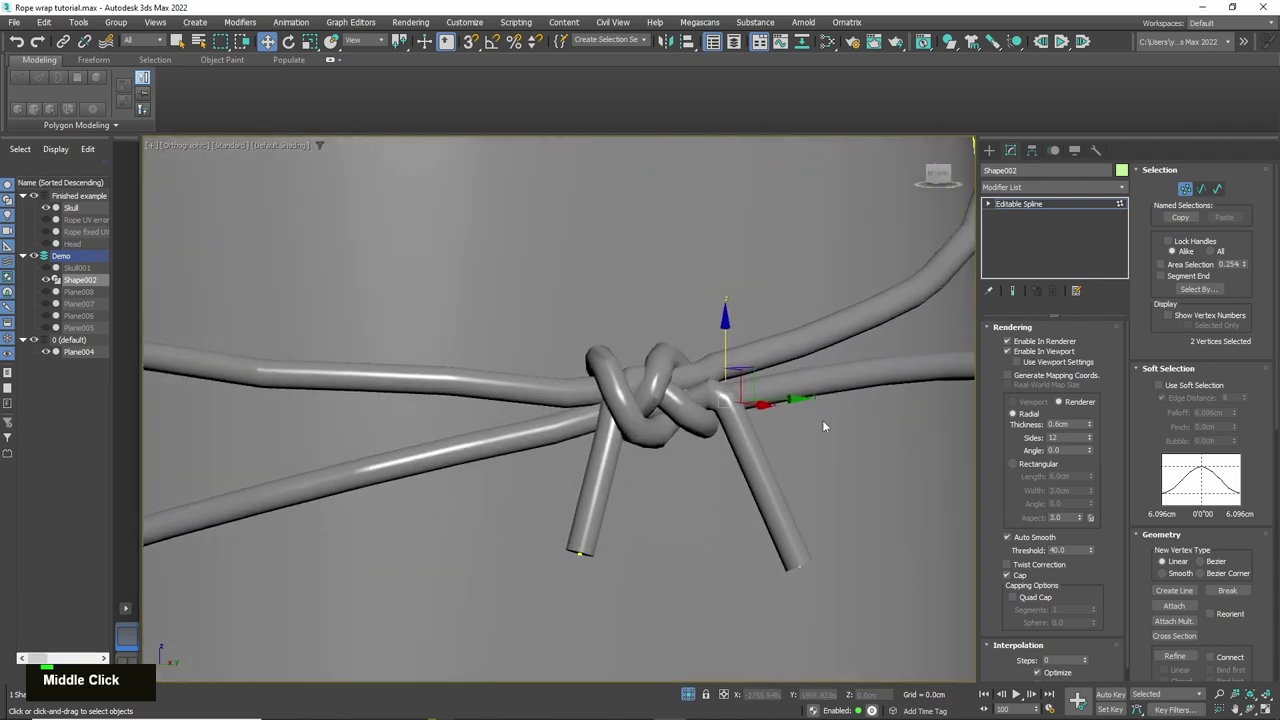
pyautogui.scroll(-3)
pyautogui.middleClick(933, 474)
pyautogui.scroll(-3)
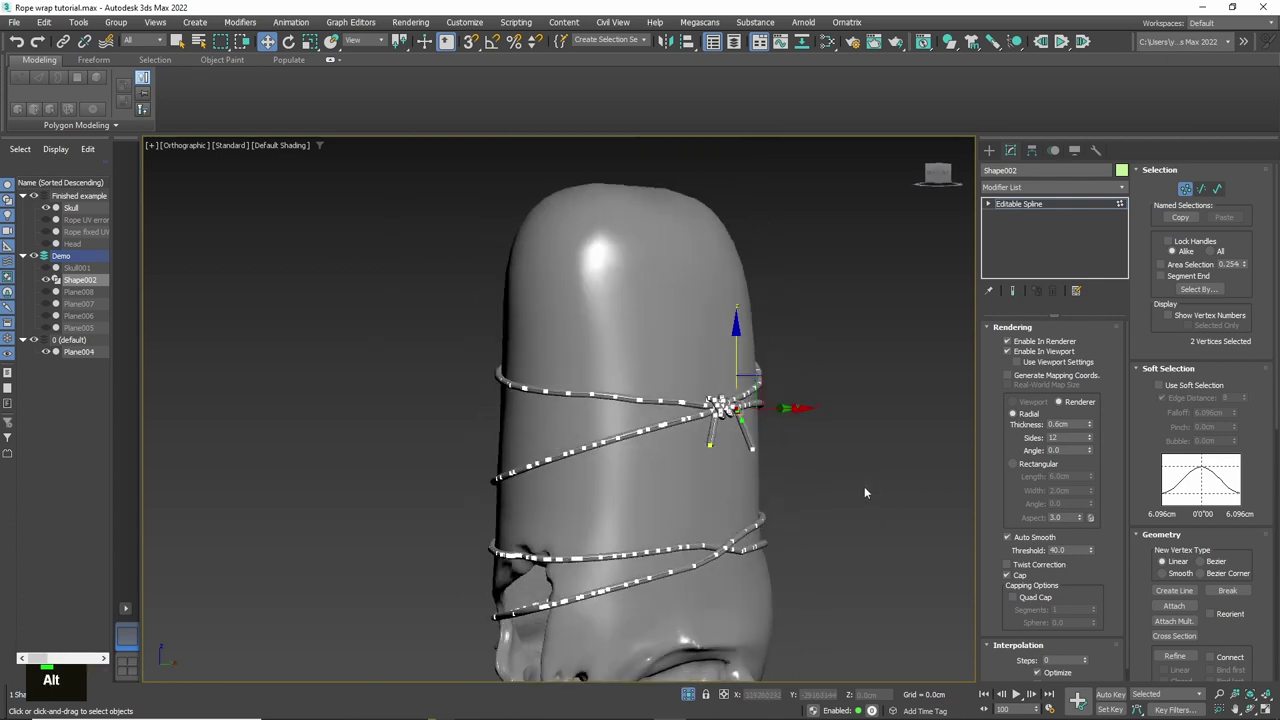
# Step: Insert extra vertices on the knot loops with Refine, undoing and deleting stray points as needed
pyautogui.scroll(3)
pyautogui.press('alt+x')
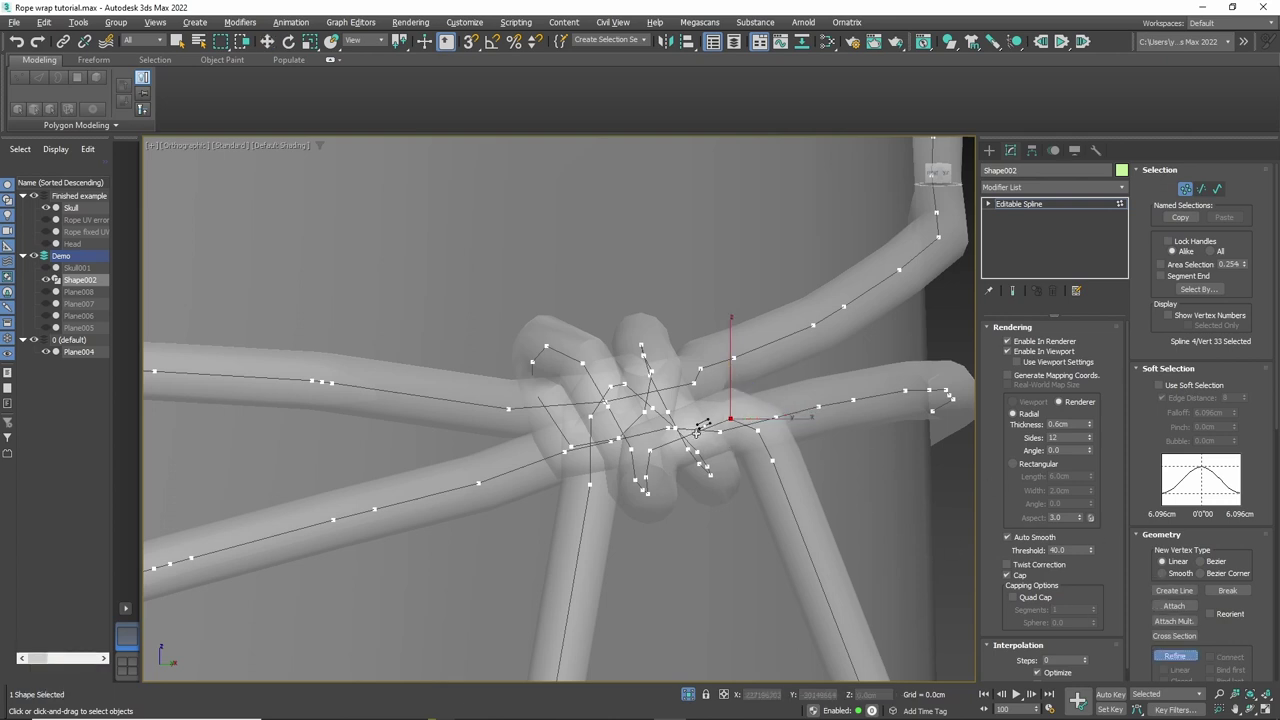
pyautogui.rightClick(727, 438)
pyautogui.press('ctrl+z')
pyautogui.middleClick(757, 487)
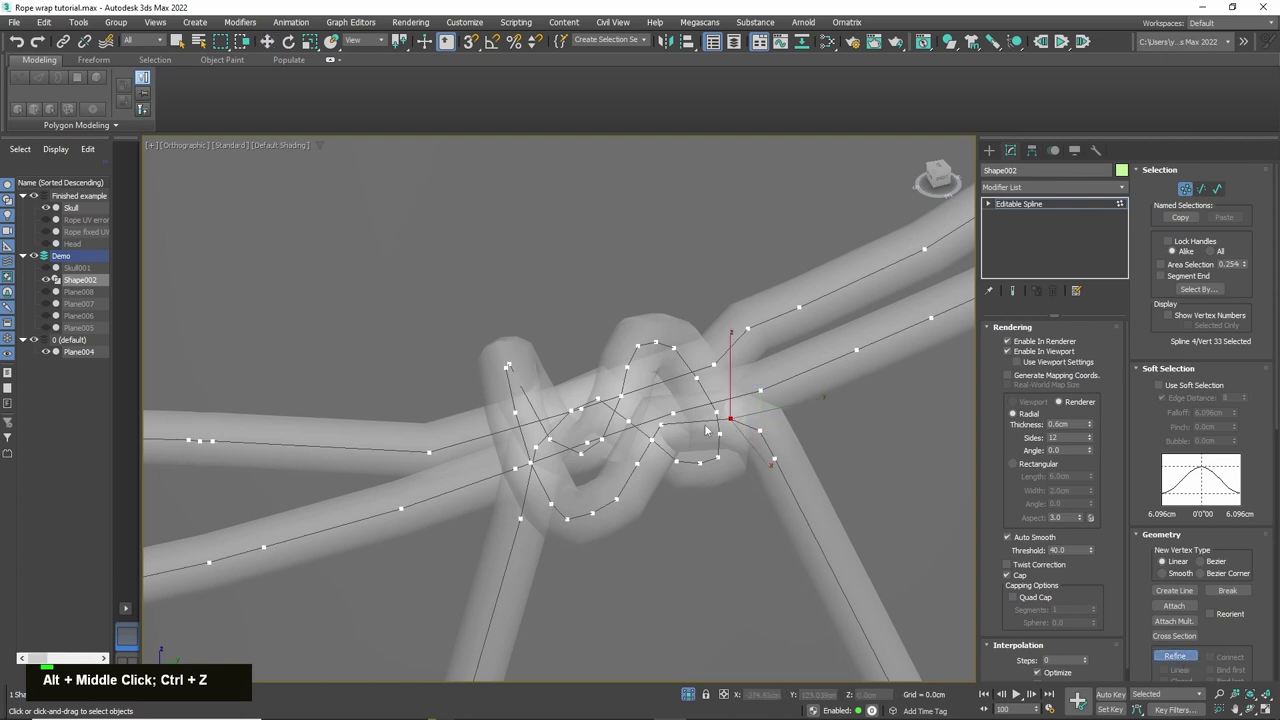
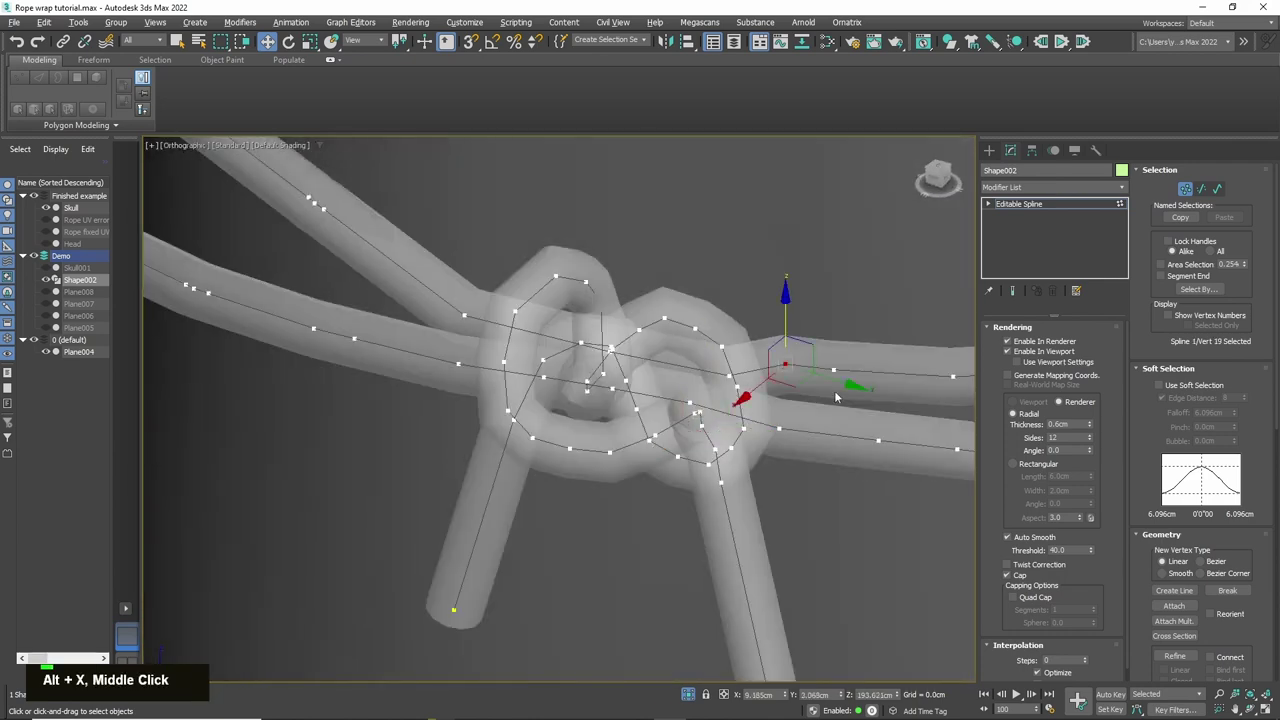
pyautogui.press('Delete')
pyautogui.press('alt+x')
# Step: Move the new vertices into rounder loops and adjust the knot tails, viewing the coil around the head
pyautogui.middleClick(761, 405)
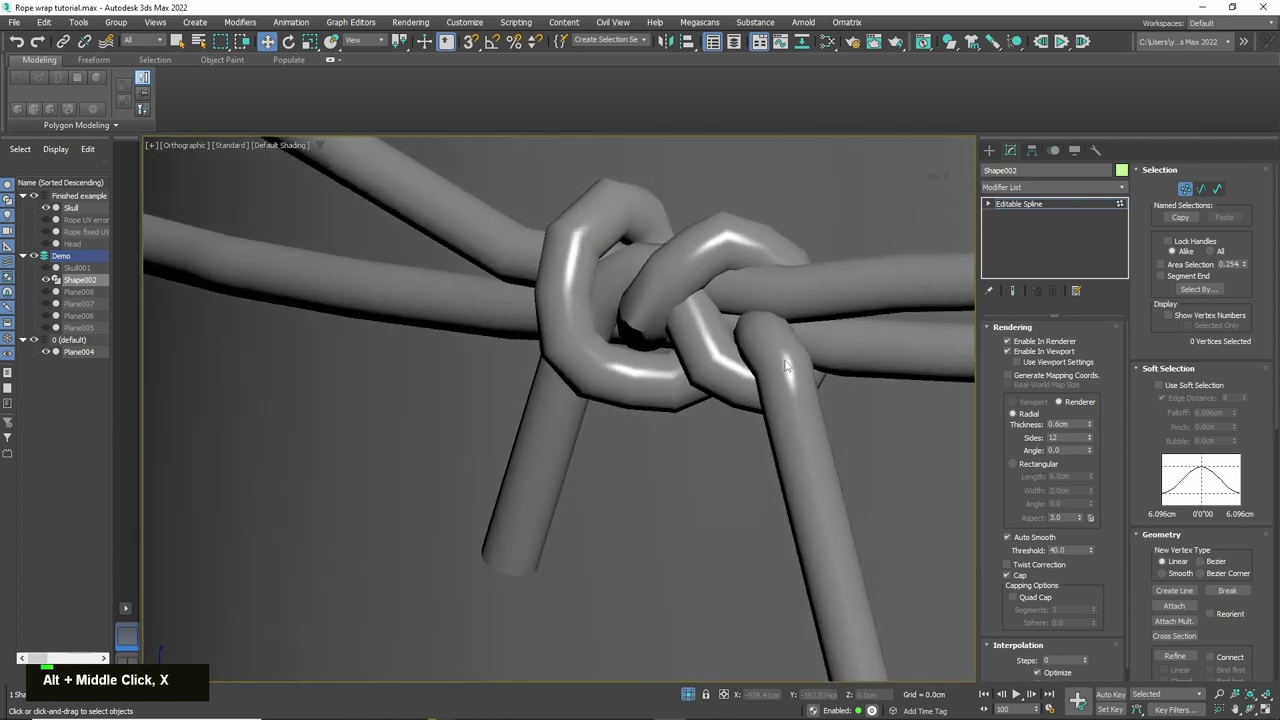
pyautogui.scroll(-3)
pyautogui.middleClick(798, 413)
pyautogui.middleClick(713, 372)
pyautogui.scroll(3)
pyautogui.press('alt+x')
pyautogui.middleClick(724, 377)
pyautogui.press('alt+x')
pyautogui.middleClick(745, 399)
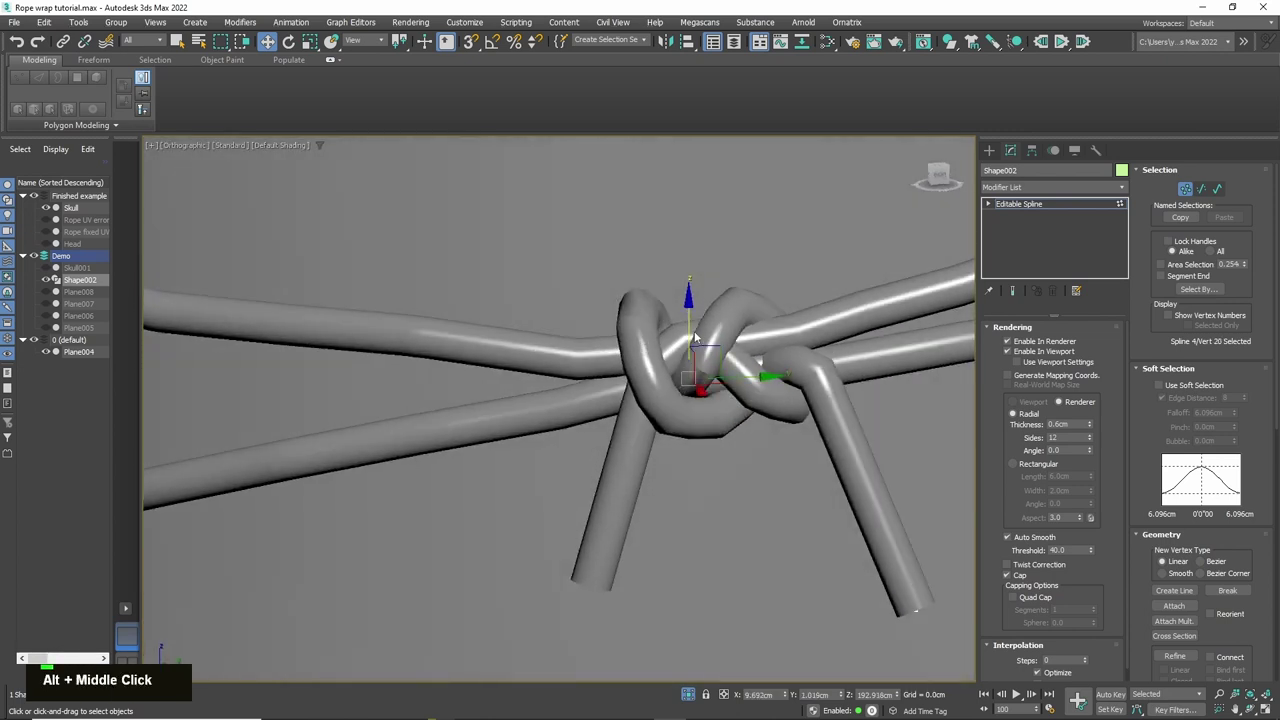
pyautogui.scroll(-3)
pyautogui.middleClick(835, 447)
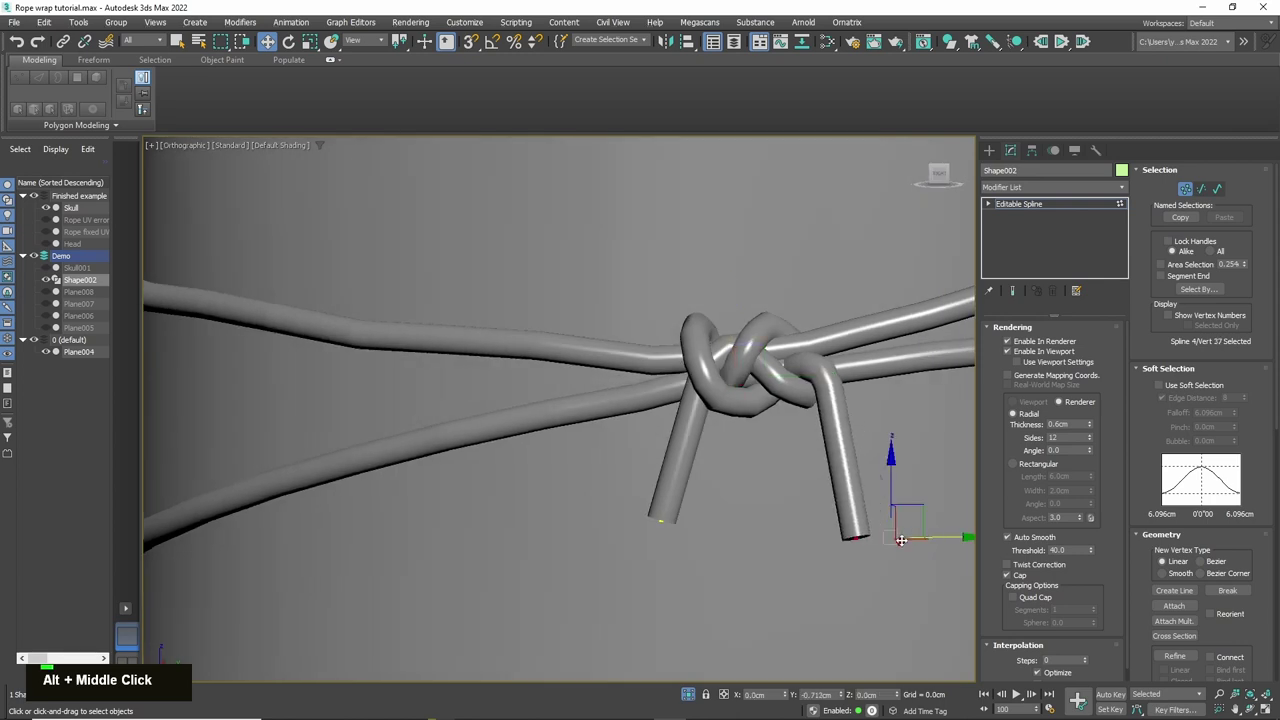
pyautogui.scroll(-3)
pyautogui.middleClick(799, 455)
pyautogui.middleClick(613, 383)
pyautogui.scroll(-3)
pyautogui.middleClick(790, 503)
pyautogui.middleClick(419, 407)
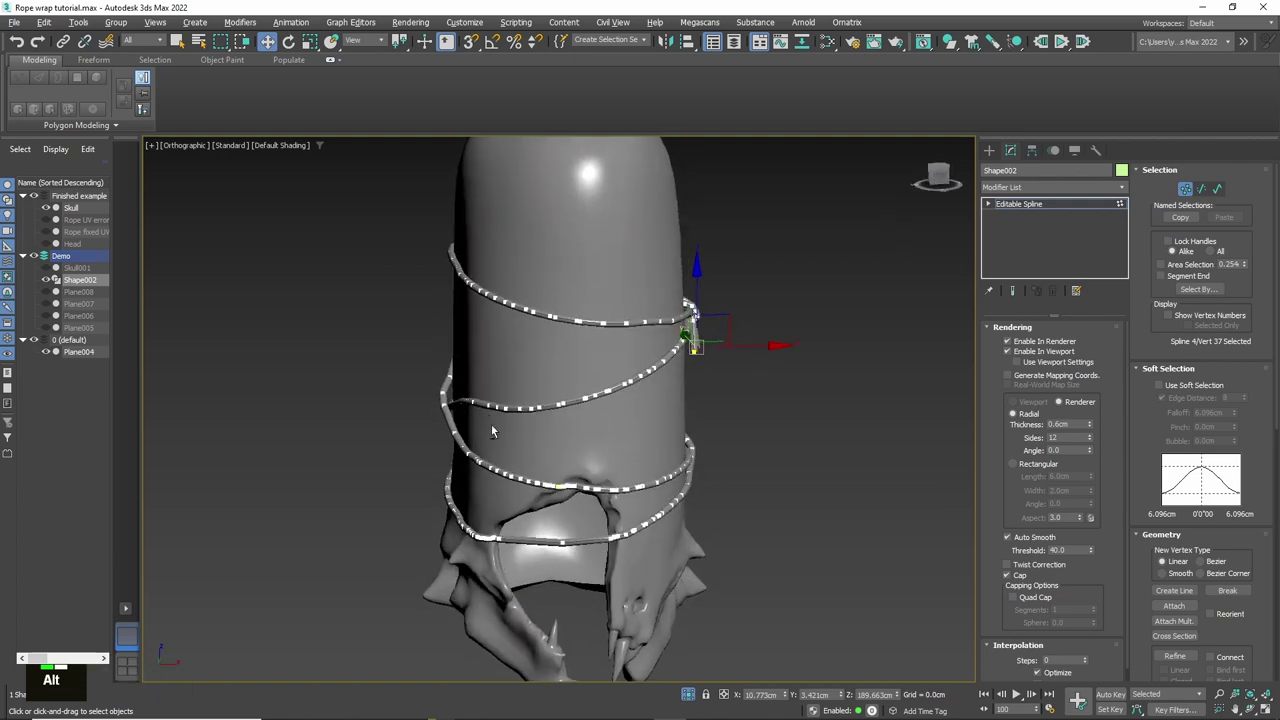
# Step: Move vertices on the lower rope wrap so it hugs the head's surface around the opening
pyautogui.middleClick(595, 501)
pyautogui.scroll(3)
pyautogui.middleClick(578, 462)
pyautogui.middleClick(569, 450)
pyautogui.scroll(3)
pyautogui.press('alt+x')
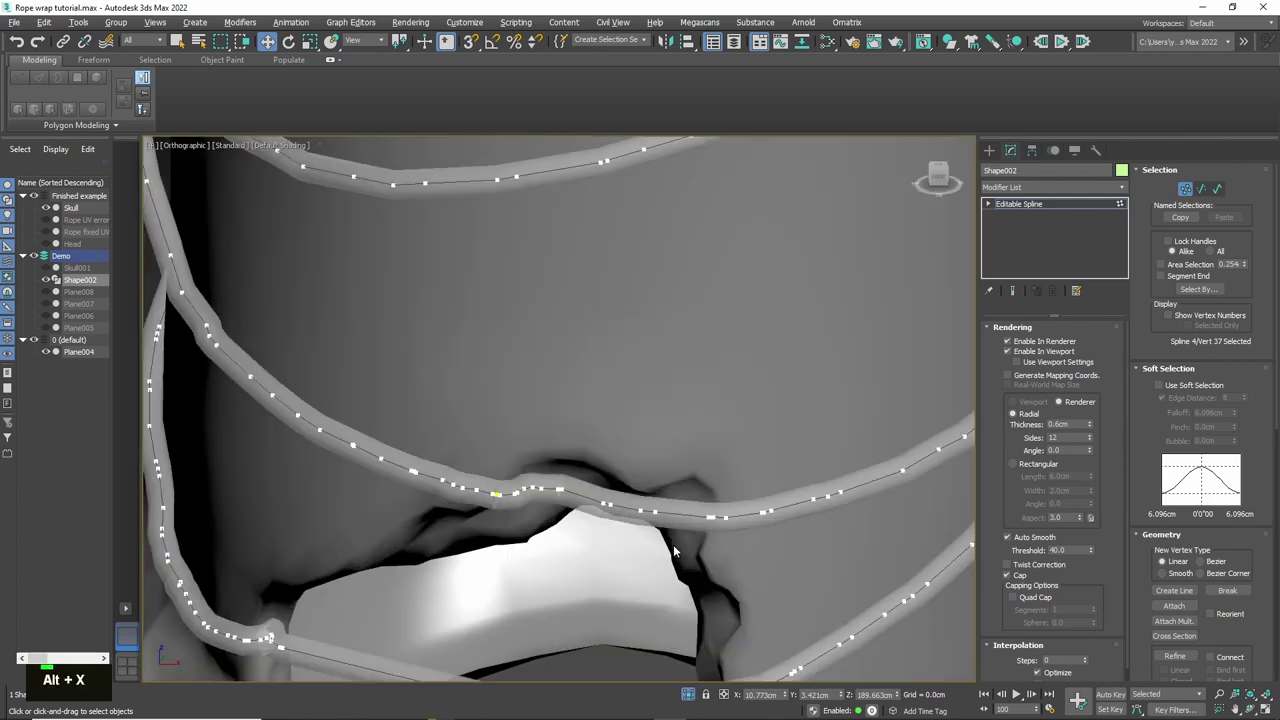
pyautogui.press('Delete')
pyautogui.scroll(3)
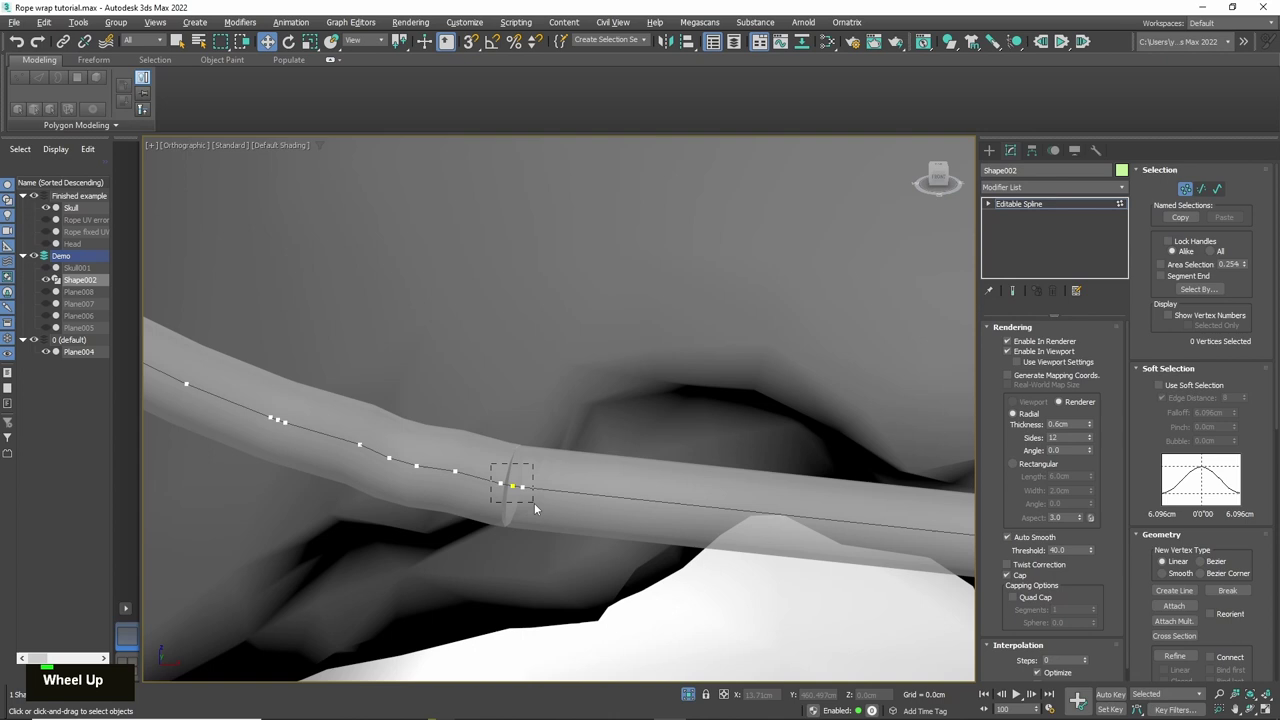
pyautogui.scroll(-3)
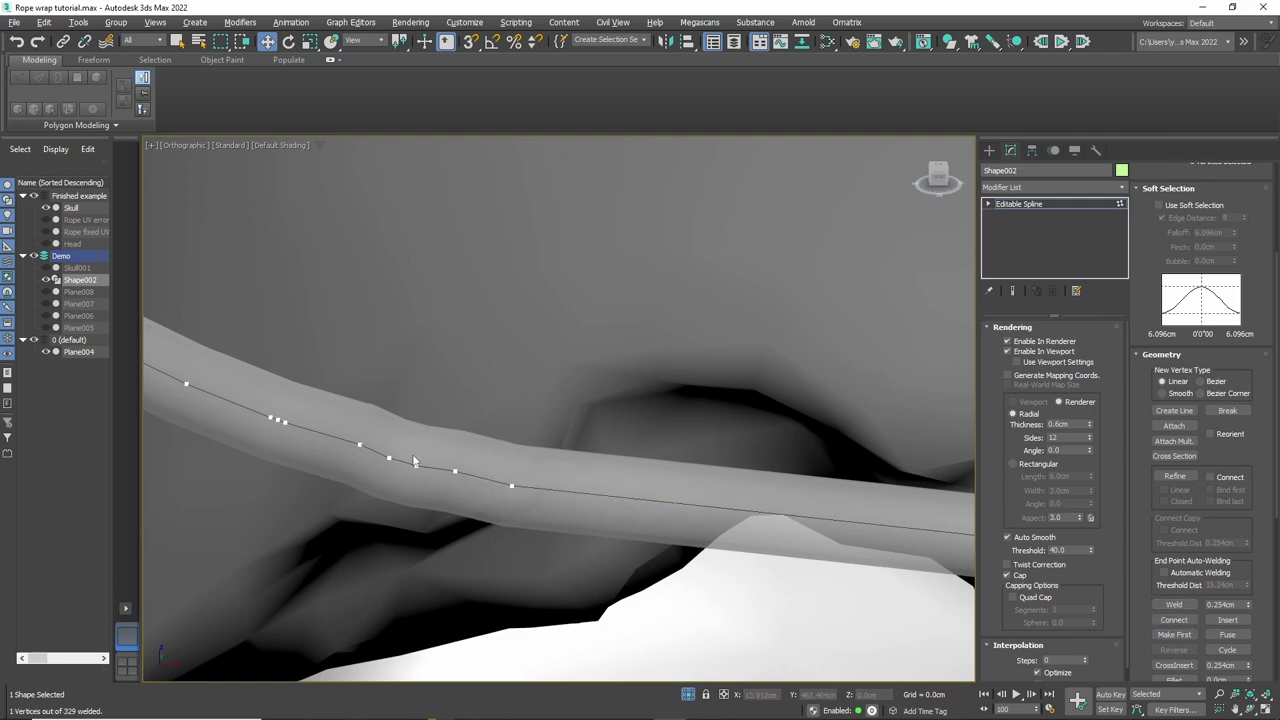
pyautogui.press('Delete')
# Step: Finish adjusting the lower wrap vertices, exit Vertex mode and show the finished Rope fixed UV example
pyautogui.scroll(-3)
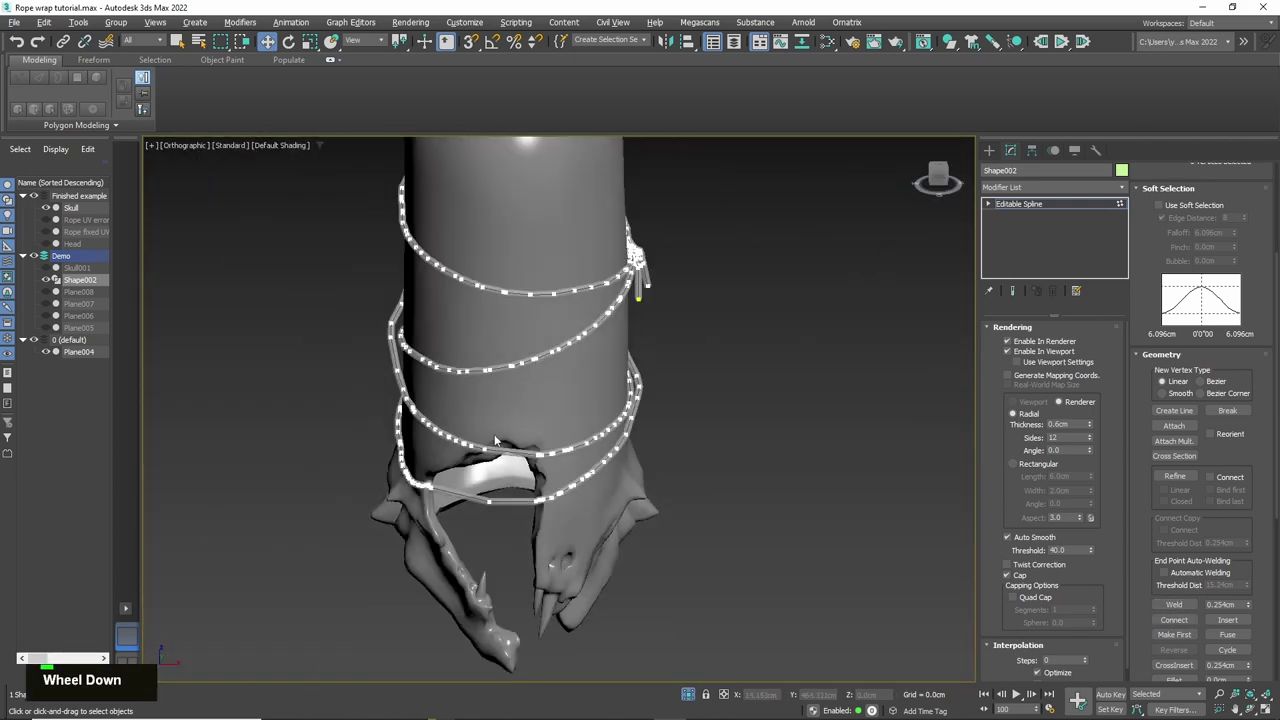
pyautogui.press('alt+x')
pyautogui.middleClick(537, 467)
pyautogui.scroll(3)
pyautogui.scroll(-3)
pyautogui.scroll(3)
pyautogui.middleClick(645, 546)
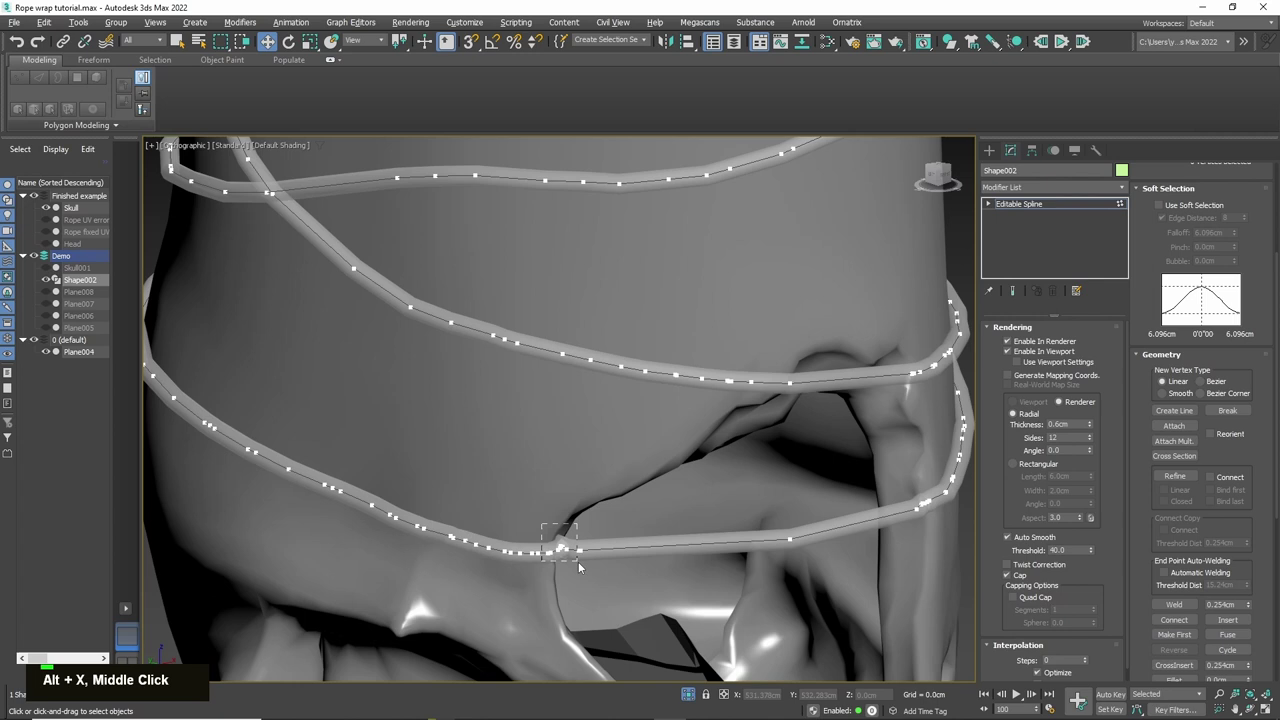
pyautogui.press('Delete')
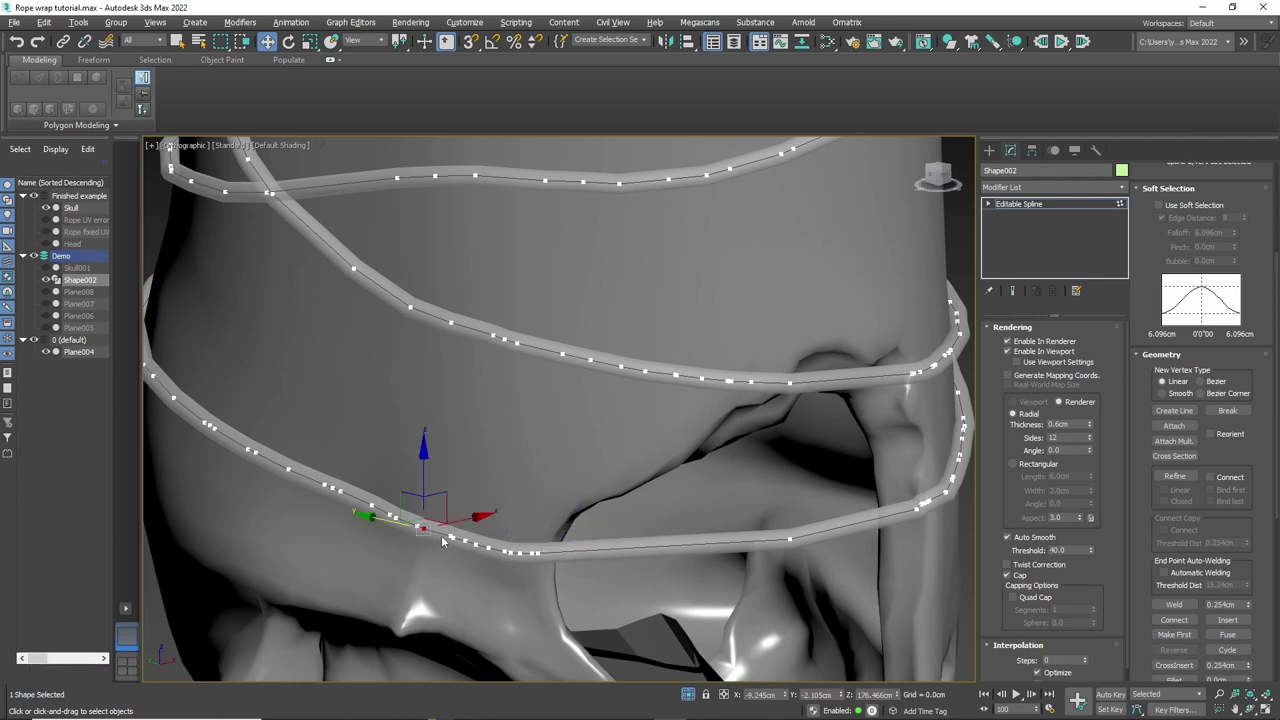
pyautogui.press('Delete')
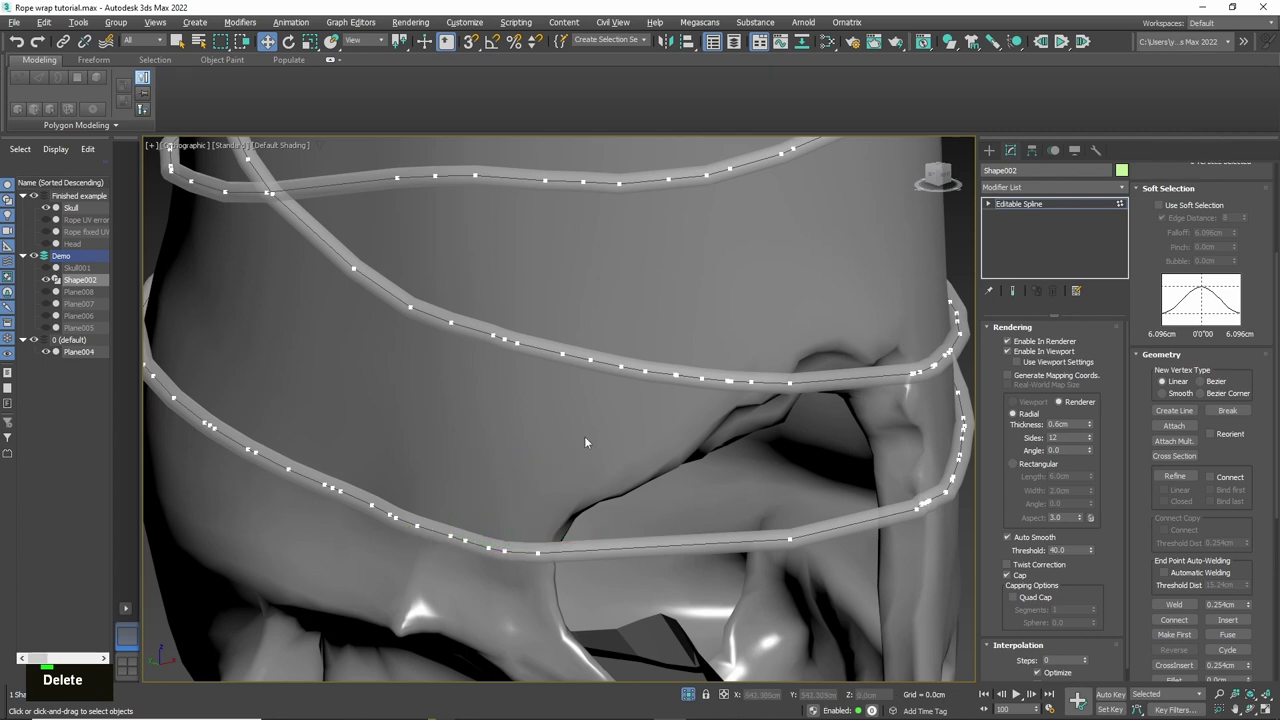
pyautogui.scroll(-3)
pyautogui.middleClick(877, 442)
pyautogui.middleClick(893, 527)
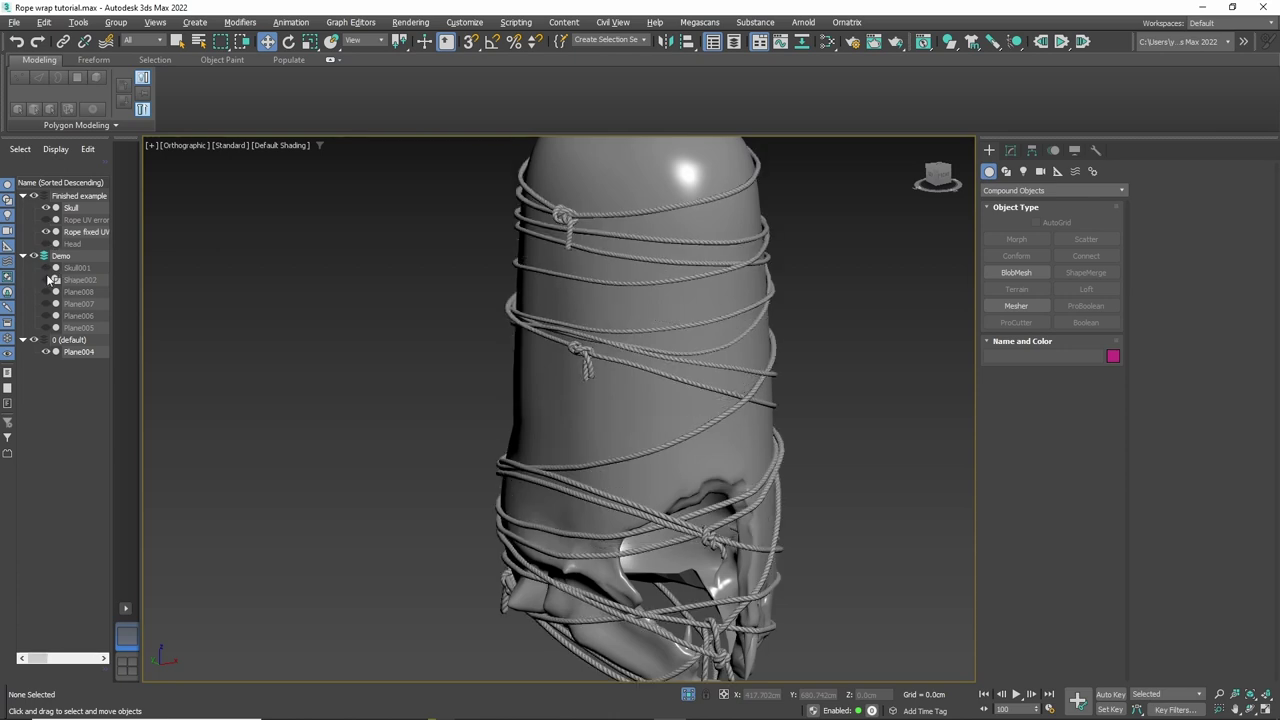
# Step: Hide Finished example and make Shape002 renderable in viewport and renderer with Generate Mapping Coords on
pyautogui.scroll(3)
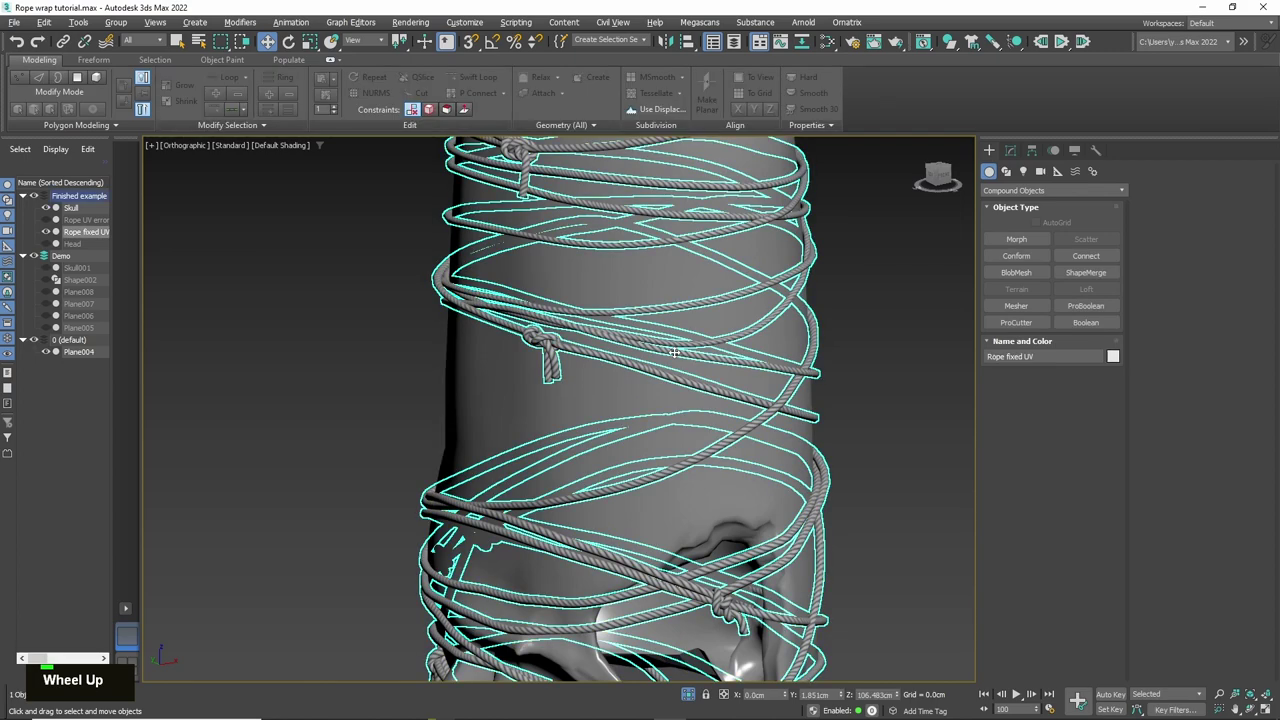
pyautogui.scroll(3)
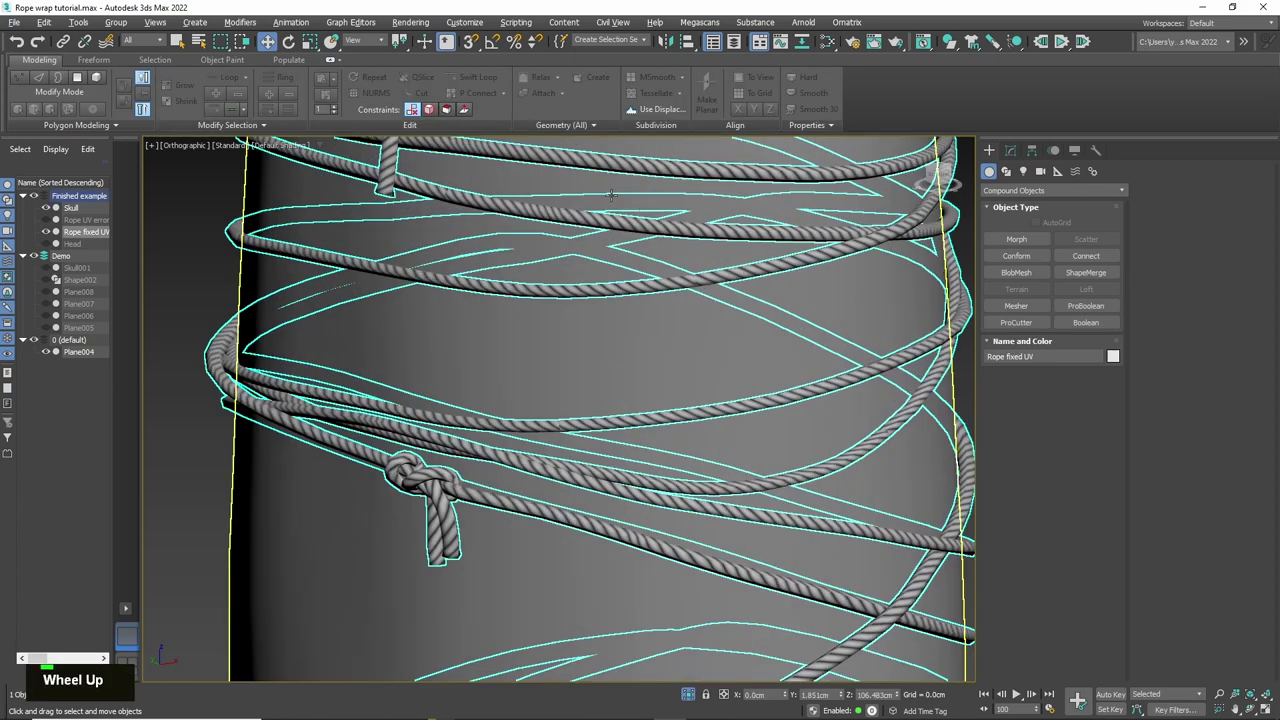
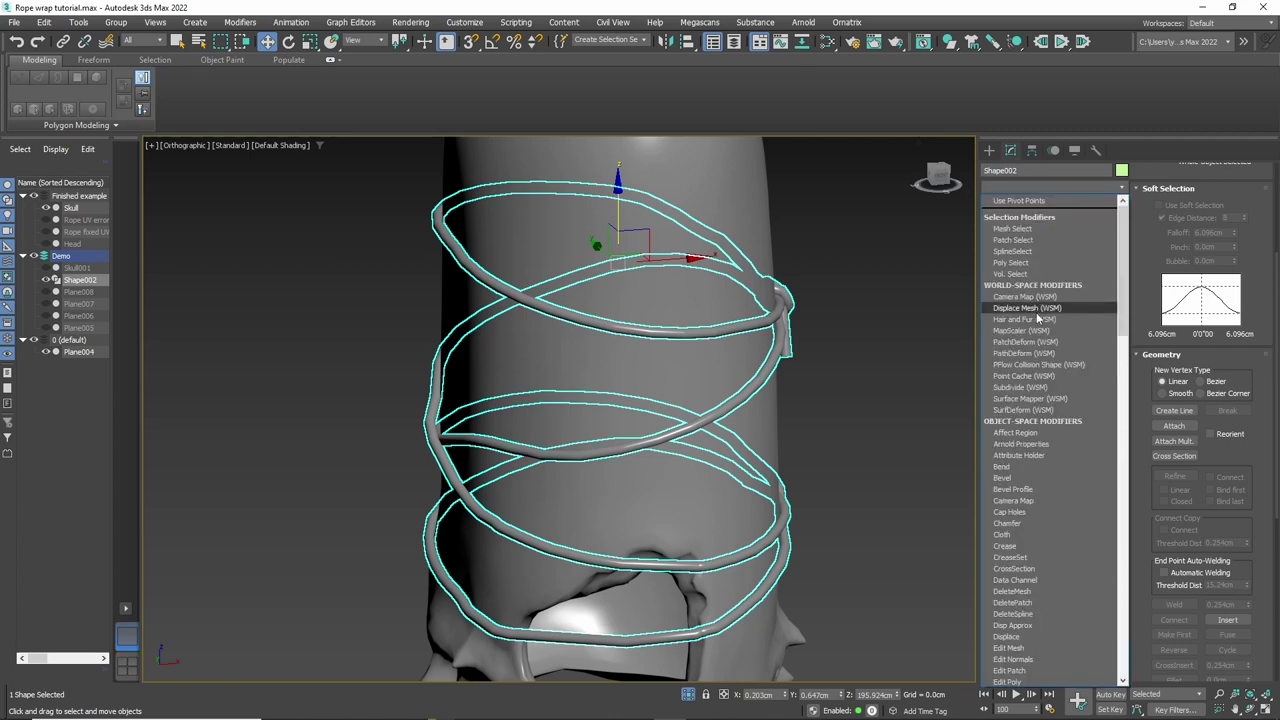
# Step: Stack Edit Poly and Unwrap UVW on Shape002 and bring its rope UVs up in the UV editor
pyautogui.press('e')
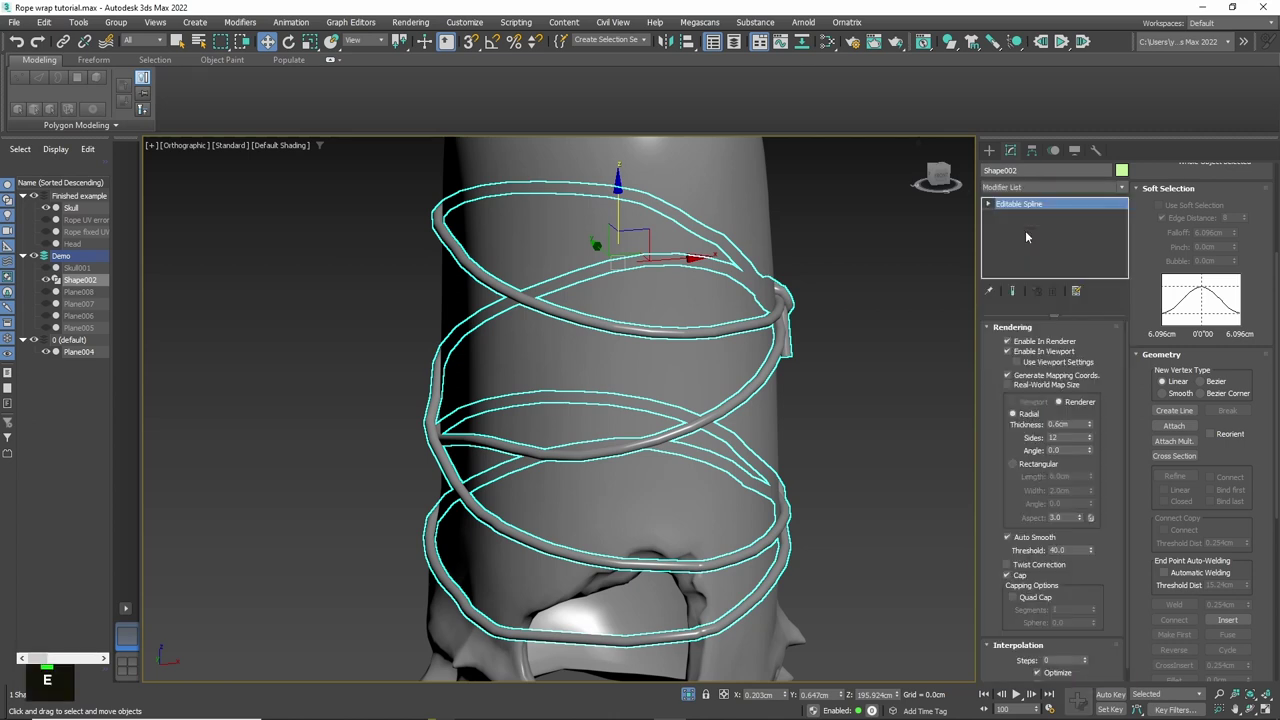
pyautogui.scroll(-3)
pyautogui.scroll(3)
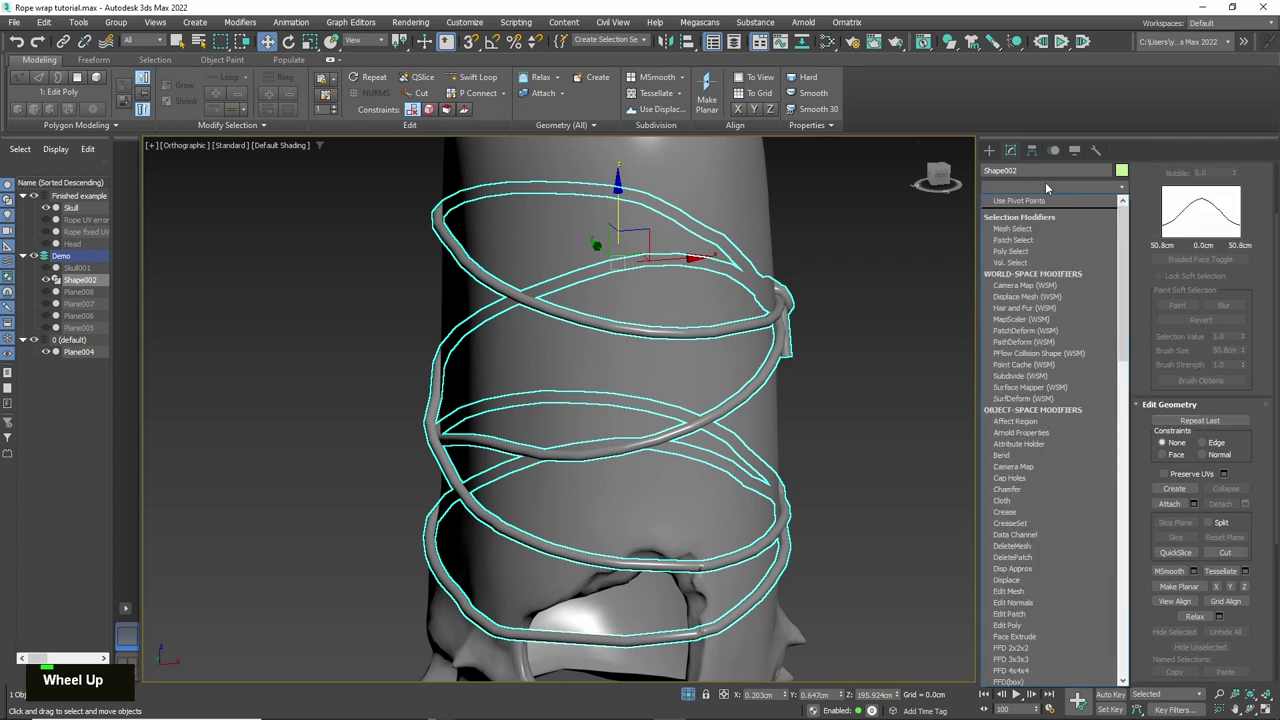
pyautogui.press('u')
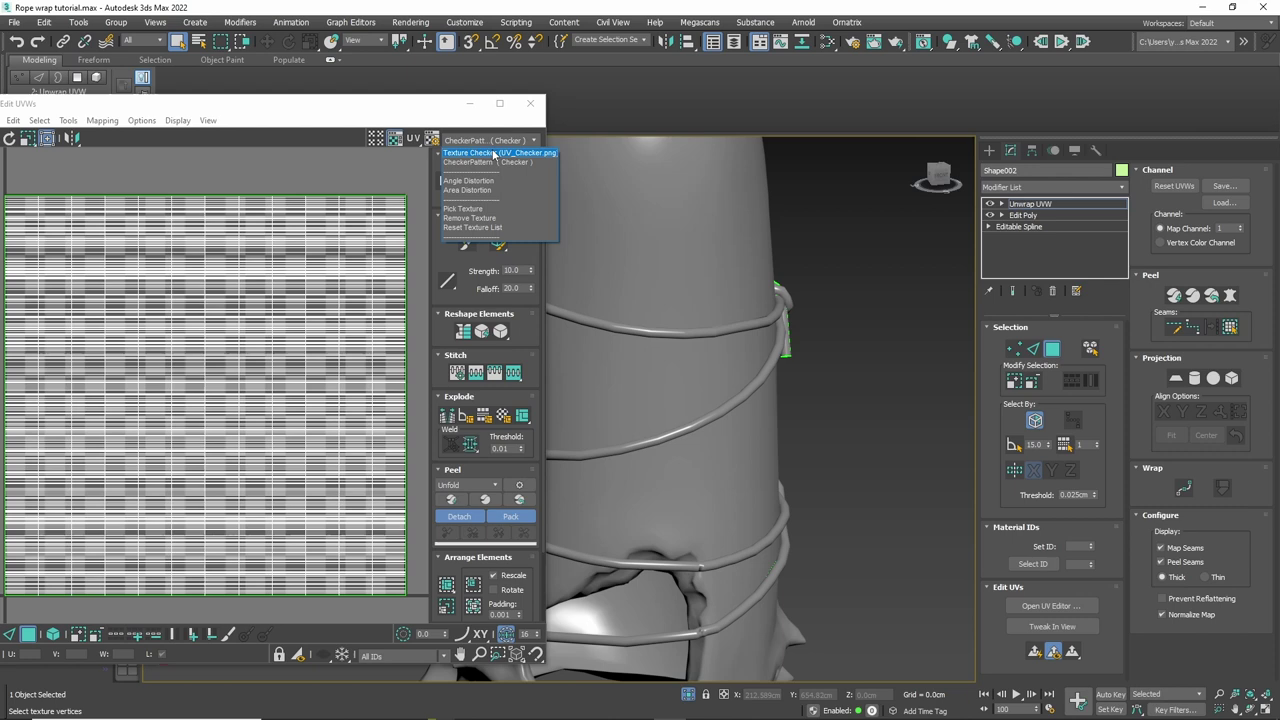
# Step: Apply Texture Checker to confirm Shape002's UVs form one straight strip, then close Edit UVWs and select Rope UV error example
pyautogui.scroll(-3)
pyautogui.scroll(3)
pyautogui.scroll(-3)
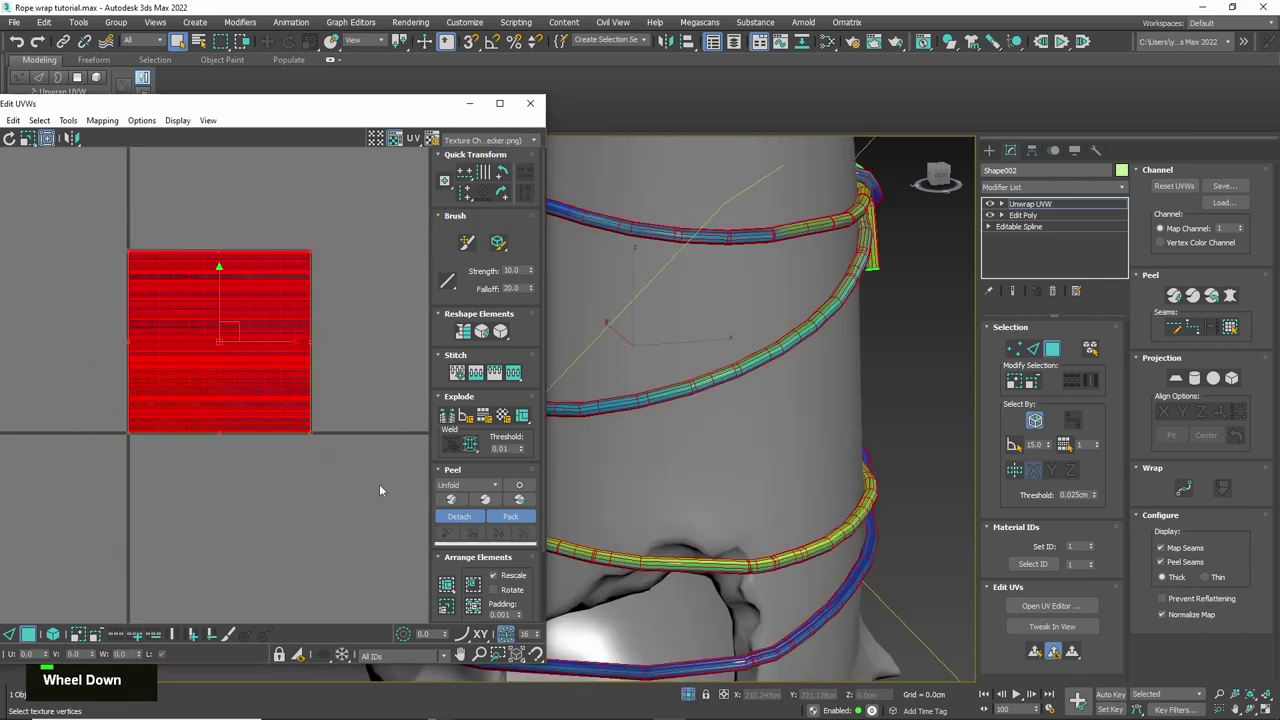
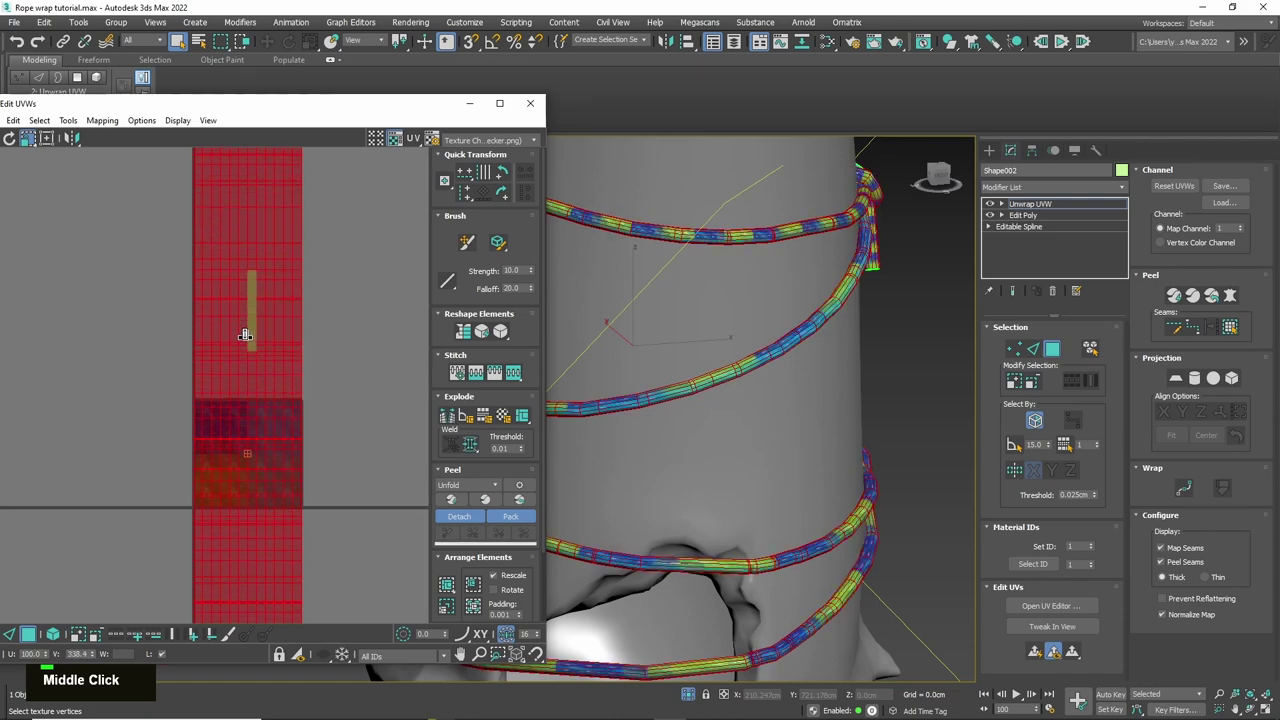
pyautogui.scroll(3)
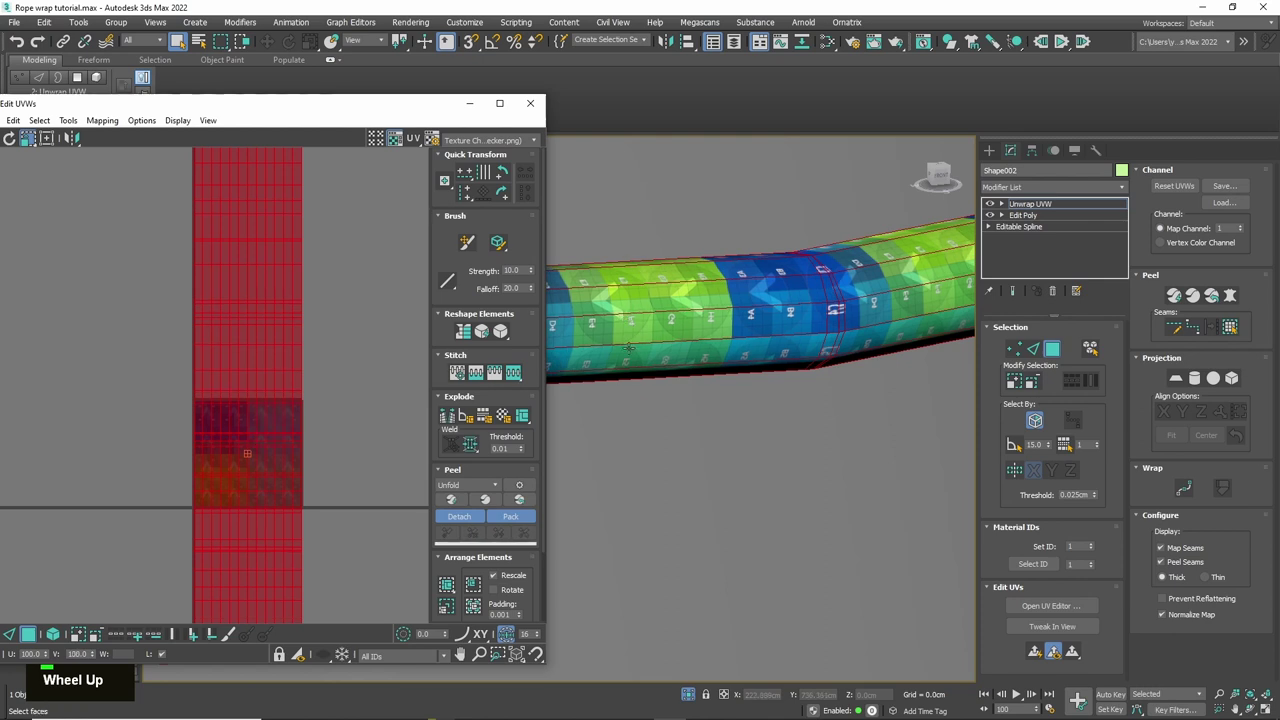
pyautogui.scroll(-3)
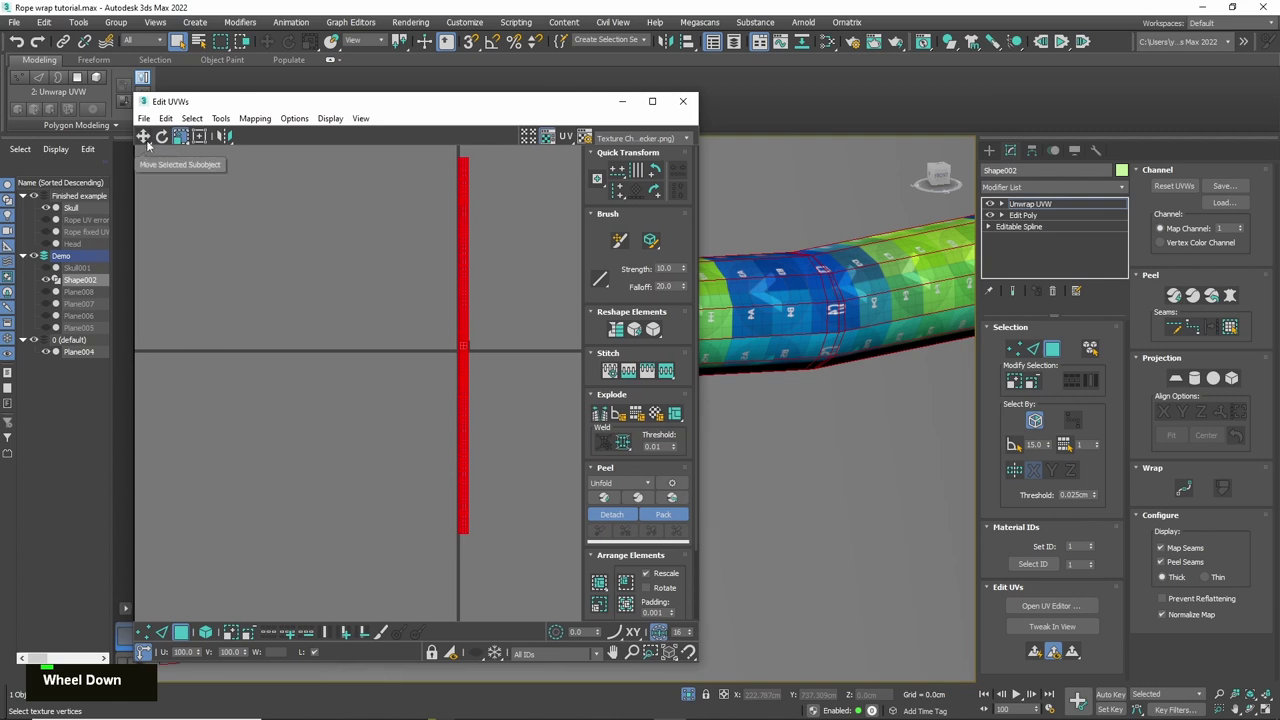
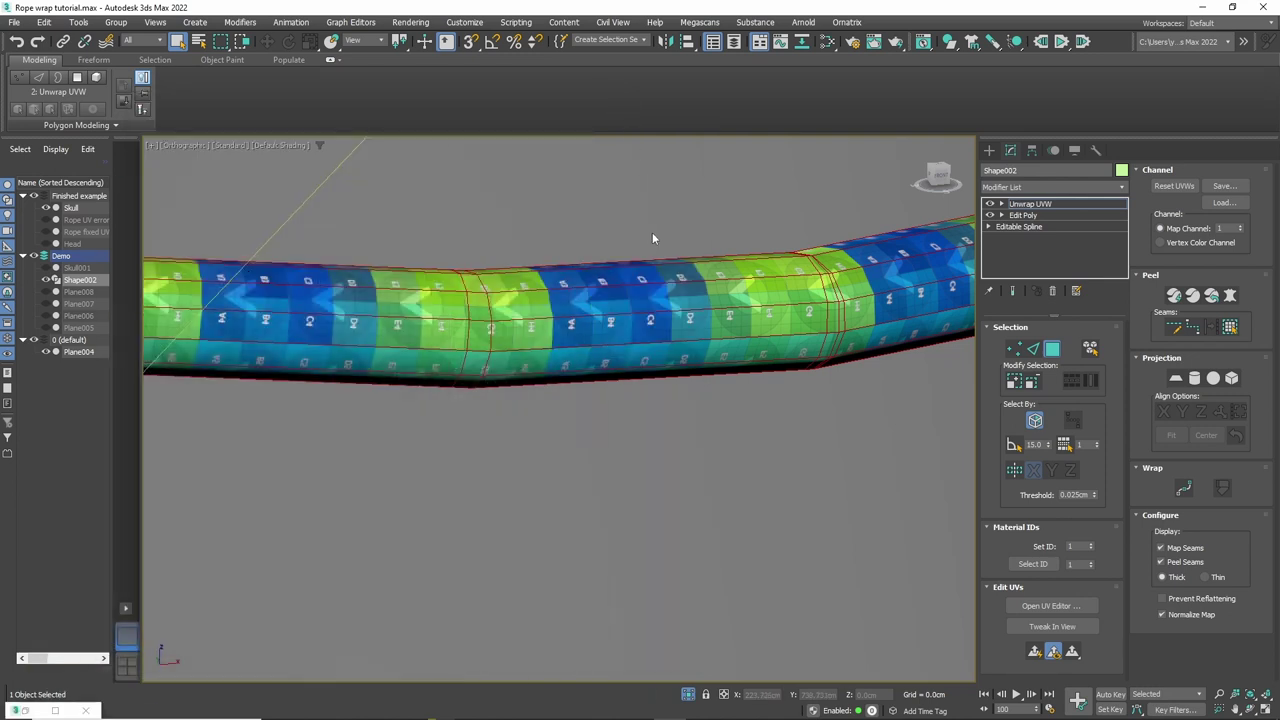
pyautogui.scroll(-3)
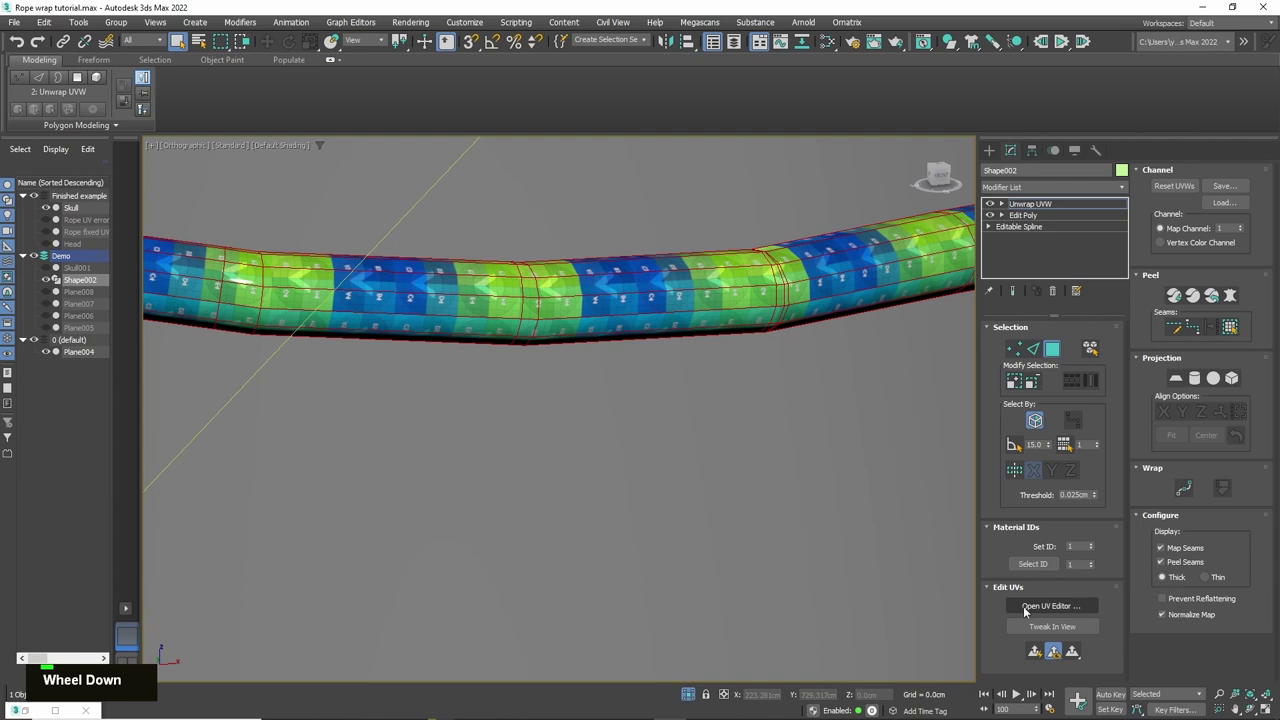
pyautogui.scroll(-3)
pyautogui.middleClick(449, 294)
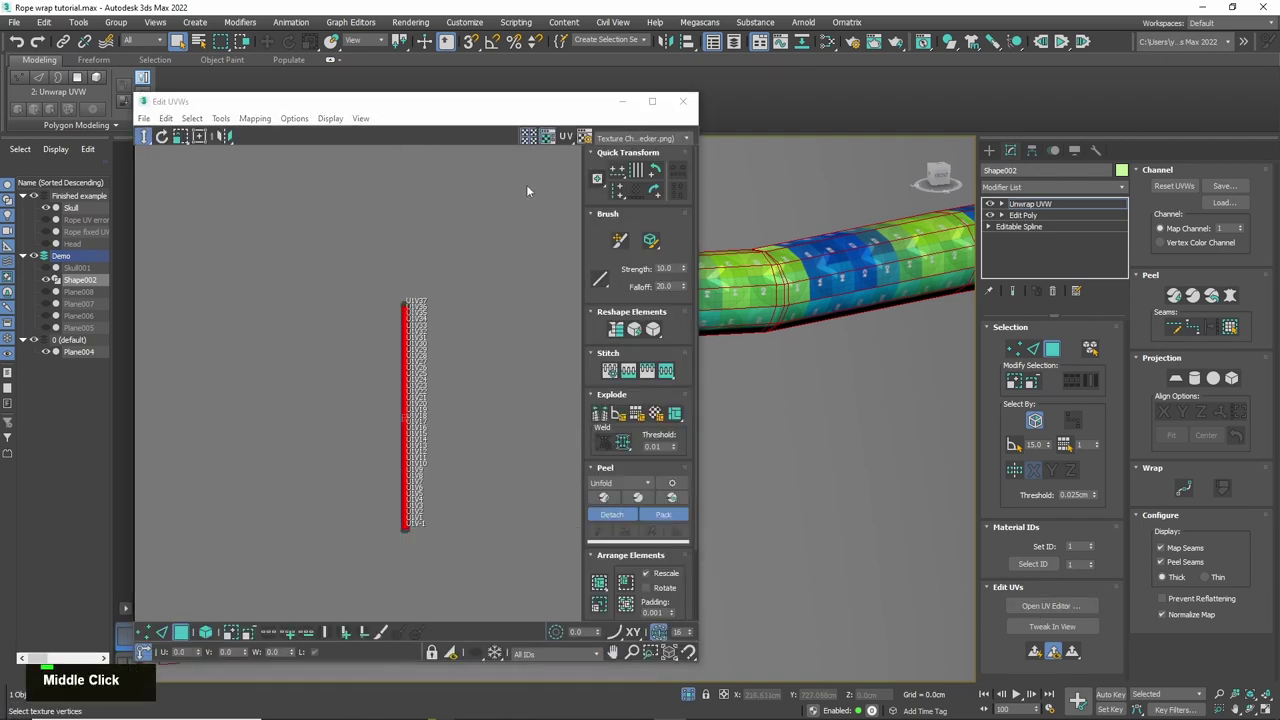
pyautogui.scroll(3)
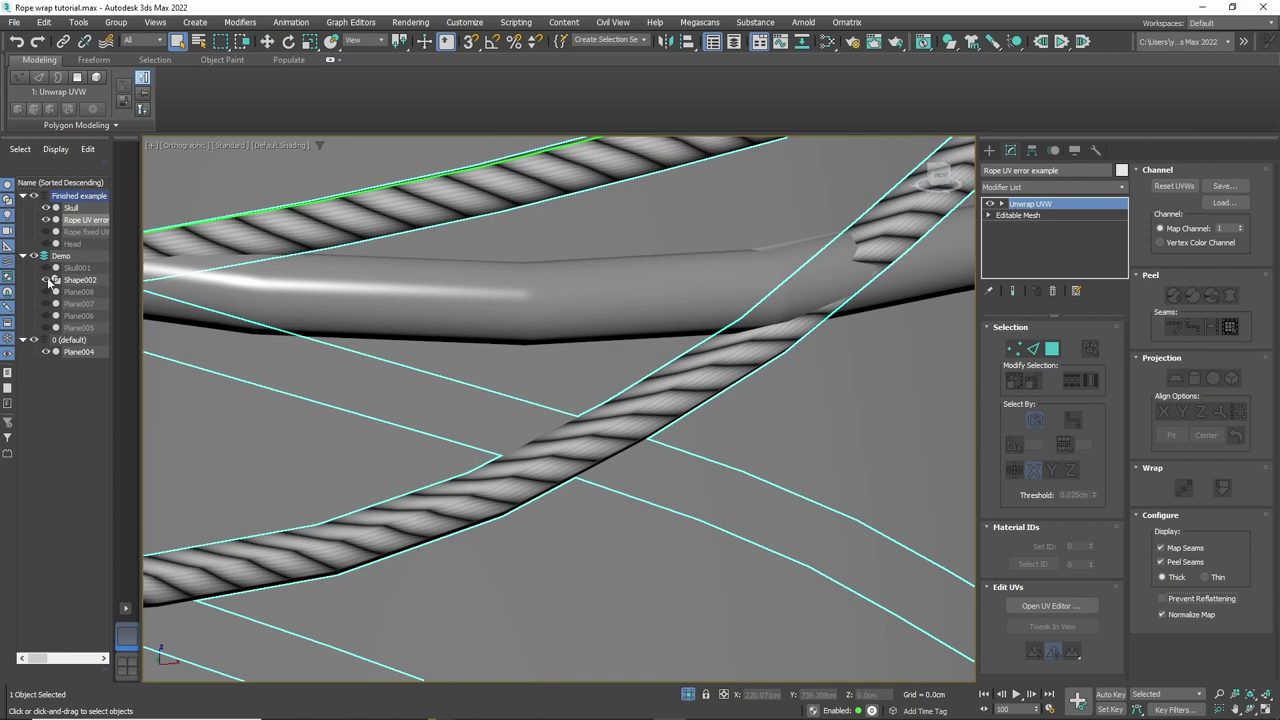
# Step: Straighten each knot element's UV shell into a vertical strip placed beside the main rope columns
pyautogui.scroll(-3)
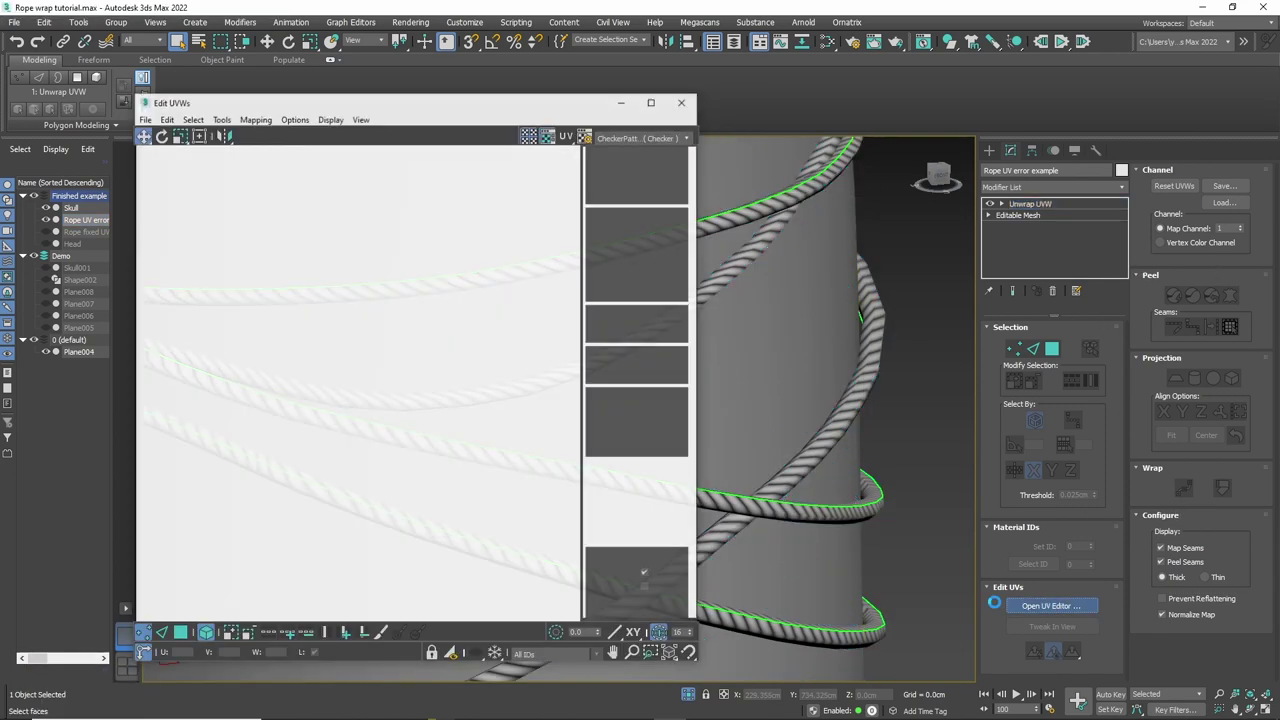
pyautogui.middleClick(451, 310)
pyautogui.scroll(-3)
pyautogui.middleClick(447, 254)
pyautogui.scroll(-3)
pyautogui.middleClick(443, 278)
pyautogui.scroll(-3)
pyautogui.middleClick(446, 299)
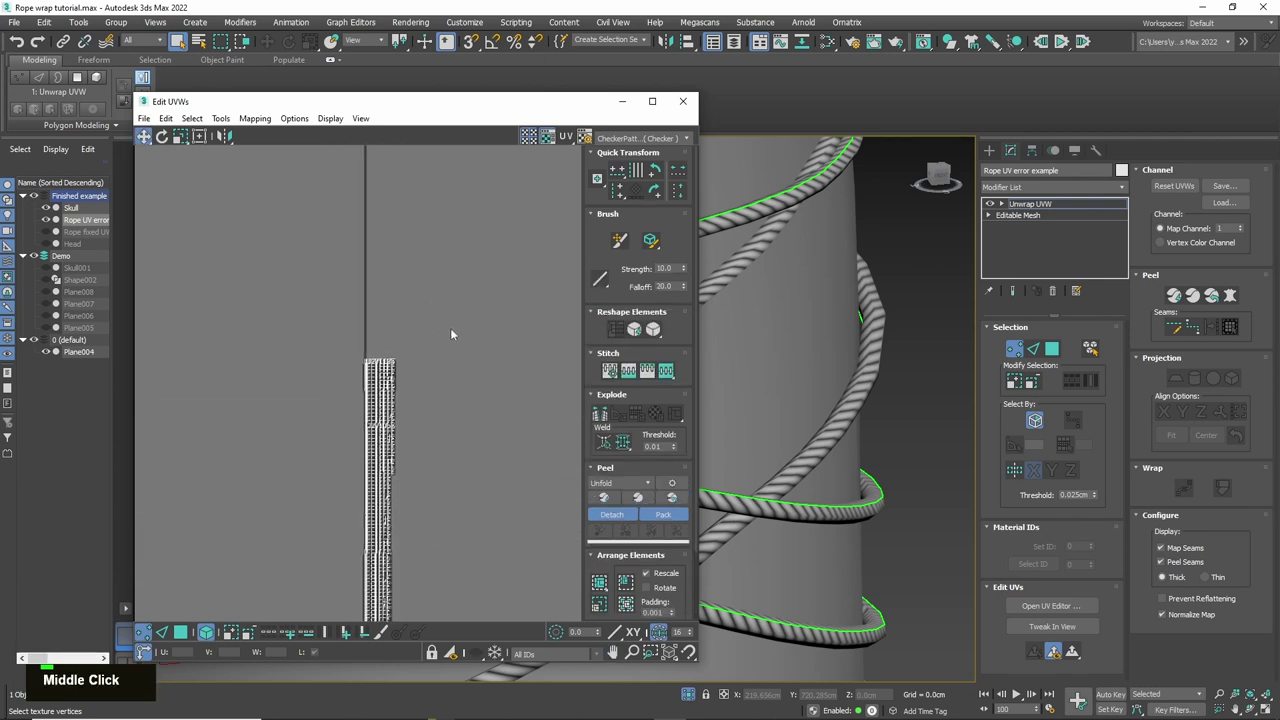
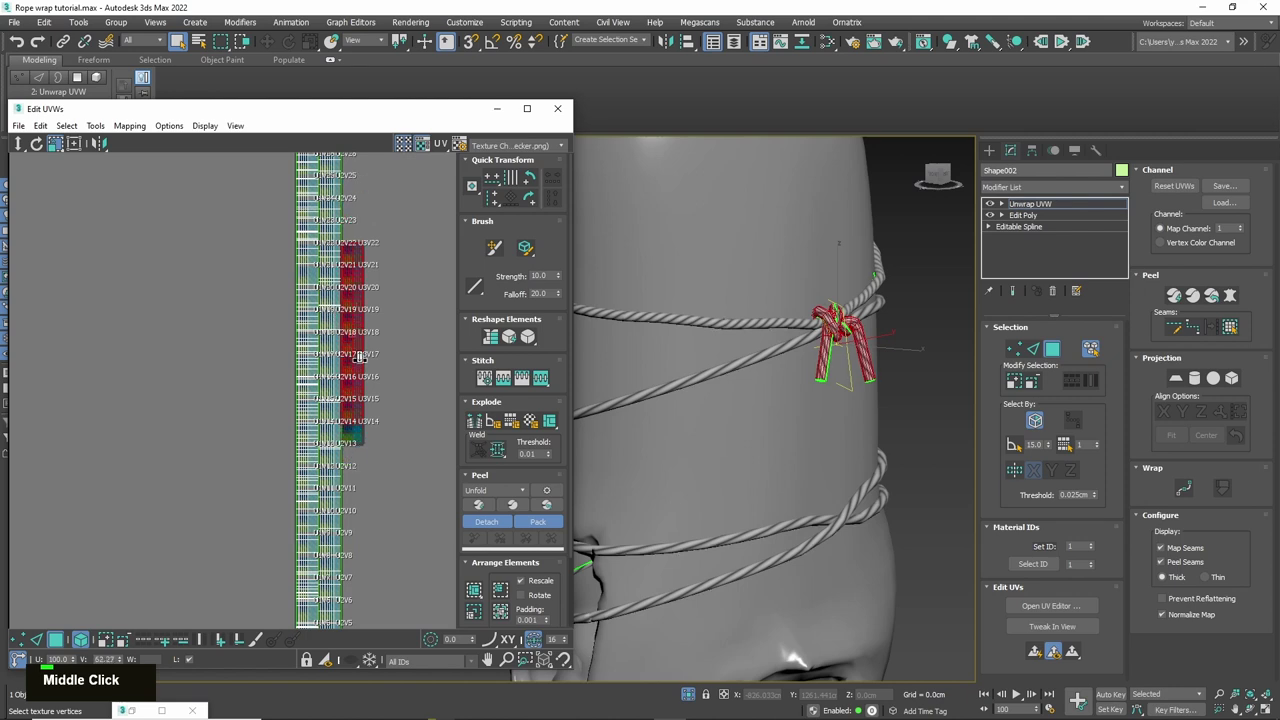
# Step: Zoom out and pan in Edit UVWs to check all rope strips form one straight column
pyautogui.scroll(3)
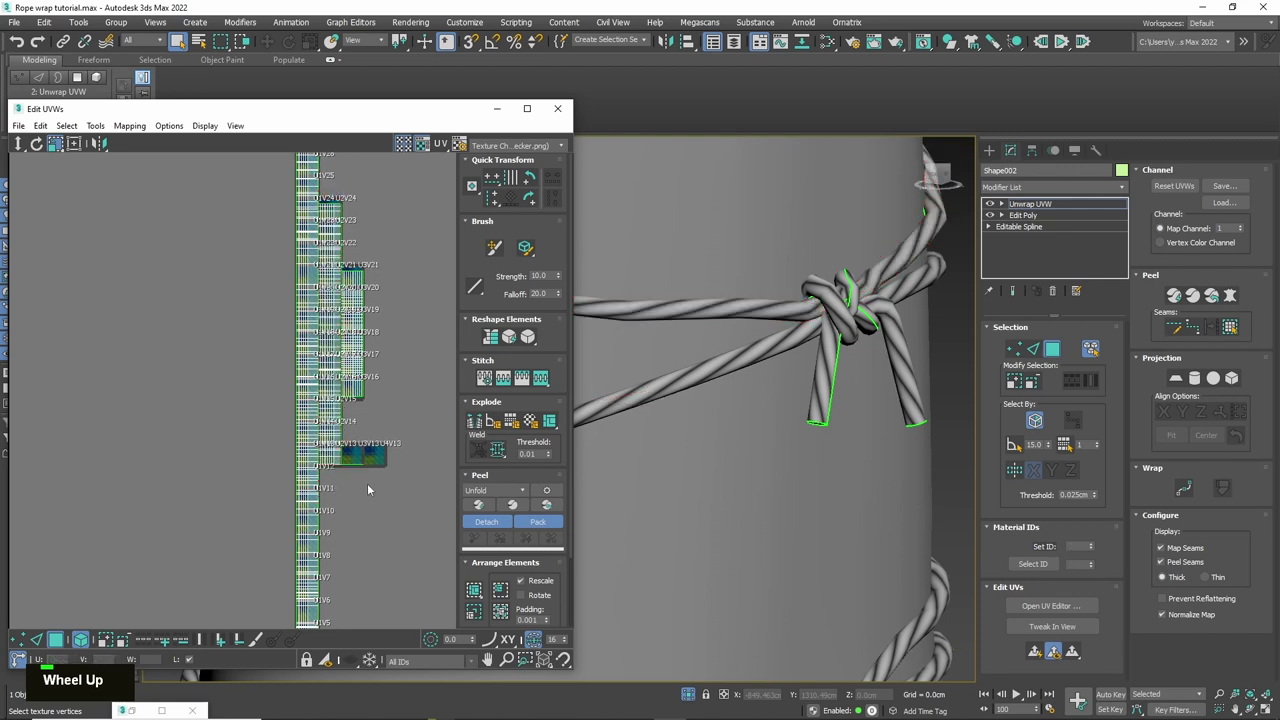
pyautogui.scroll(-3)
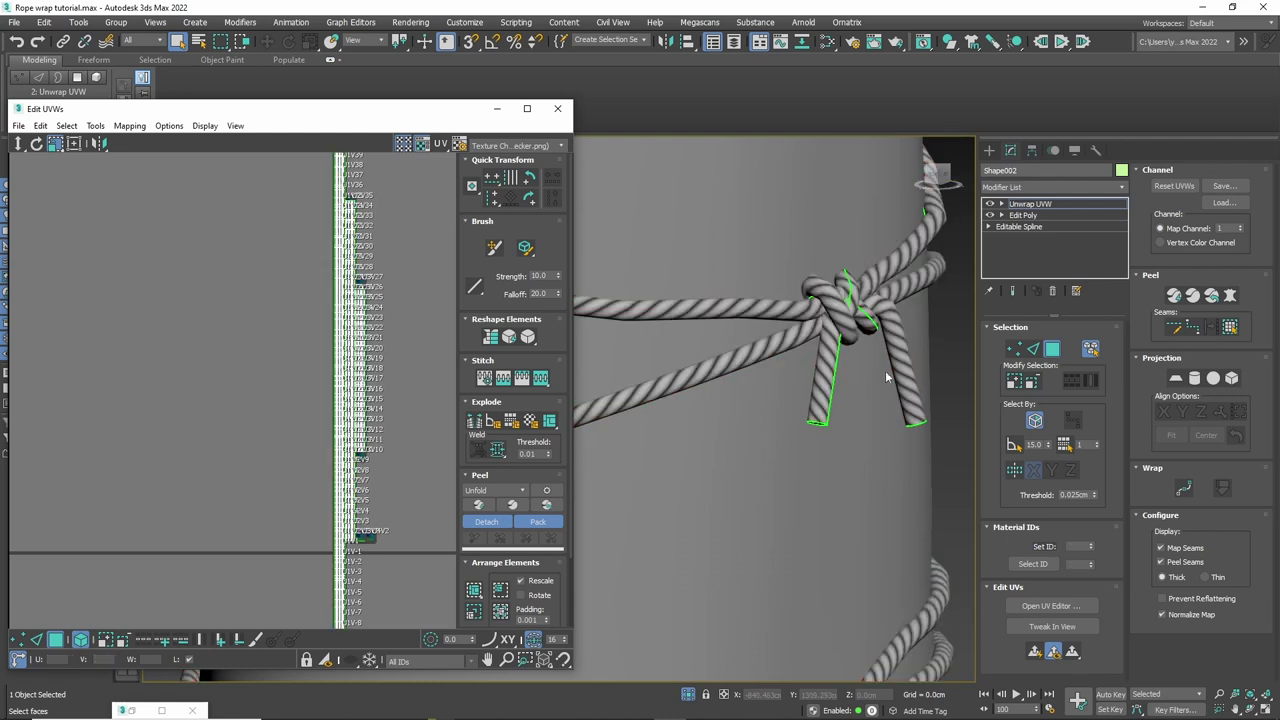
pyautogui.scroll(-3)
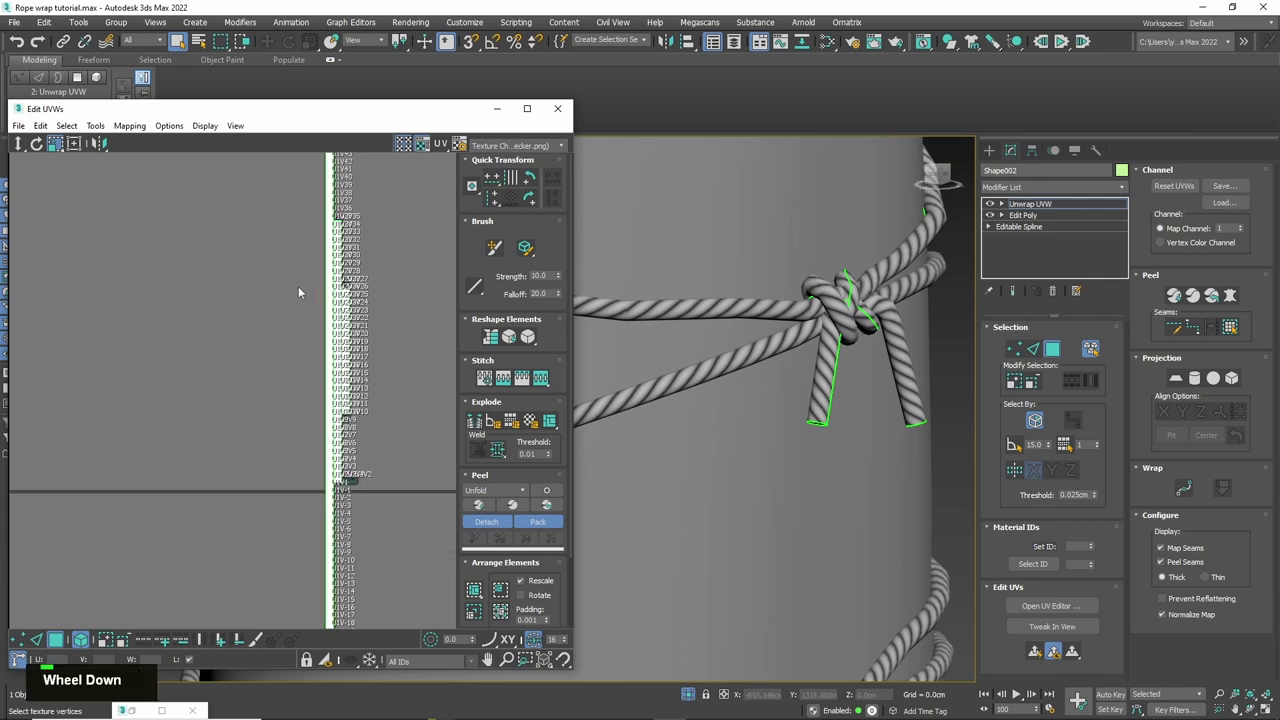
pyautogui.scroll(-3)
pyautogui.middleClick(264, 339)
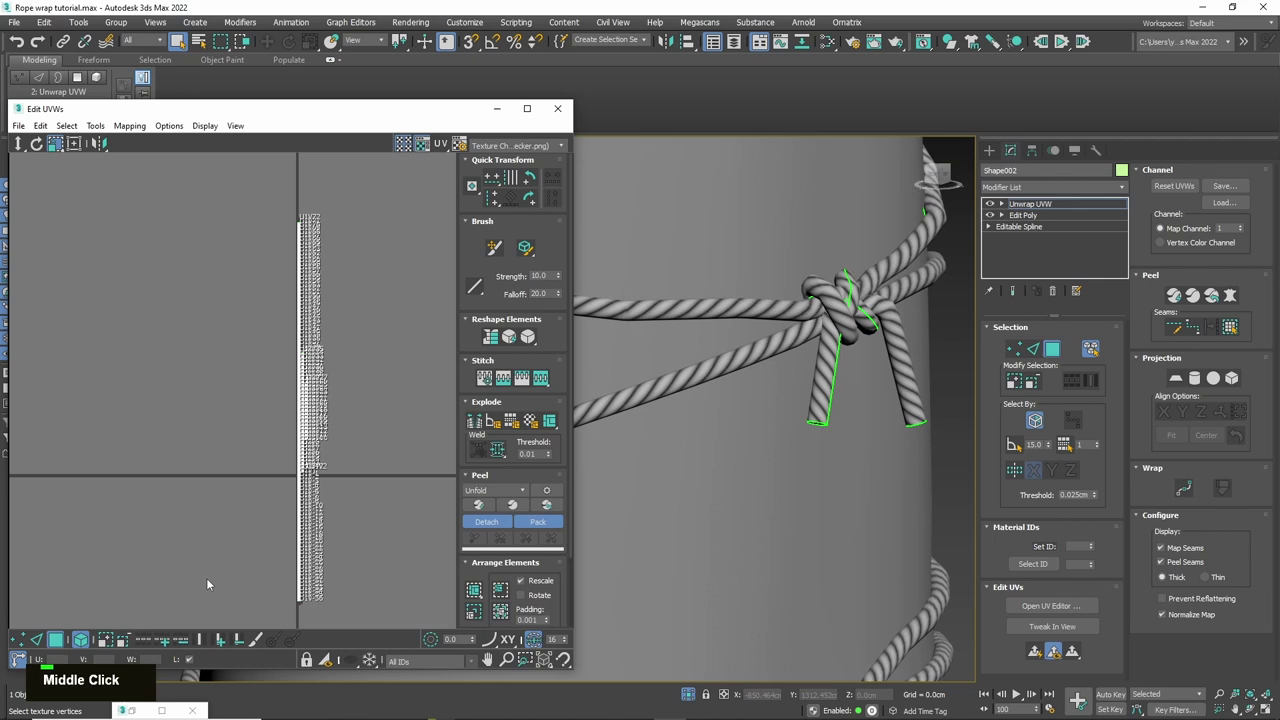
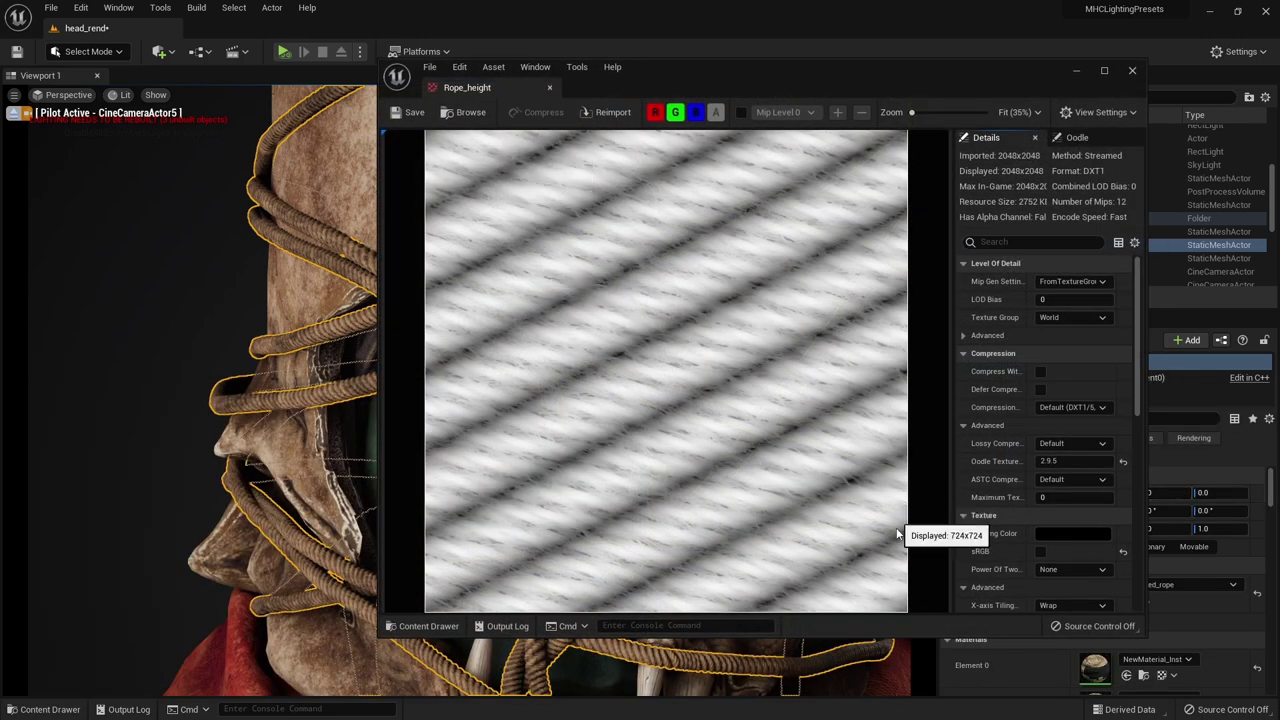
# Step: Zoom the Rope_height texture out to 10% to view the whole diagonal twisted-strand pattern
pyautogui.scroll(-3)
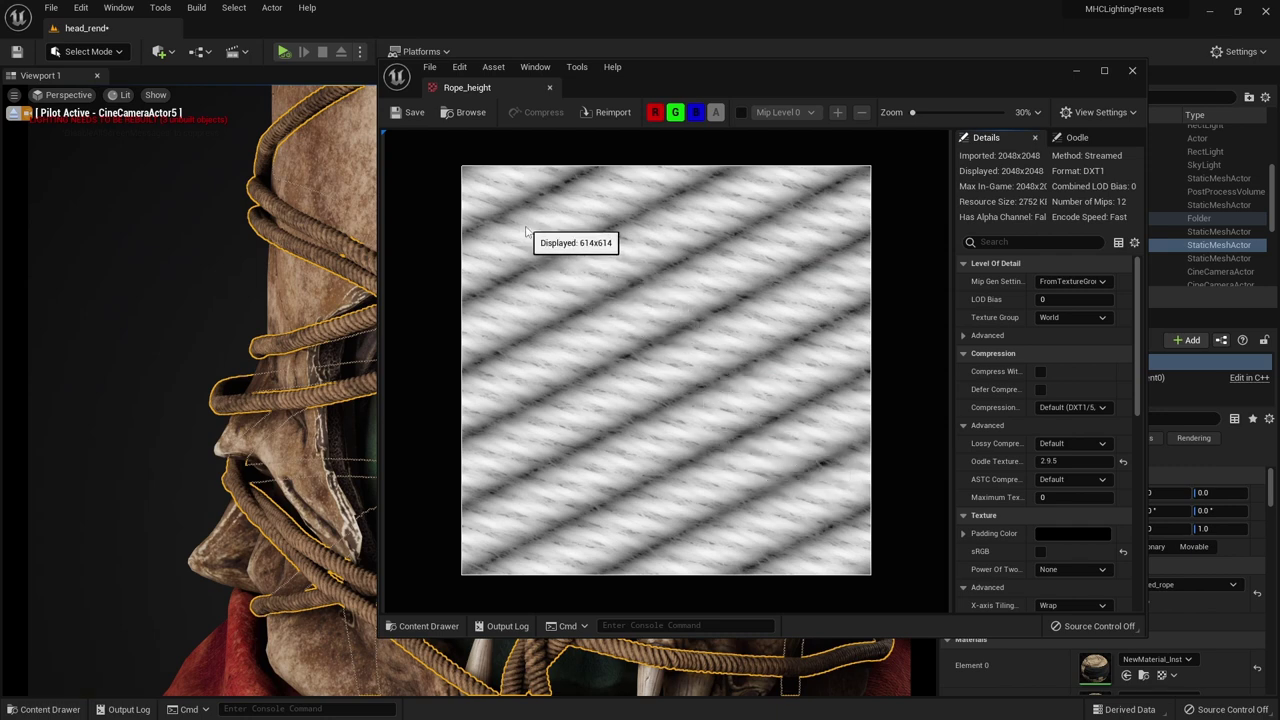
pyautogui.scroll(-3)
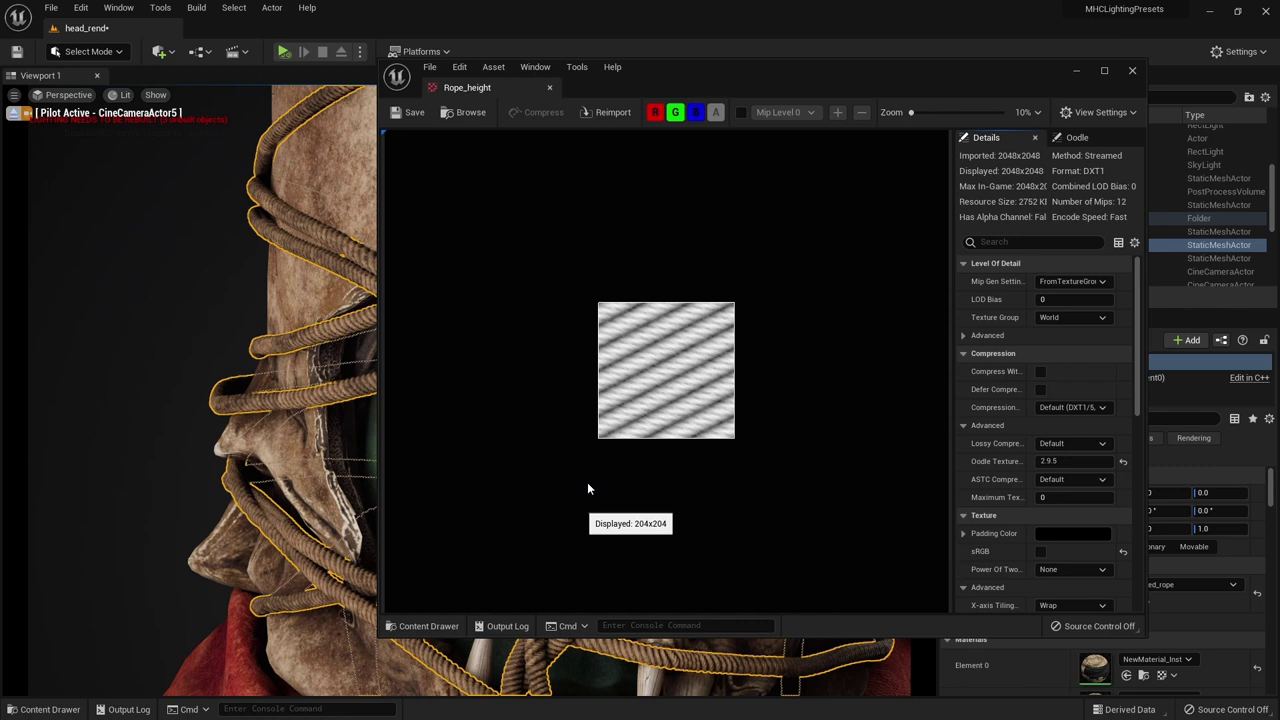